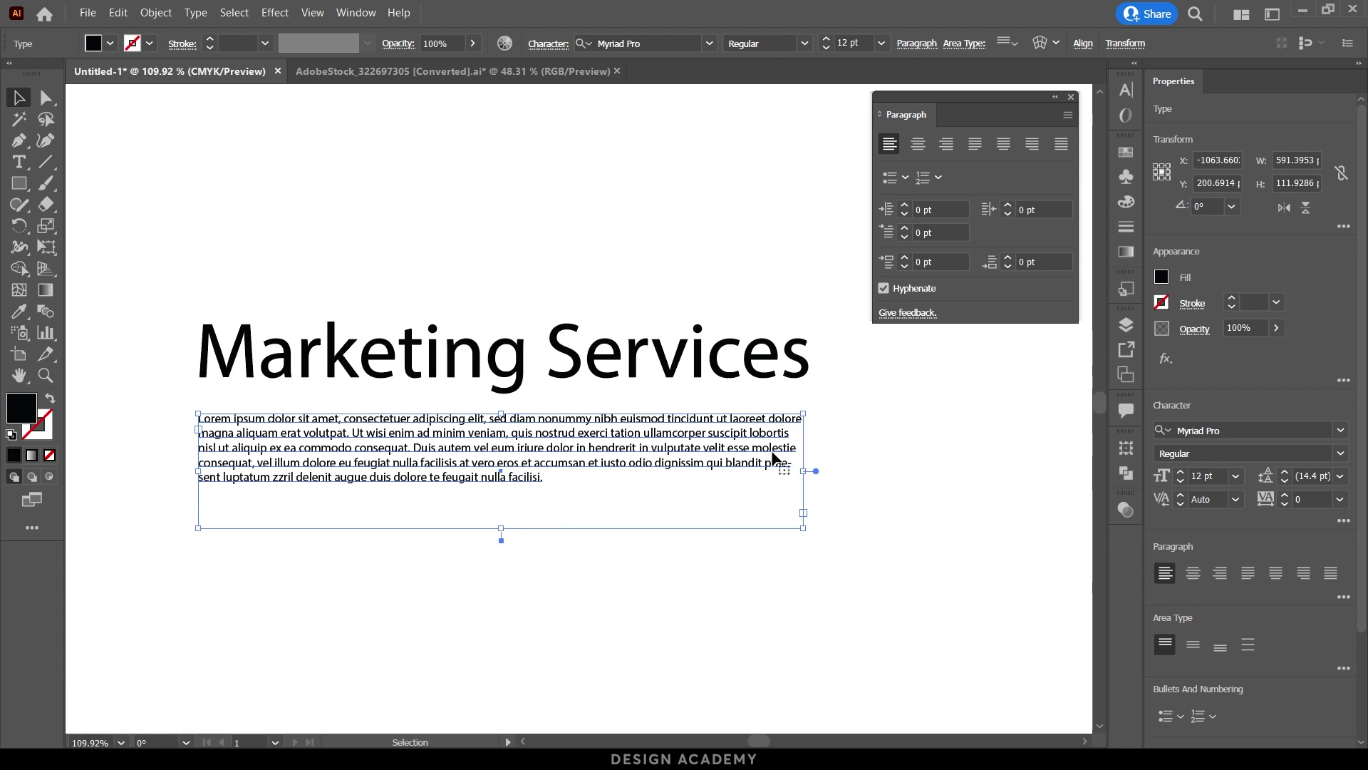
Set the body text in the Outfit font via the Character panel.
key("ctrl+t")
left_click(938, 94)
left_click(1131, 96)
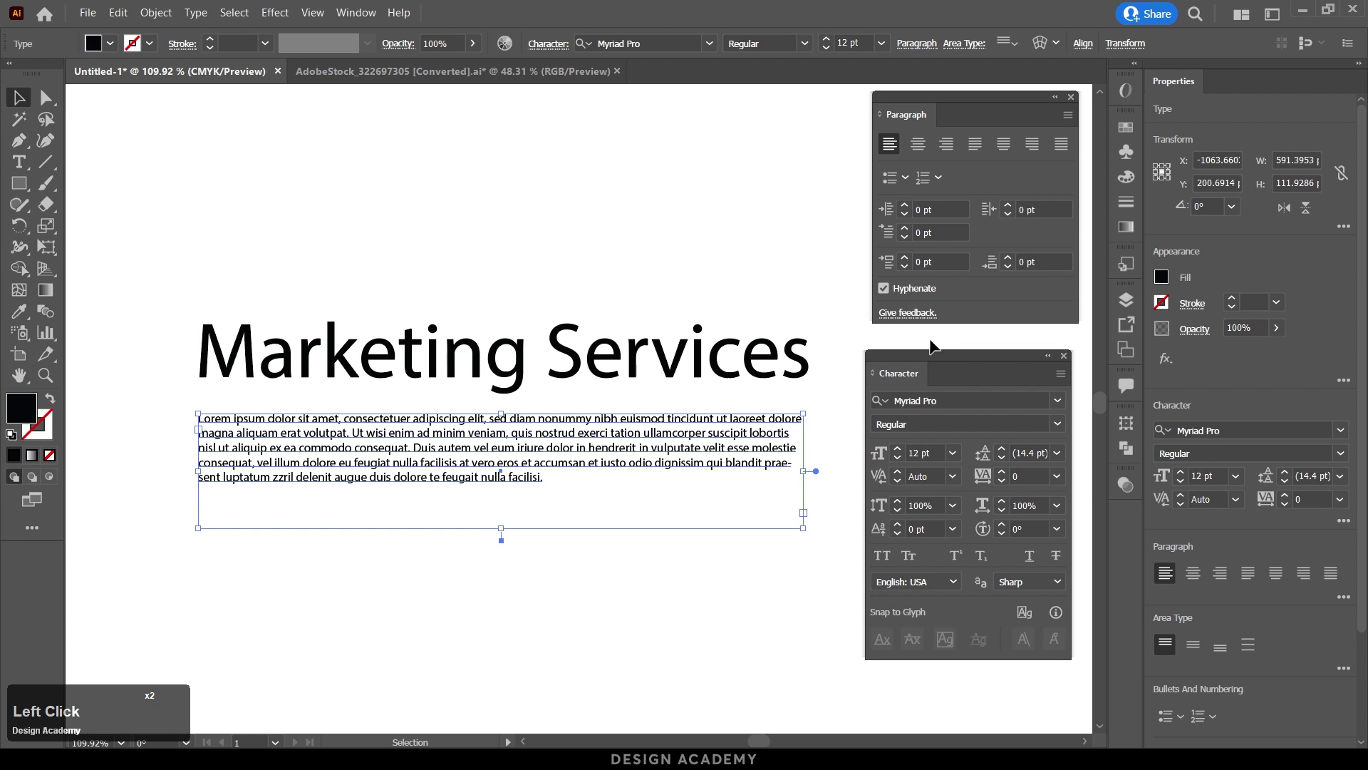
left_click(936, 355)
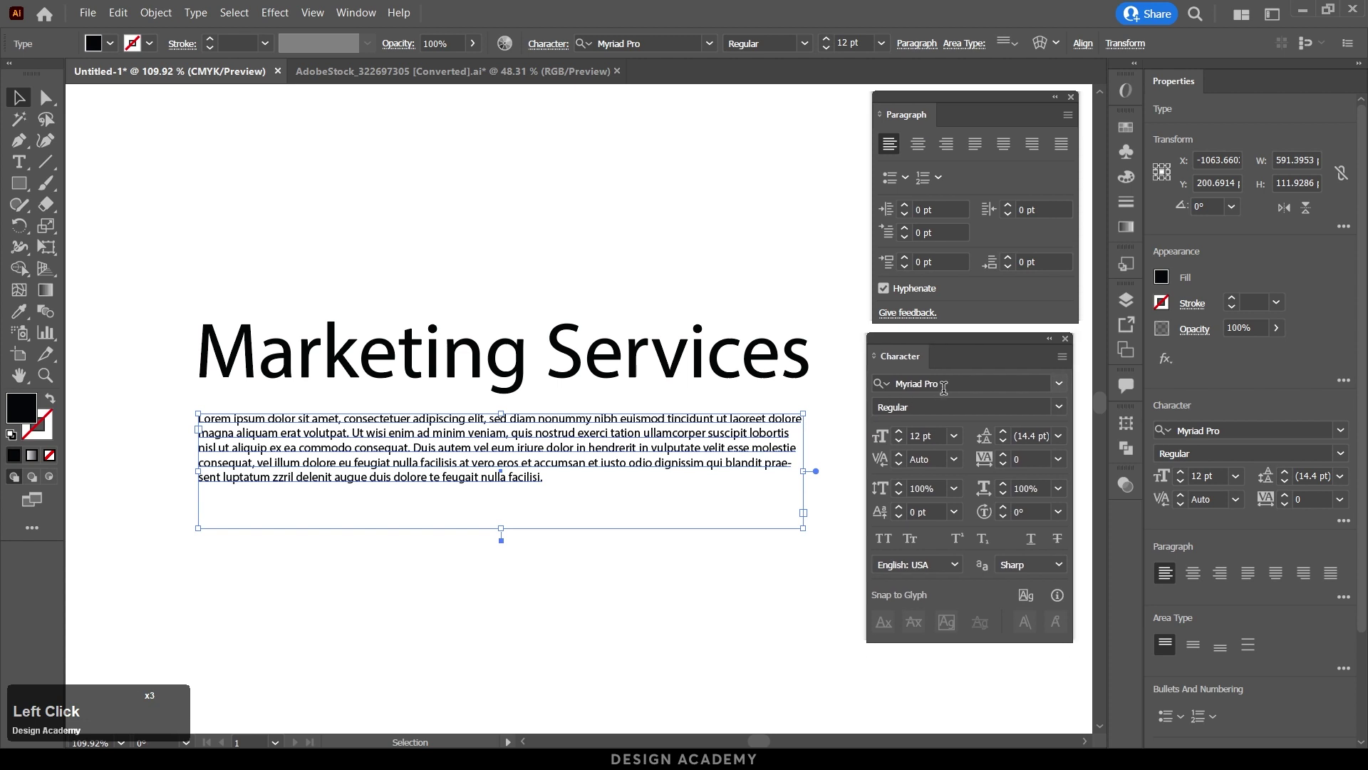
left_click(1062, 392)
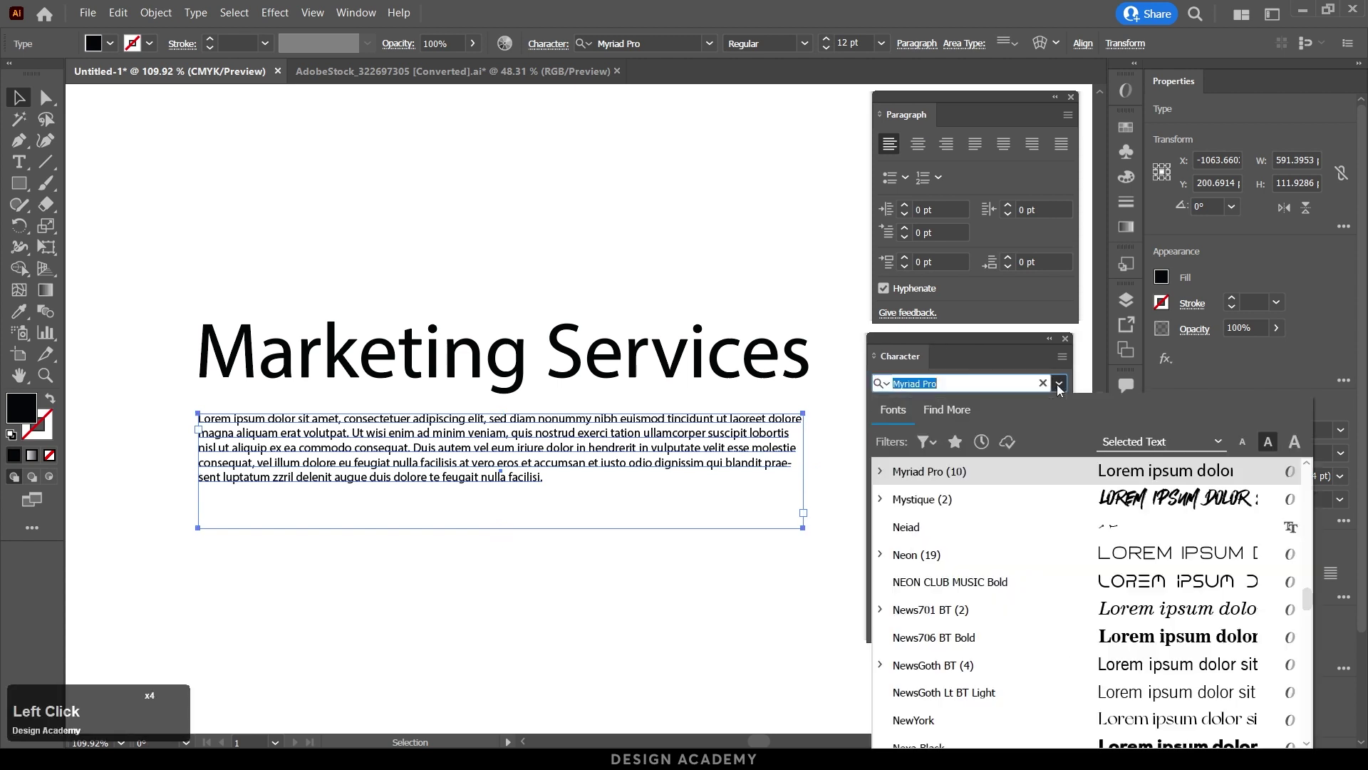
type("outfi")
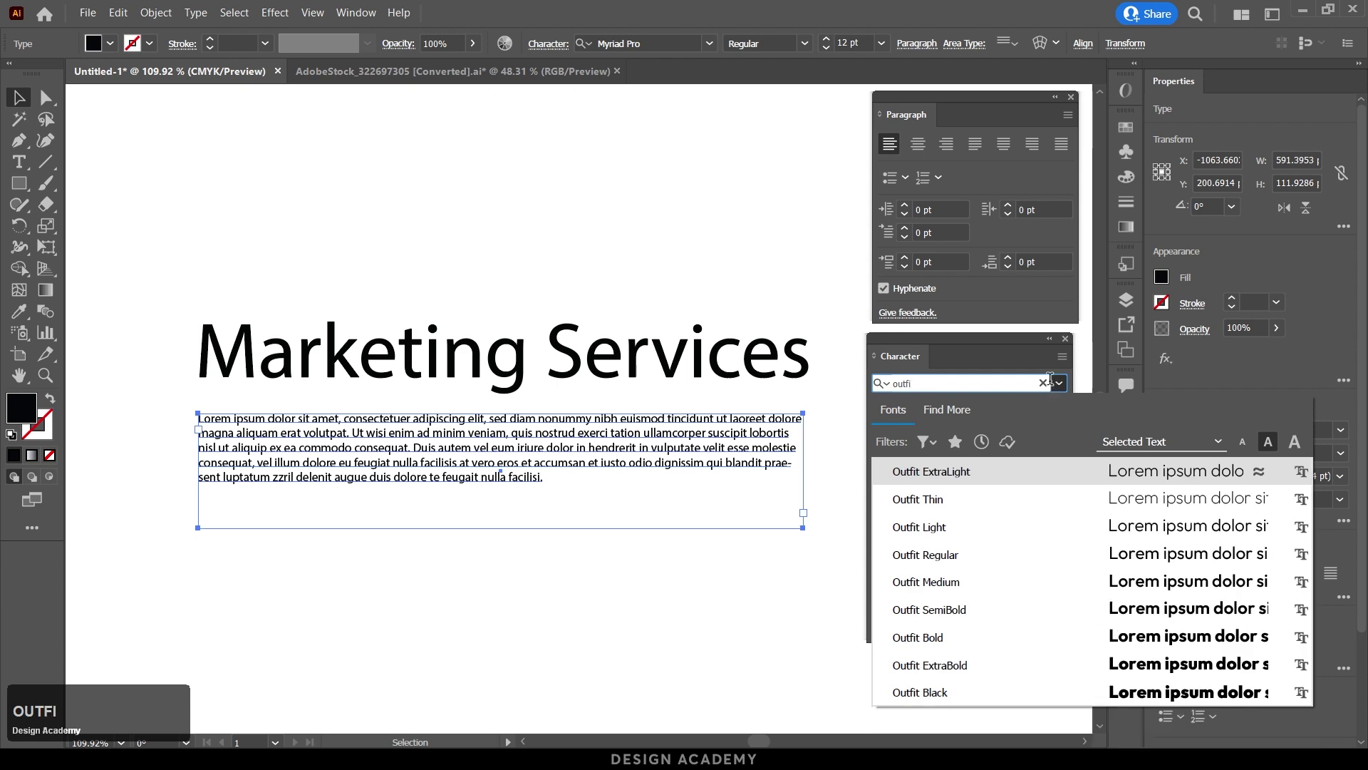
left_click(946, 559)
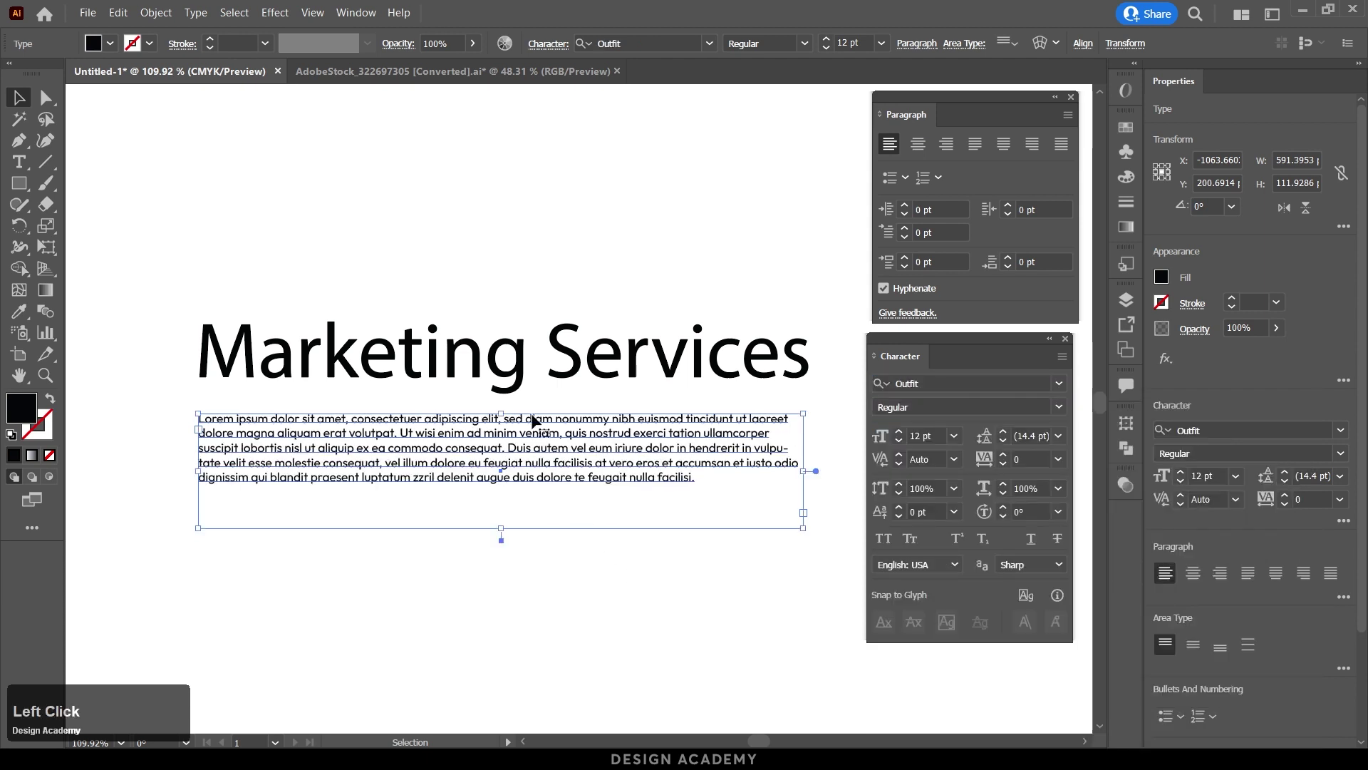
Set the Marketing Services heading in Outfit Bold, all capitals at 58 pt.
left_click(504, 376)
left_click(941, 379)
type("outfi")
left_click(964, 644)
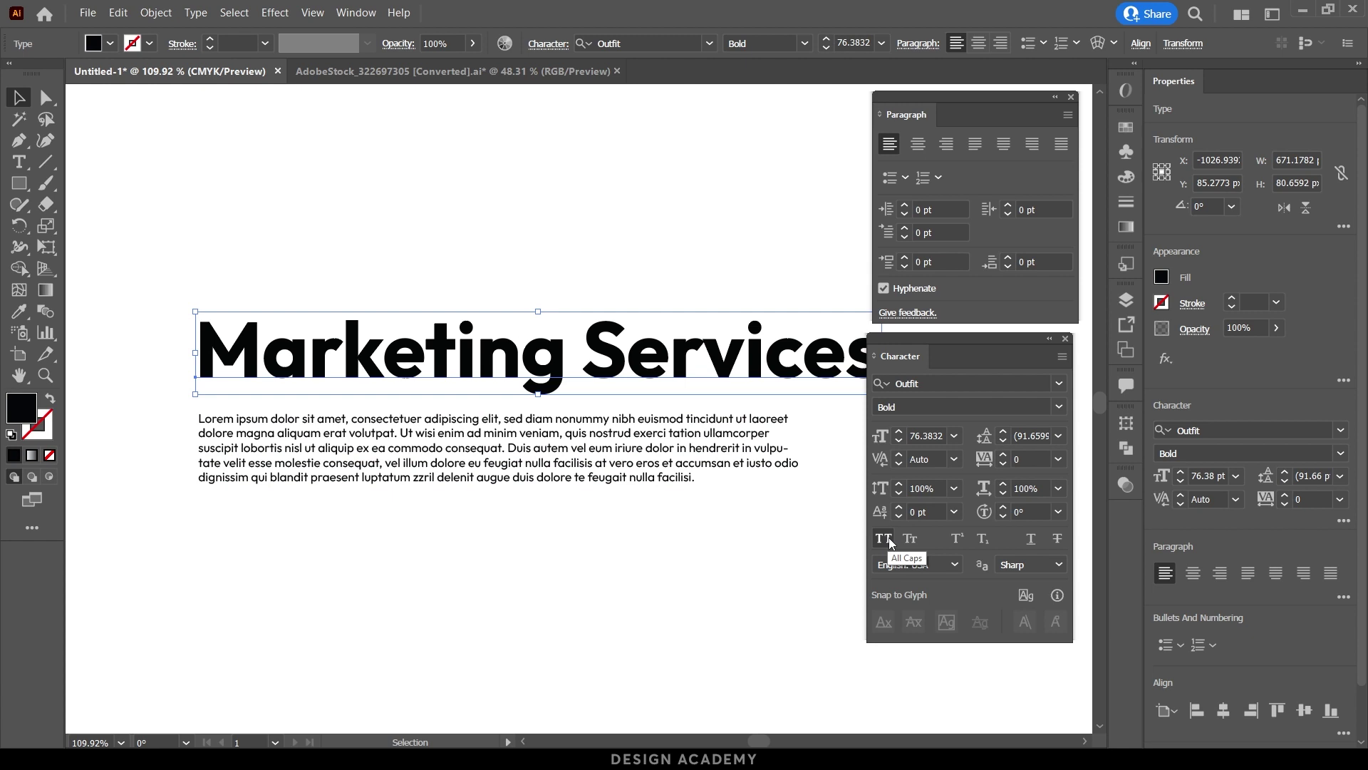
left_click(893, 543)
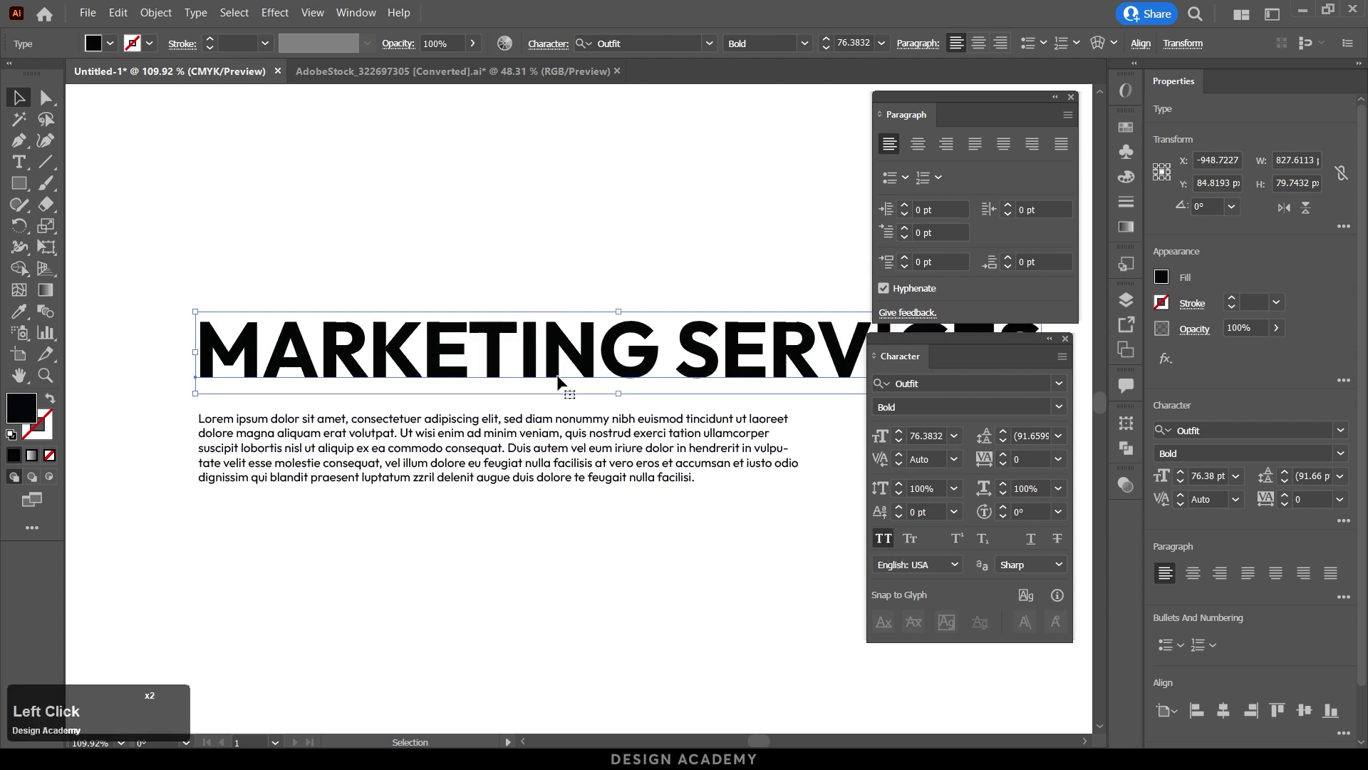
left_click(926, 431)
scroll("down", 3)
scroll("down", 3)
left_click(1070, 344)
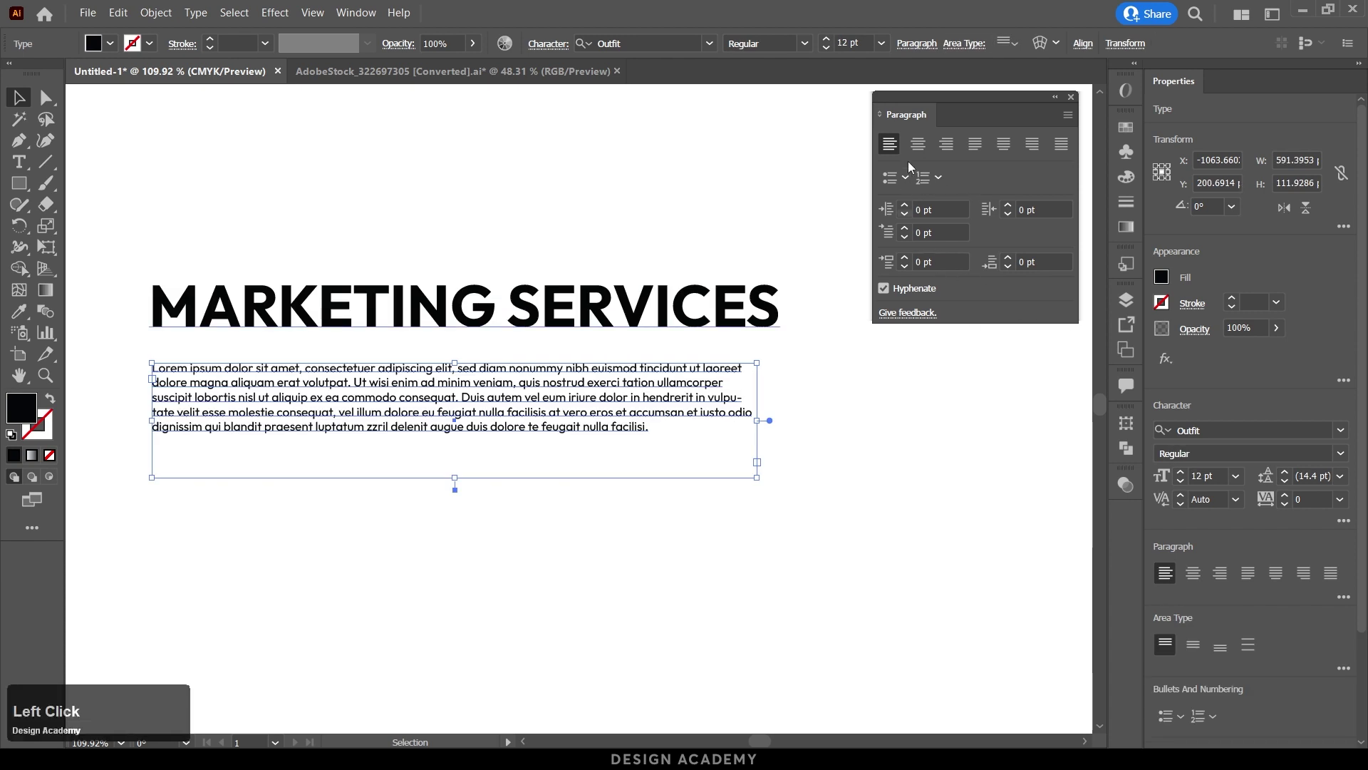
Break the body text into two paragraphs separated by a blank line.
left_click(924, 103)
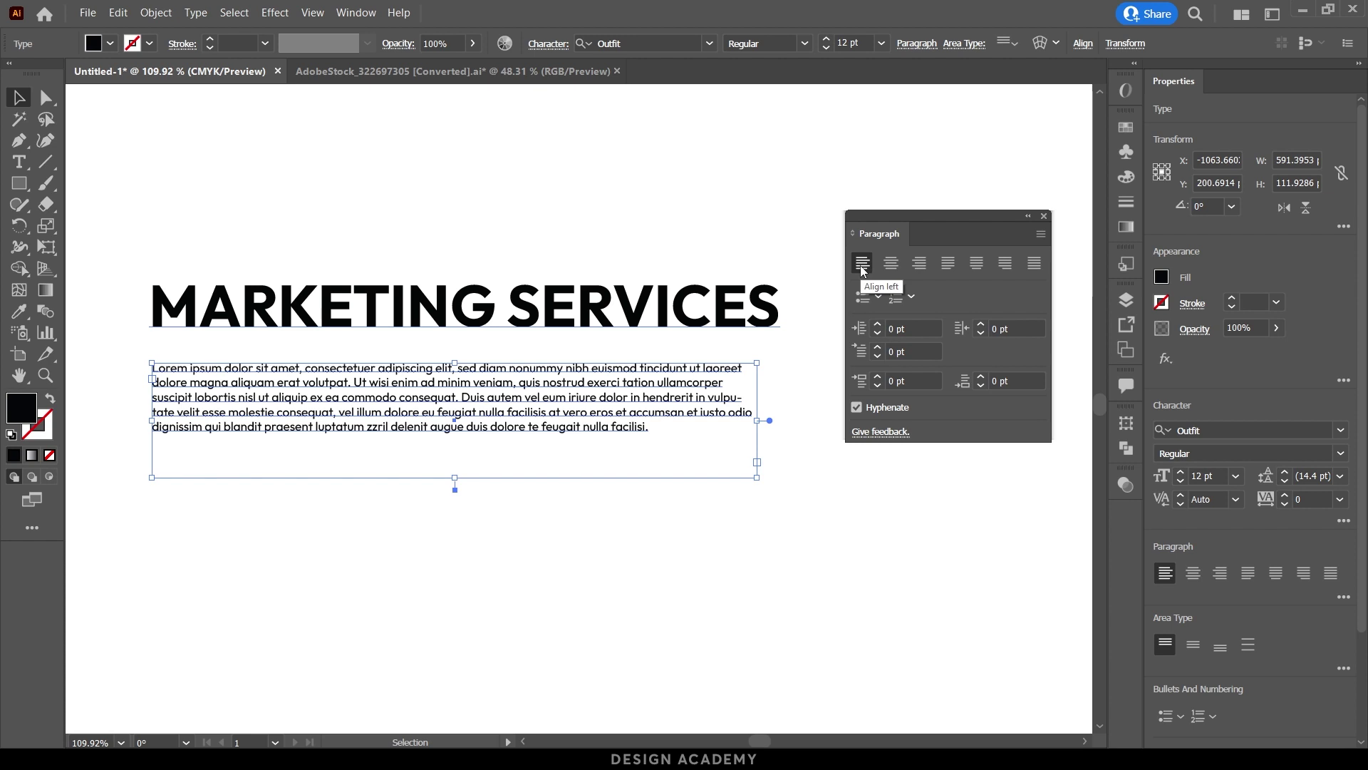
left_click(465, 394)
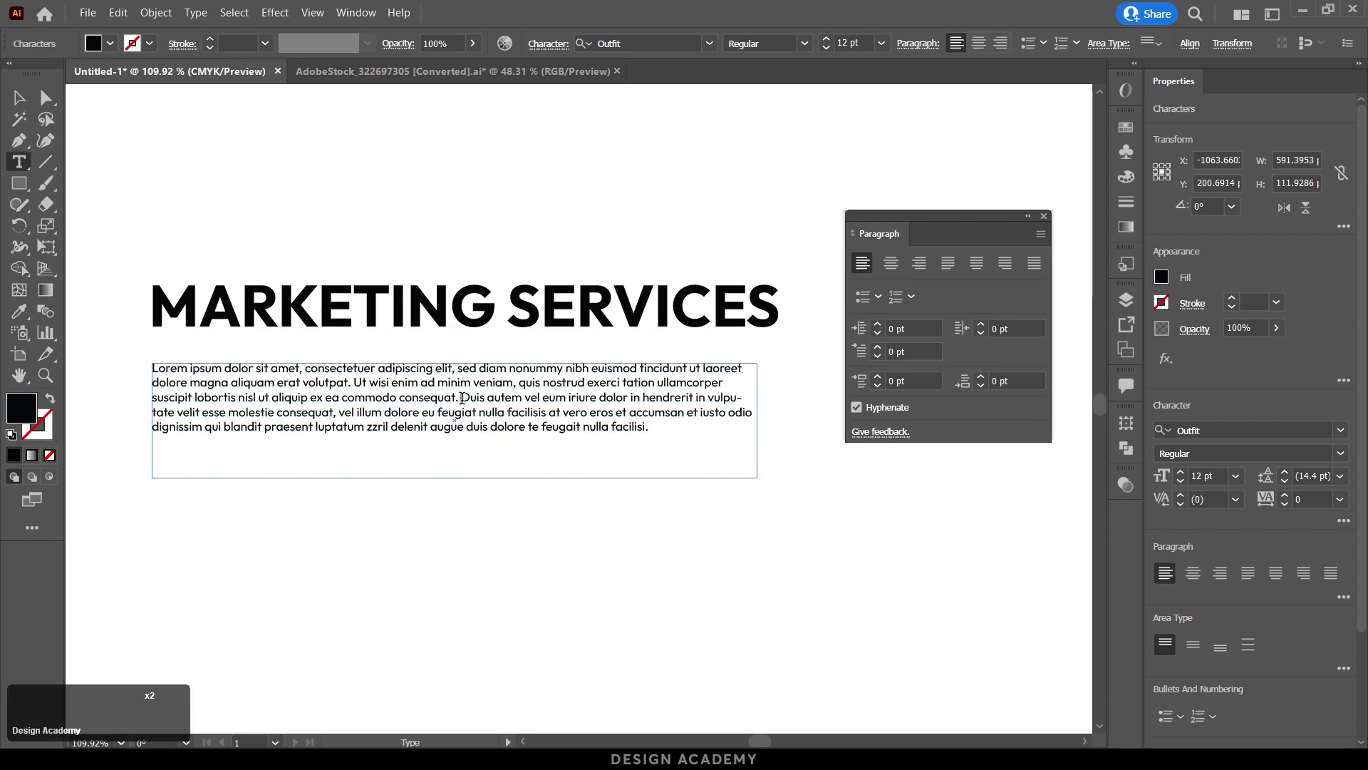
key("Return")
key("Return")
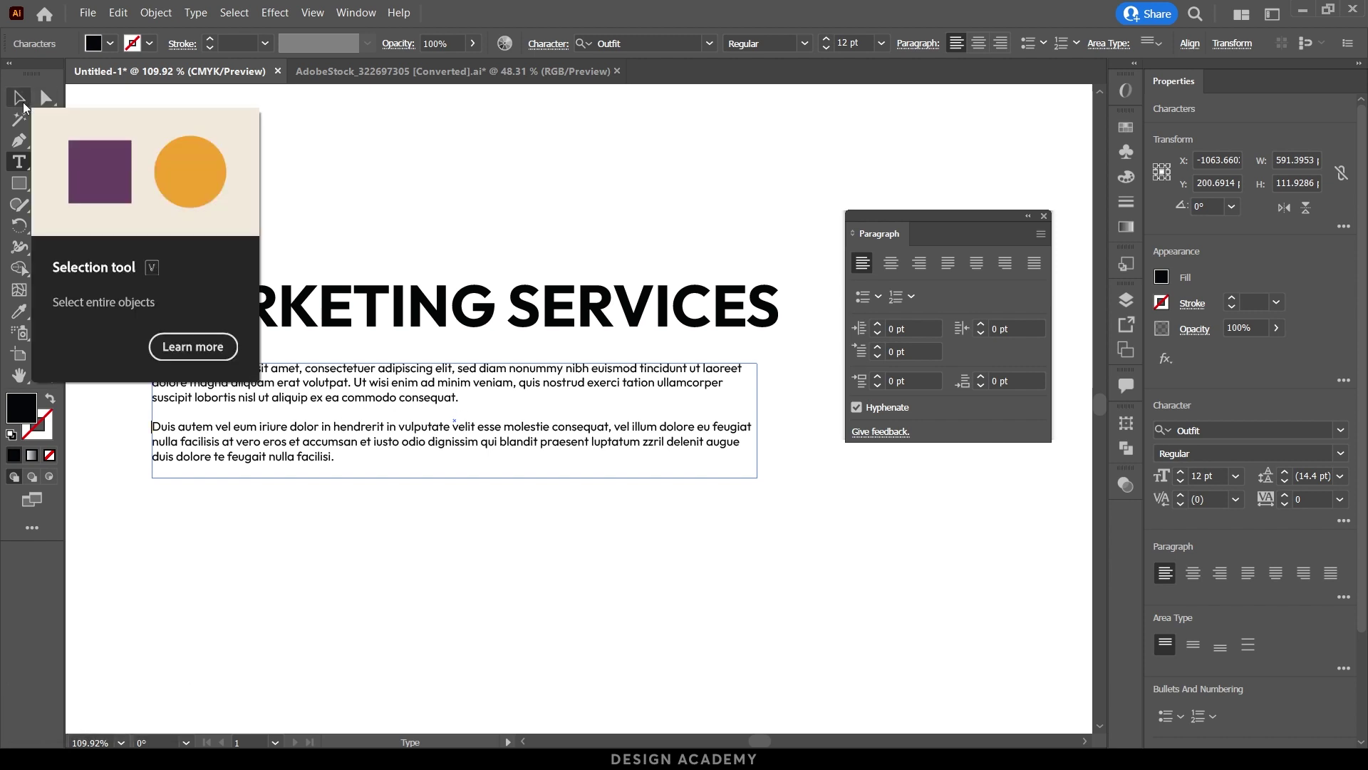
left_click(27, 107)
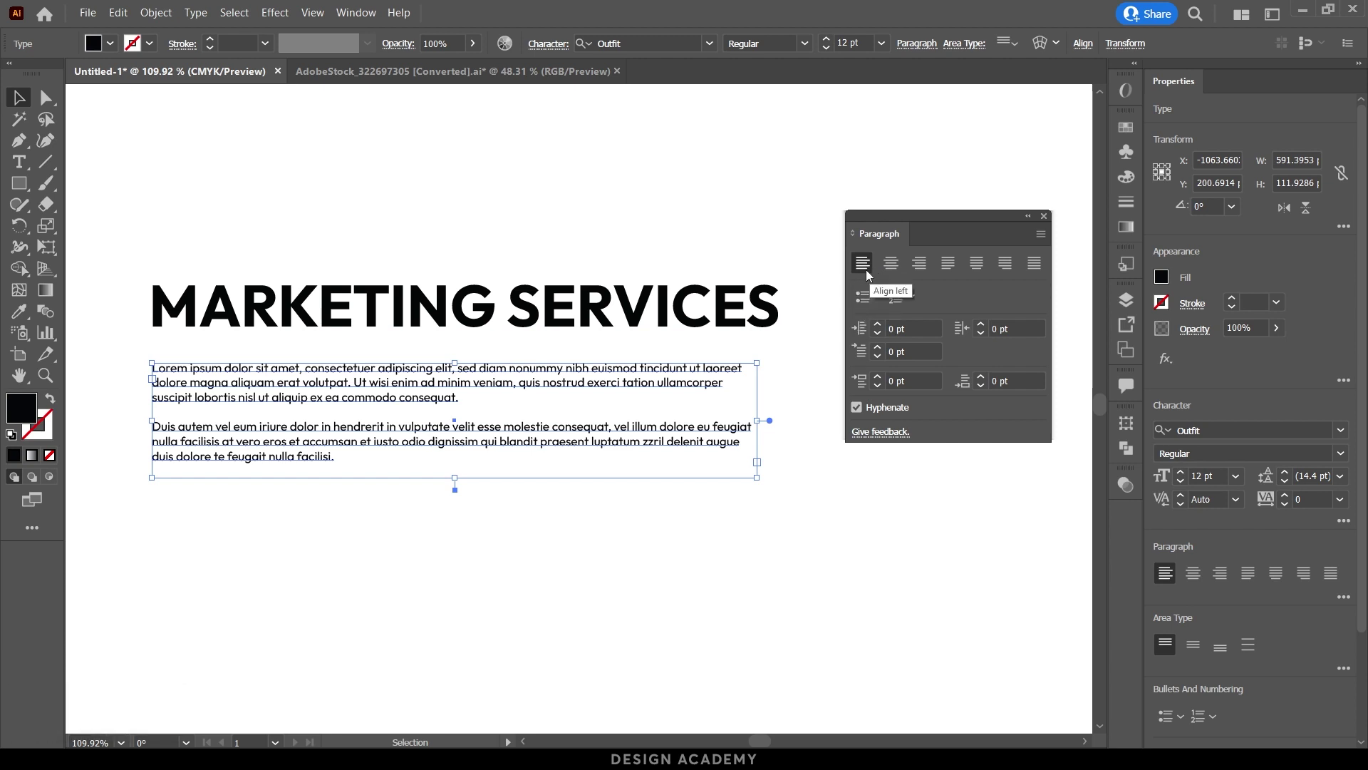
Try centre and right alignment on the body text and the heading.
left_click(869, 271)
left_click(897, 270)
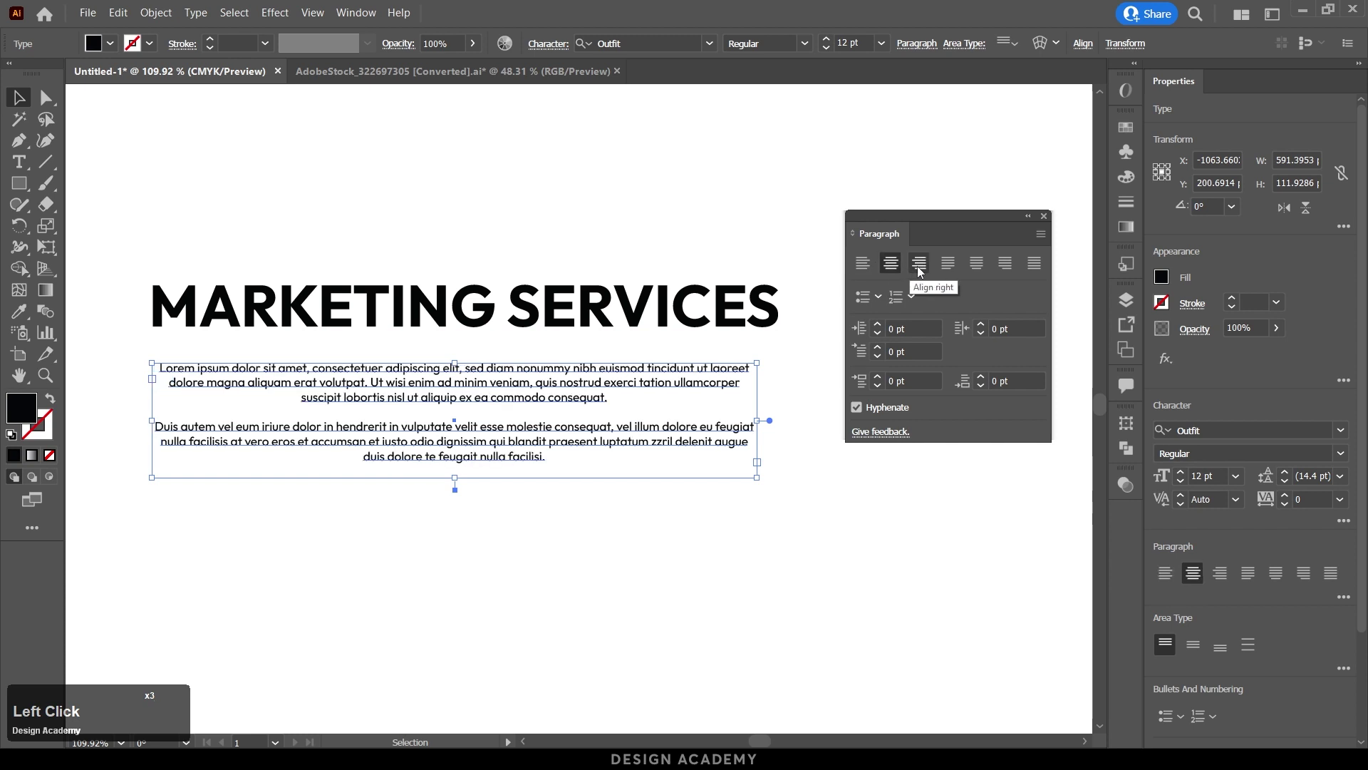
left_click(922, 270)
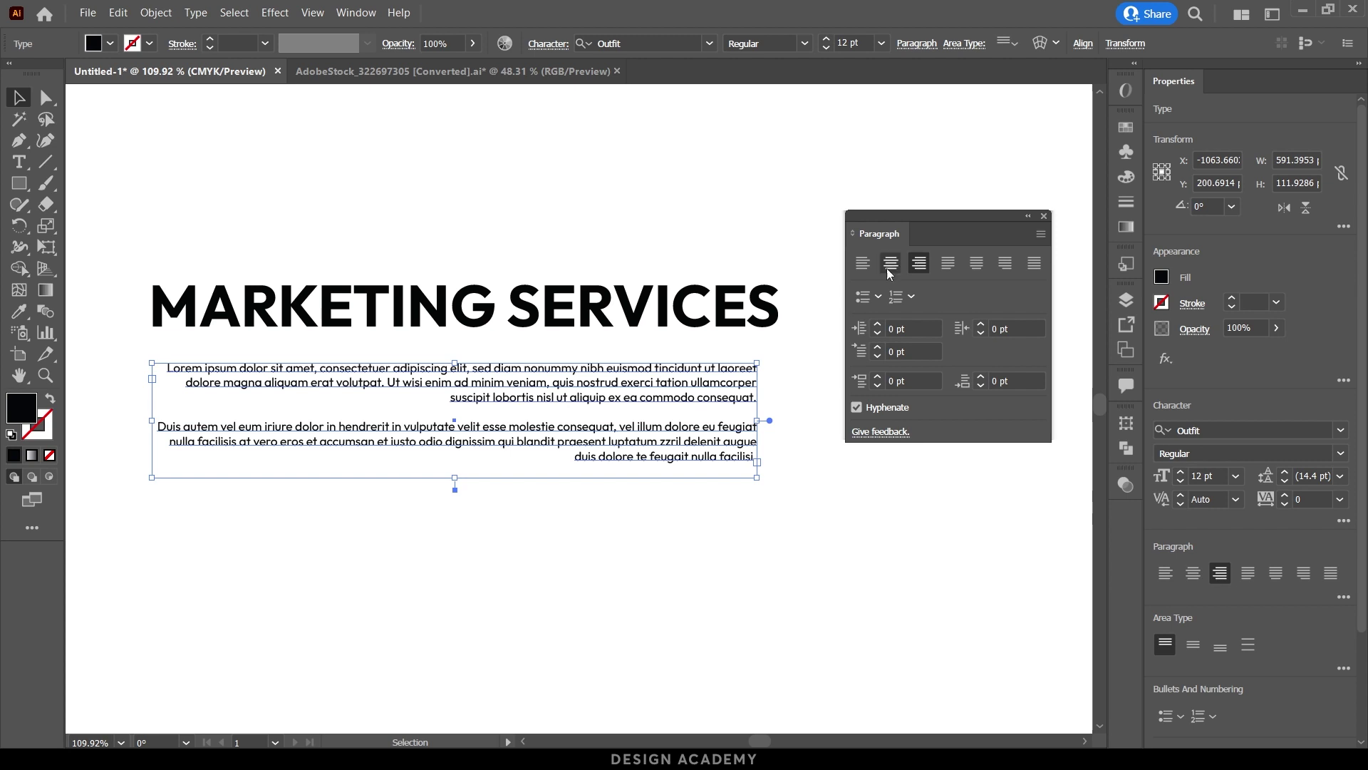
left_click(654, 319)
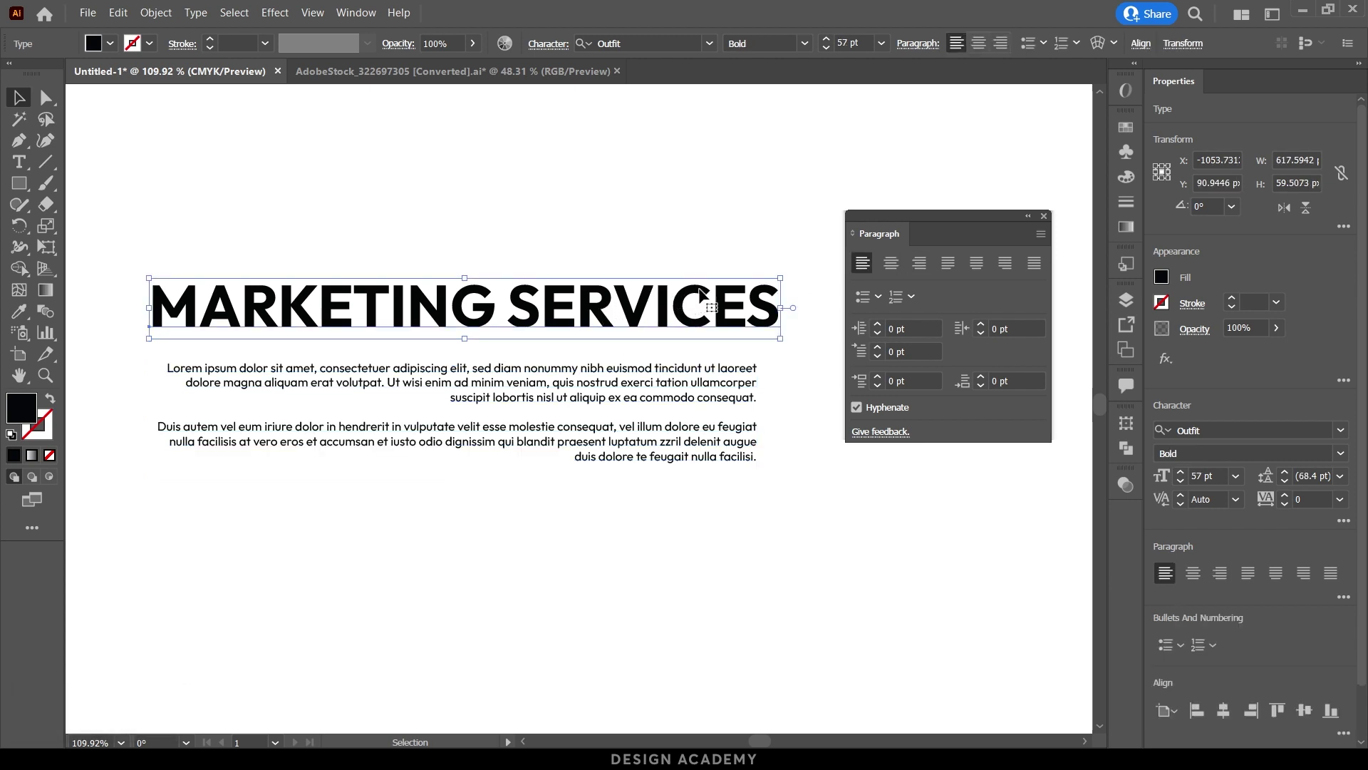
left_click(895, 270)
left_click(926, 270)
left_click(894, 273)
left_click(870, 271)
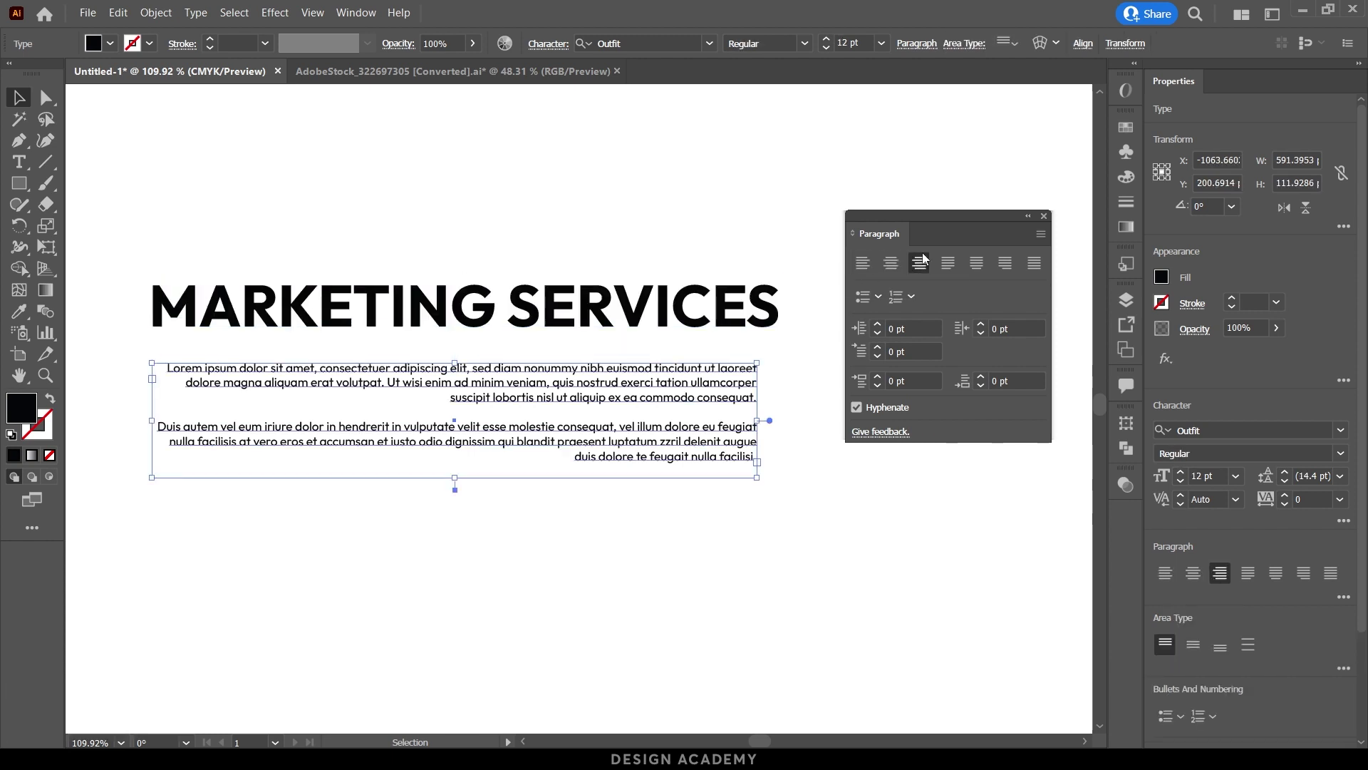
Try justified body text, then return it to left alignment and deselect.
left_click(633, 311)
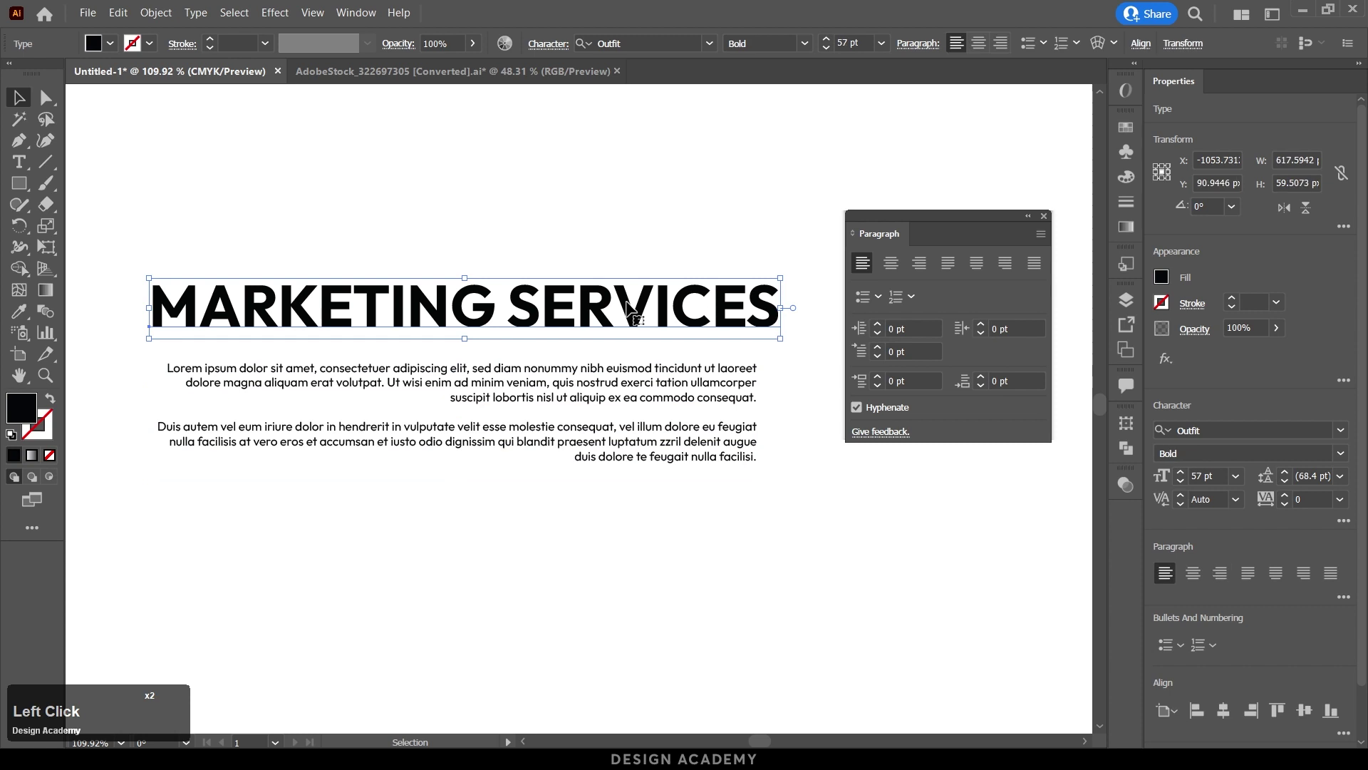
left_click(633, 377)
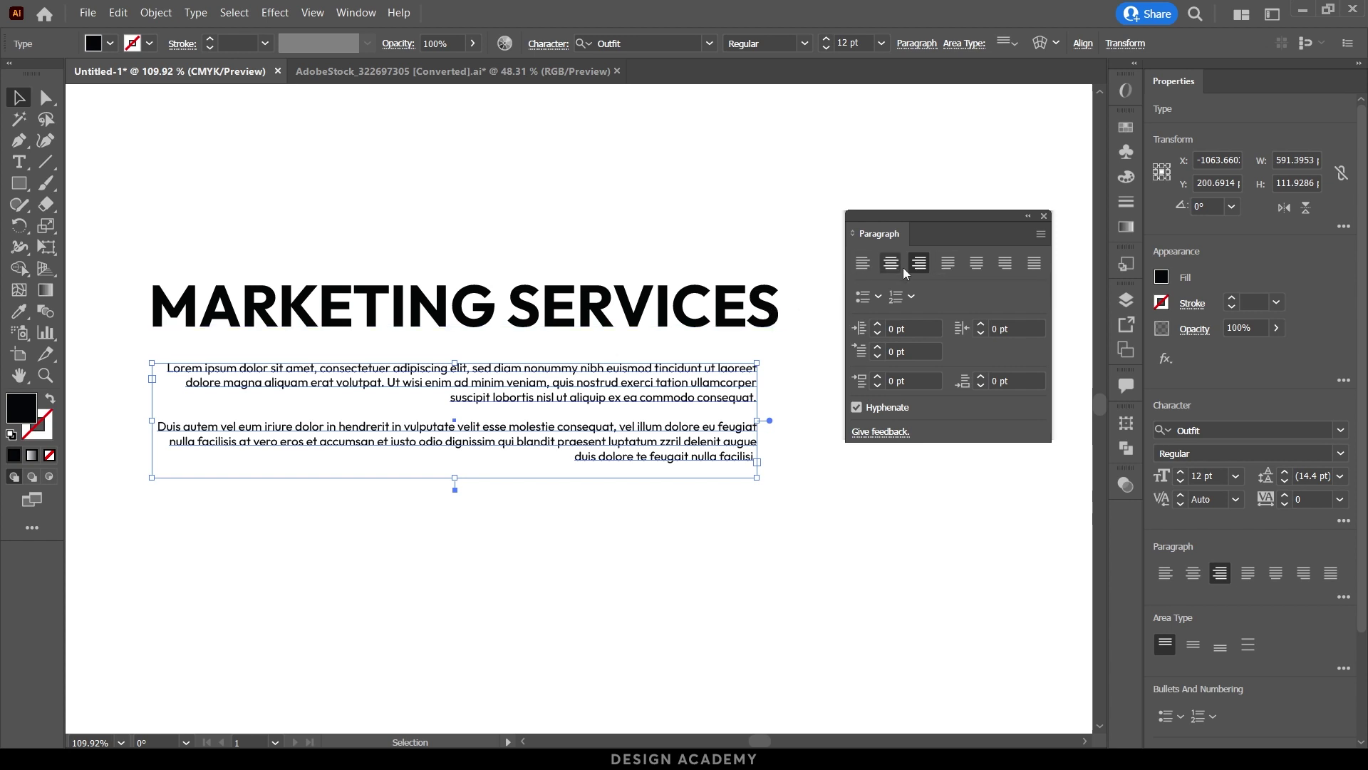
left_click(954, 267)
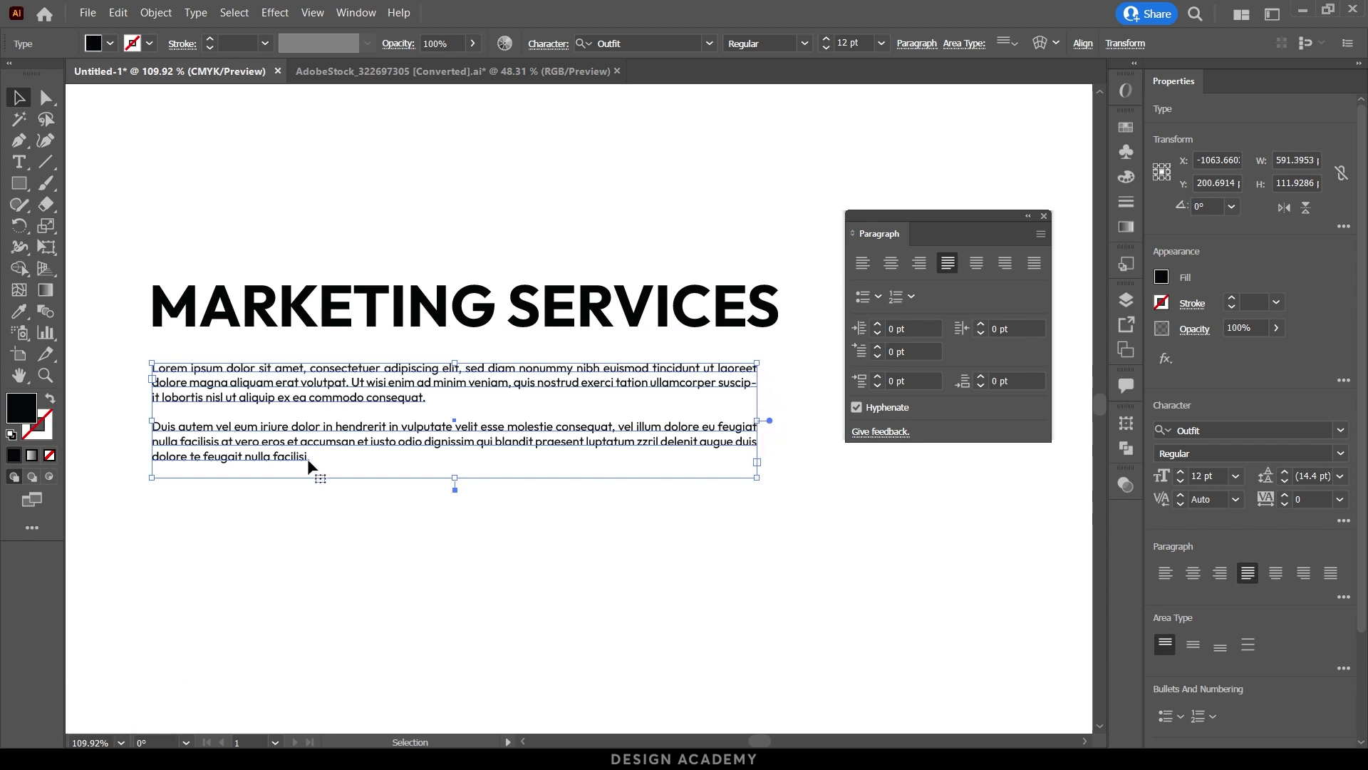
left_click(862, 267)
left_click(806, 423)
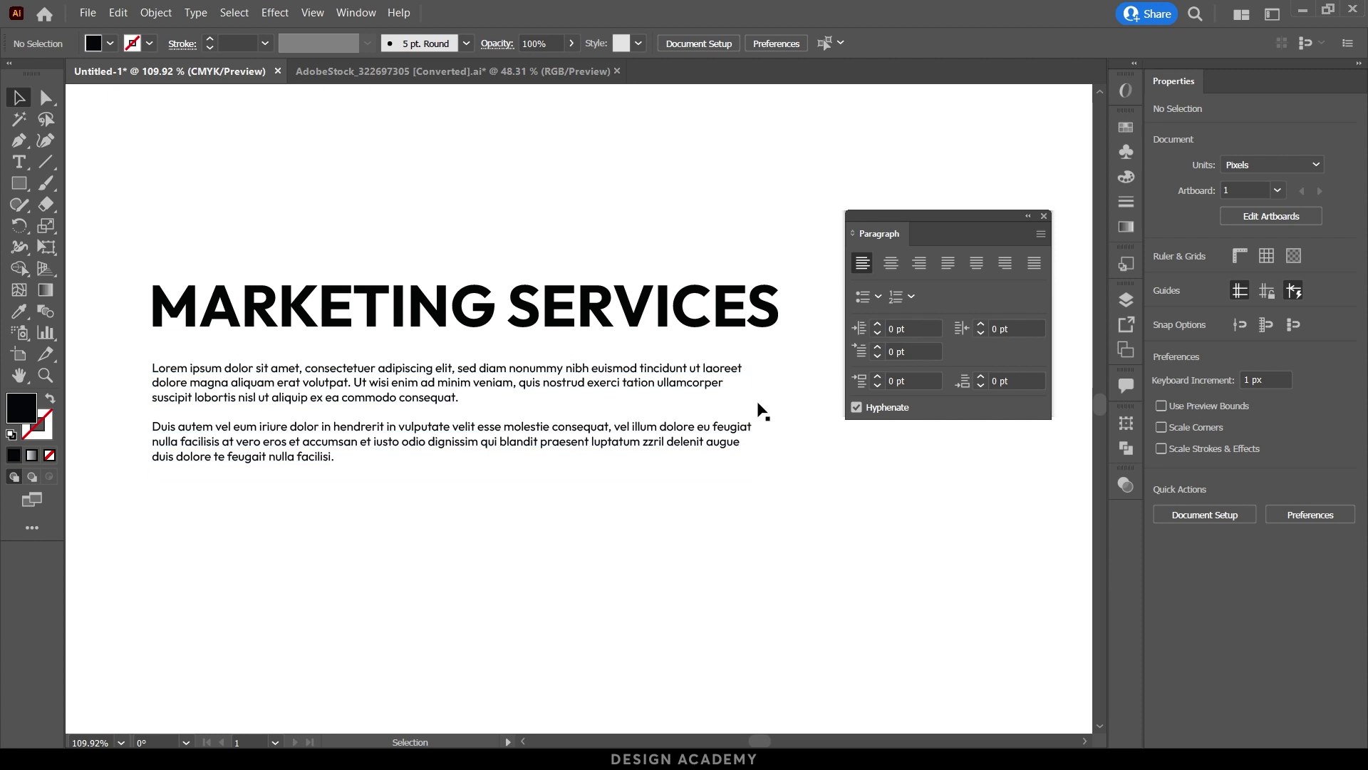
Justify the two-paragraph body text block.
left_click(785, 385)
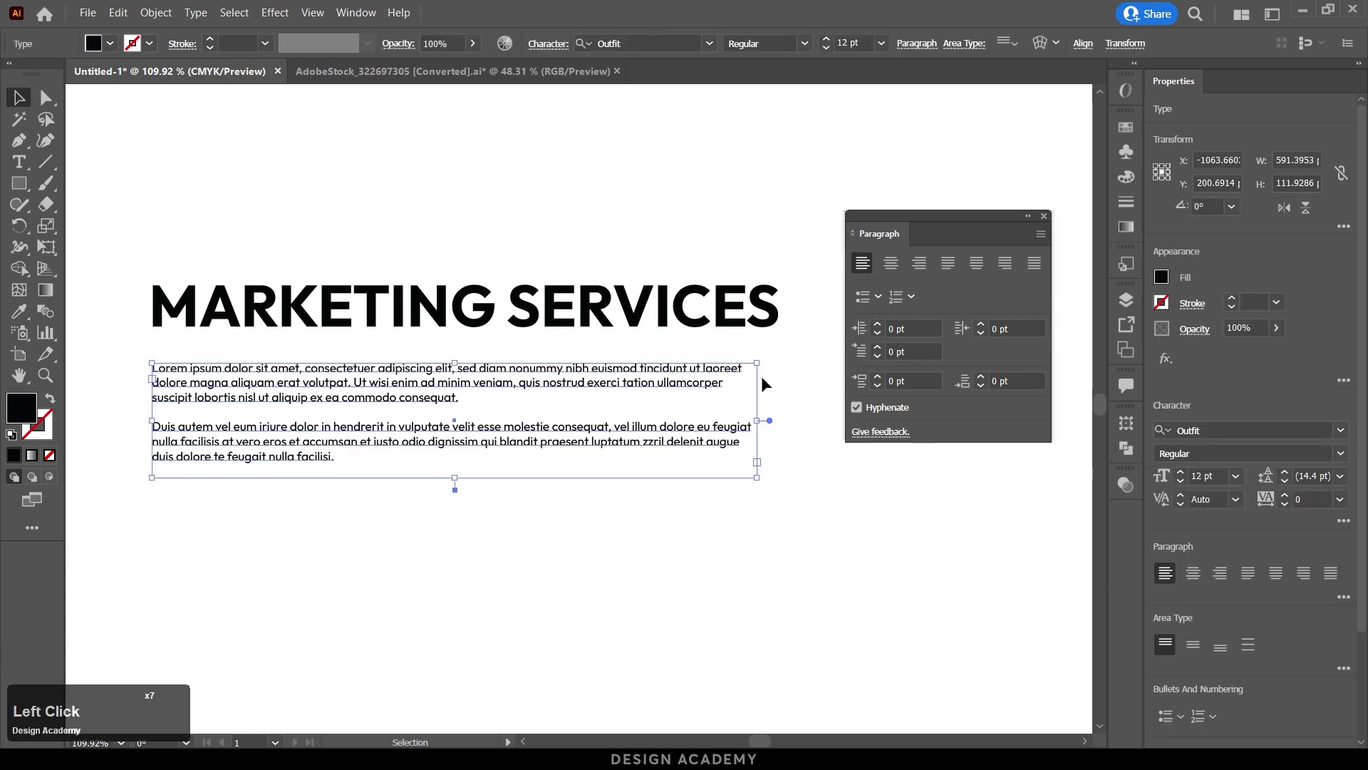
left_click(954, 266)
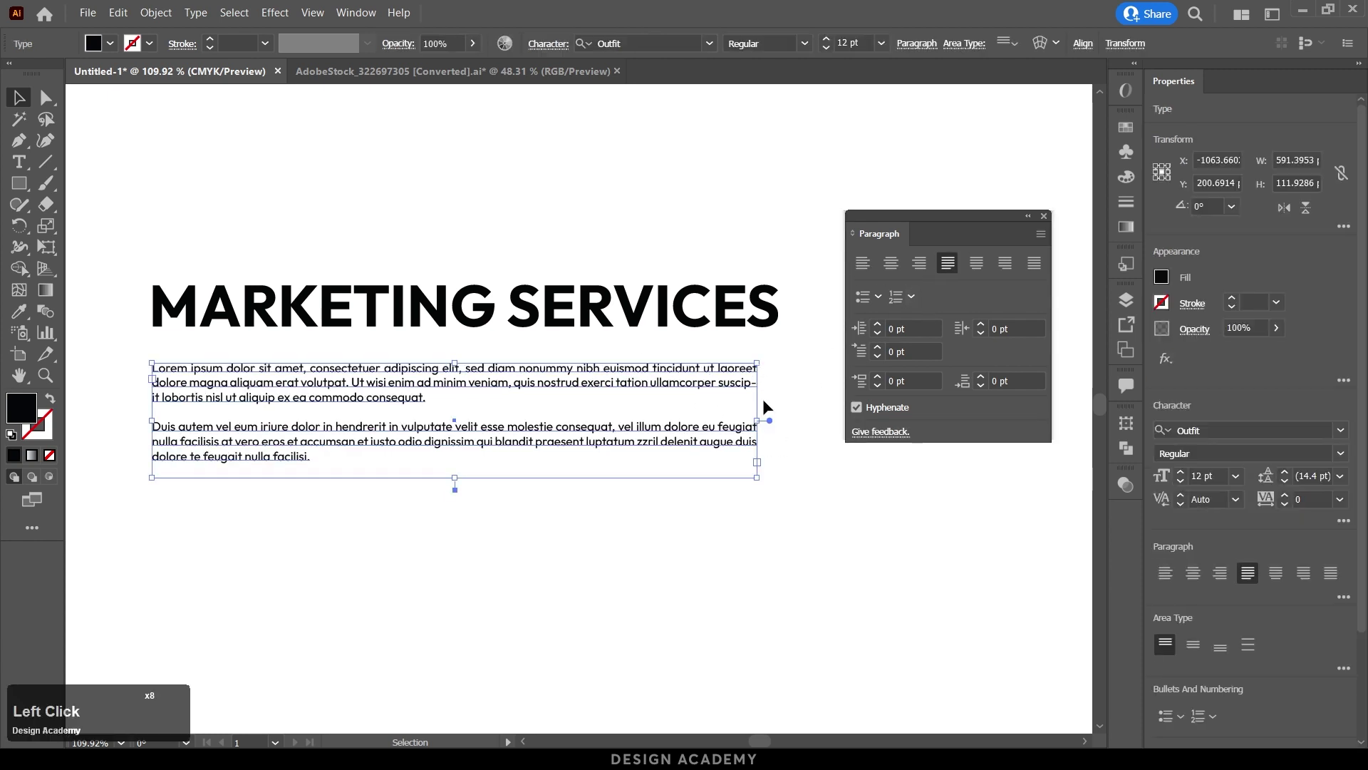
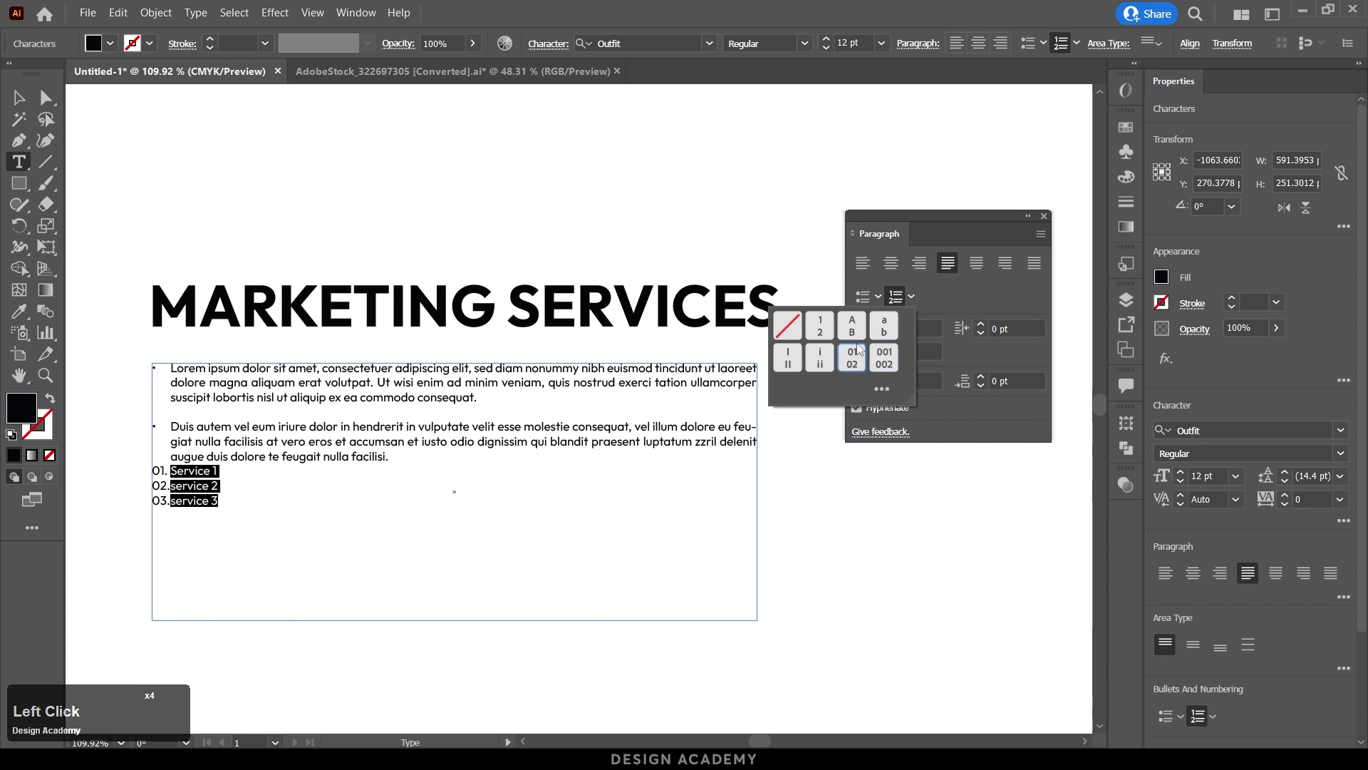
Choose the 01, 02, 03 numbering style in Bullets and Numbering options.
left_click(888, 392)
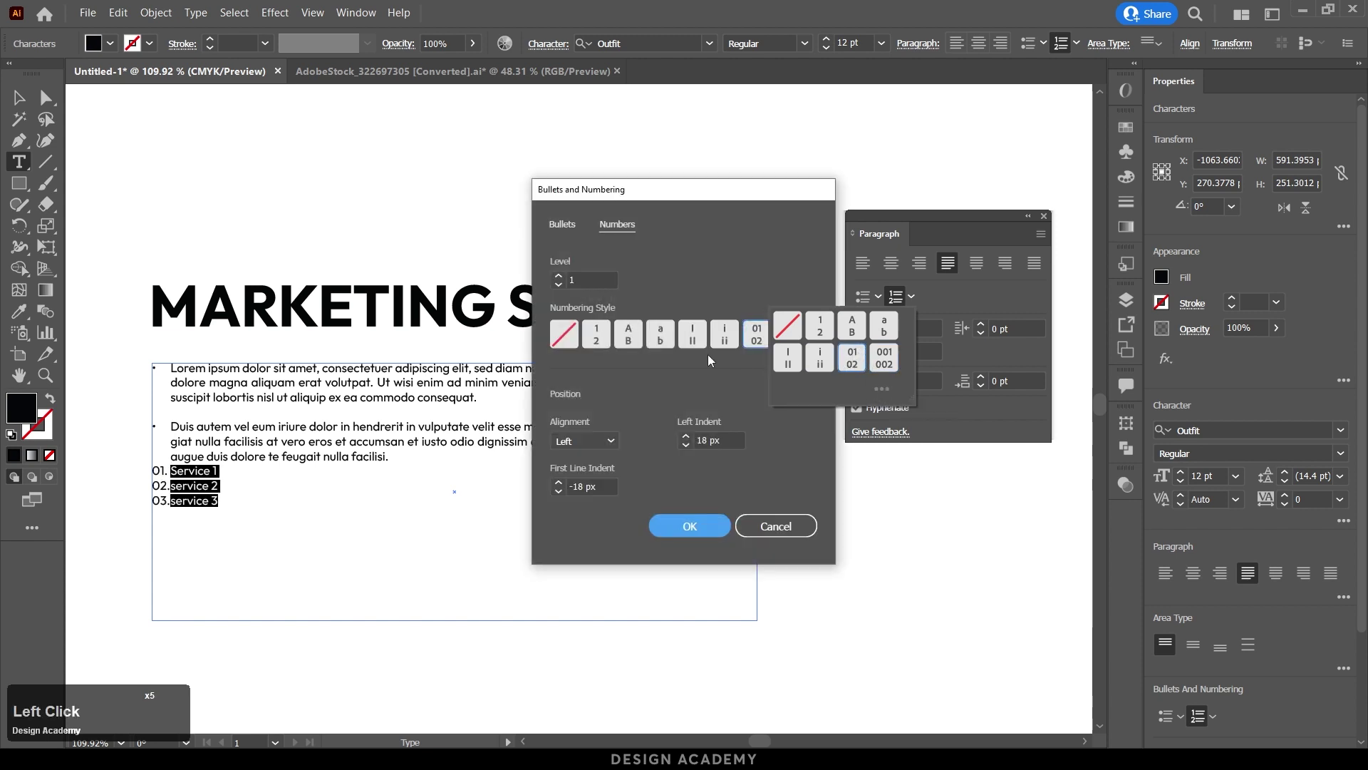
left_click(609, 188)
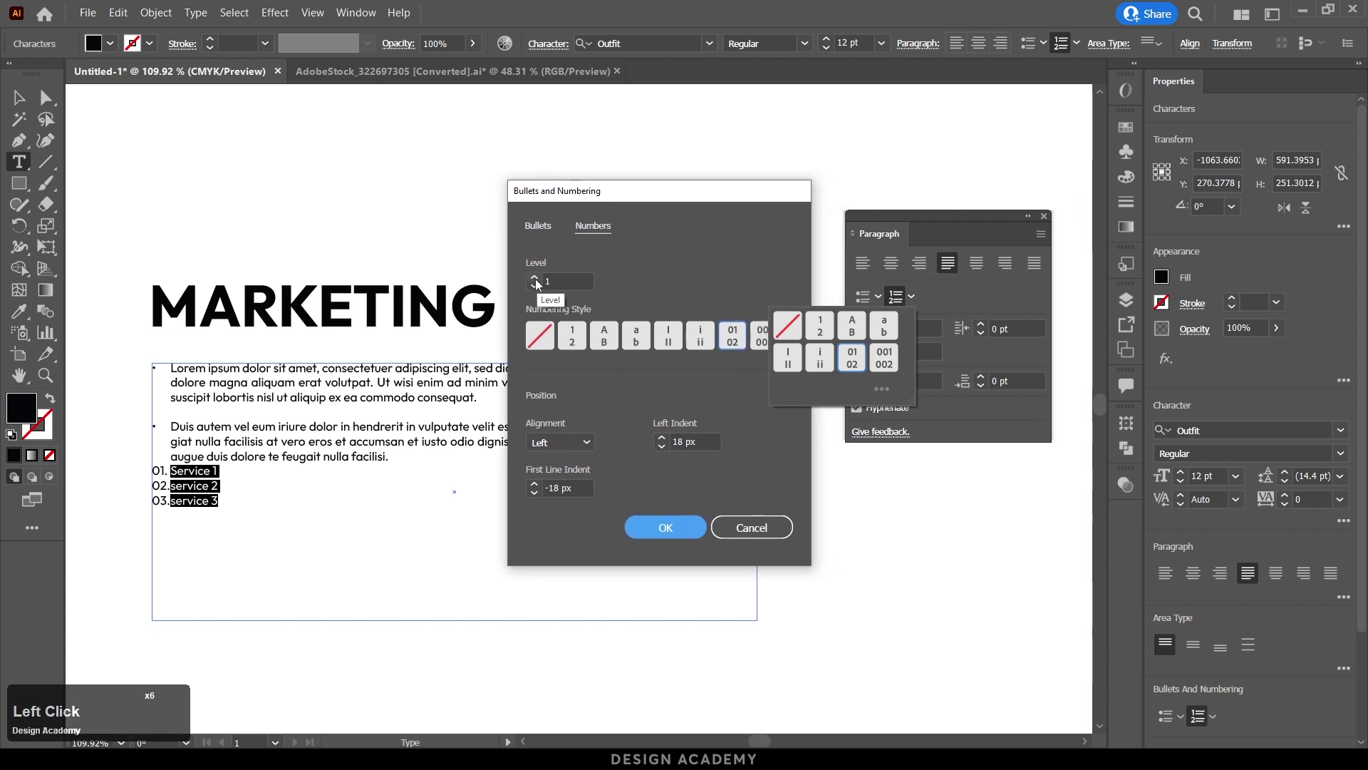
left_click(544, 232)
left_click(594, 231)
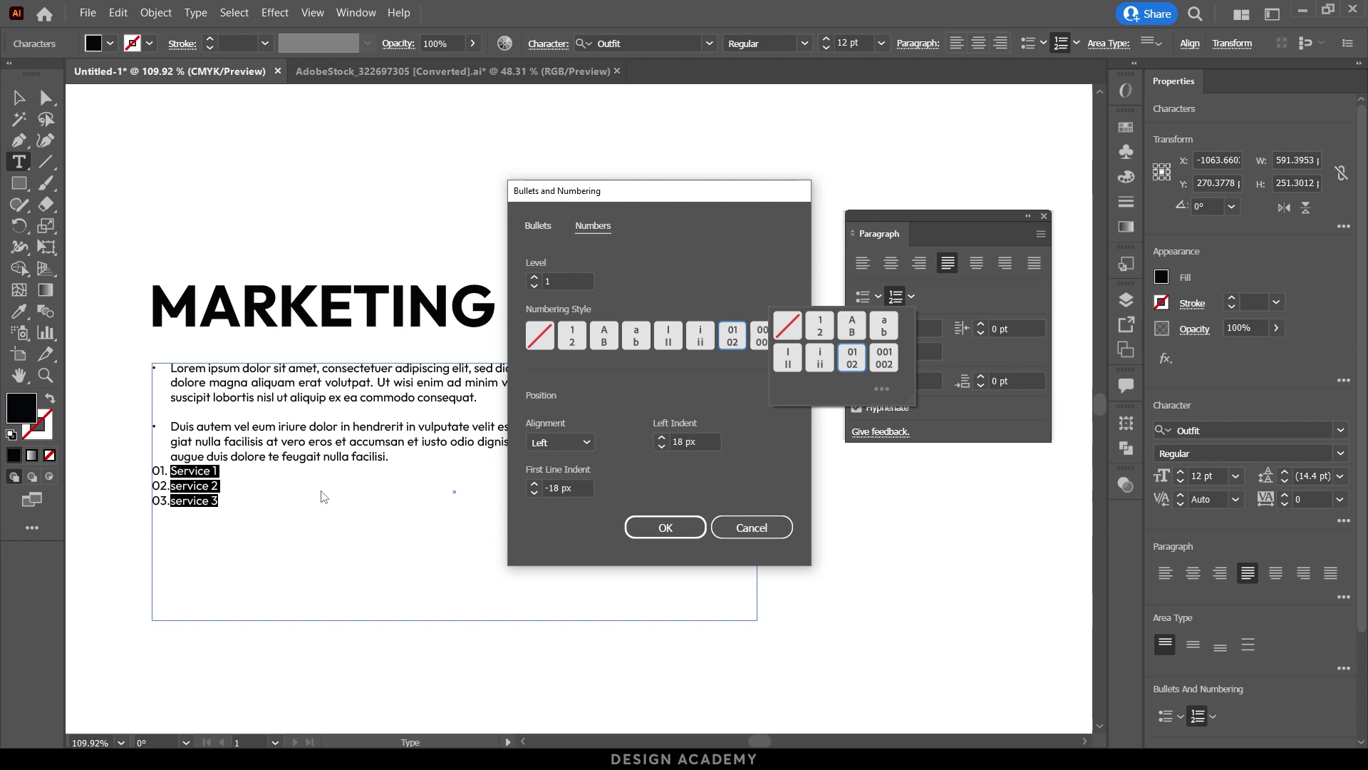
Raise the numbered list's Left Indent to 34 px.
left_click(670, 445)
double_click(670, 443)
left_click(669, 444)
left_click(670, 443)
double_click(670, 443)
left_click(670, 442)
left_click(670, 443)
double_click(671, 442)
left_click(670, 443)
left_click(671, 442)
double_click(671, 441)
left_click(671, 442)
left_click(670, 441)
double_click(670, 441)
double_click(670, 441)
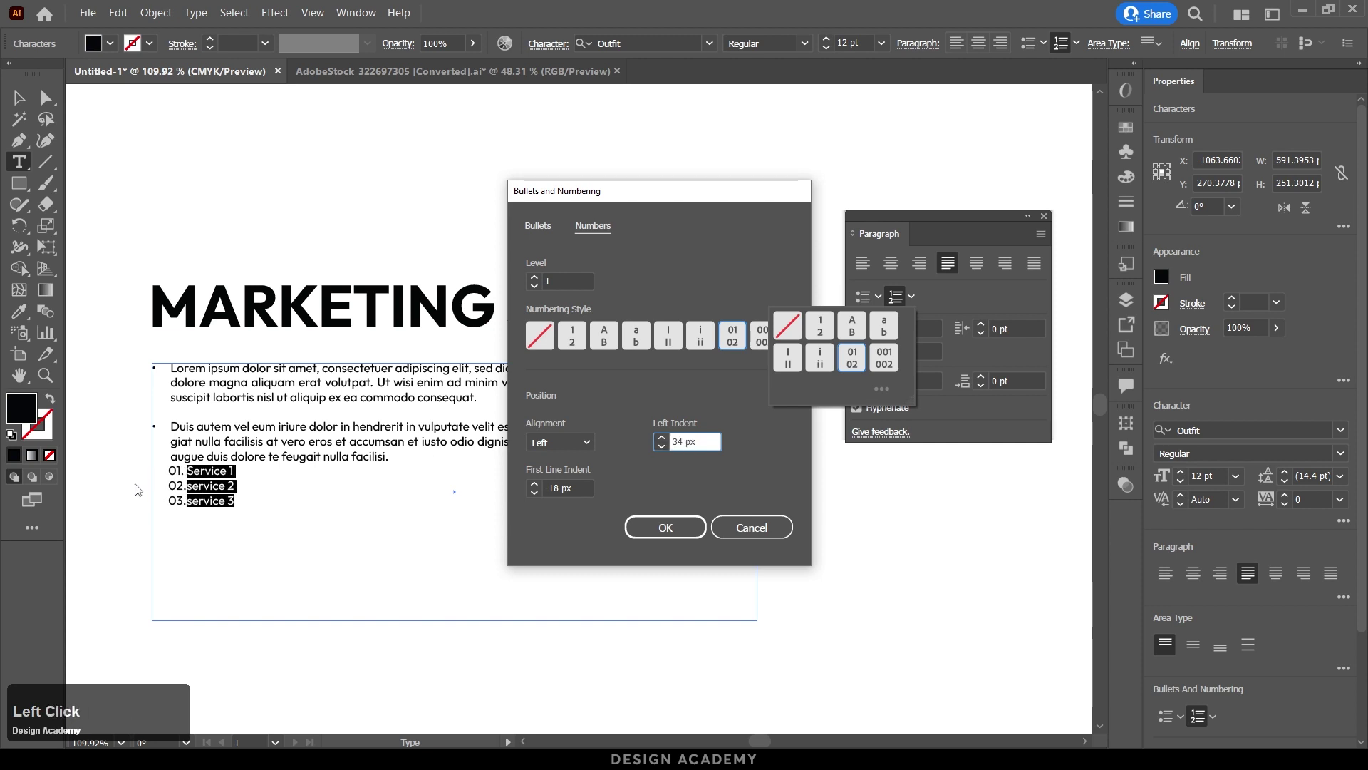
Lower the First Line Indent to -30 px.
left_click(541, 499)
double_click(541, 499)
left_click(541, 499)
left_click(541, 498)
double_click(541, 499)
left_click(541, 499)
left_click(541, 498)
double_click(541, 498)
left_click(541, 498)
left_click(541, 498)
double_click(541, 498)
left_click(541, 498)
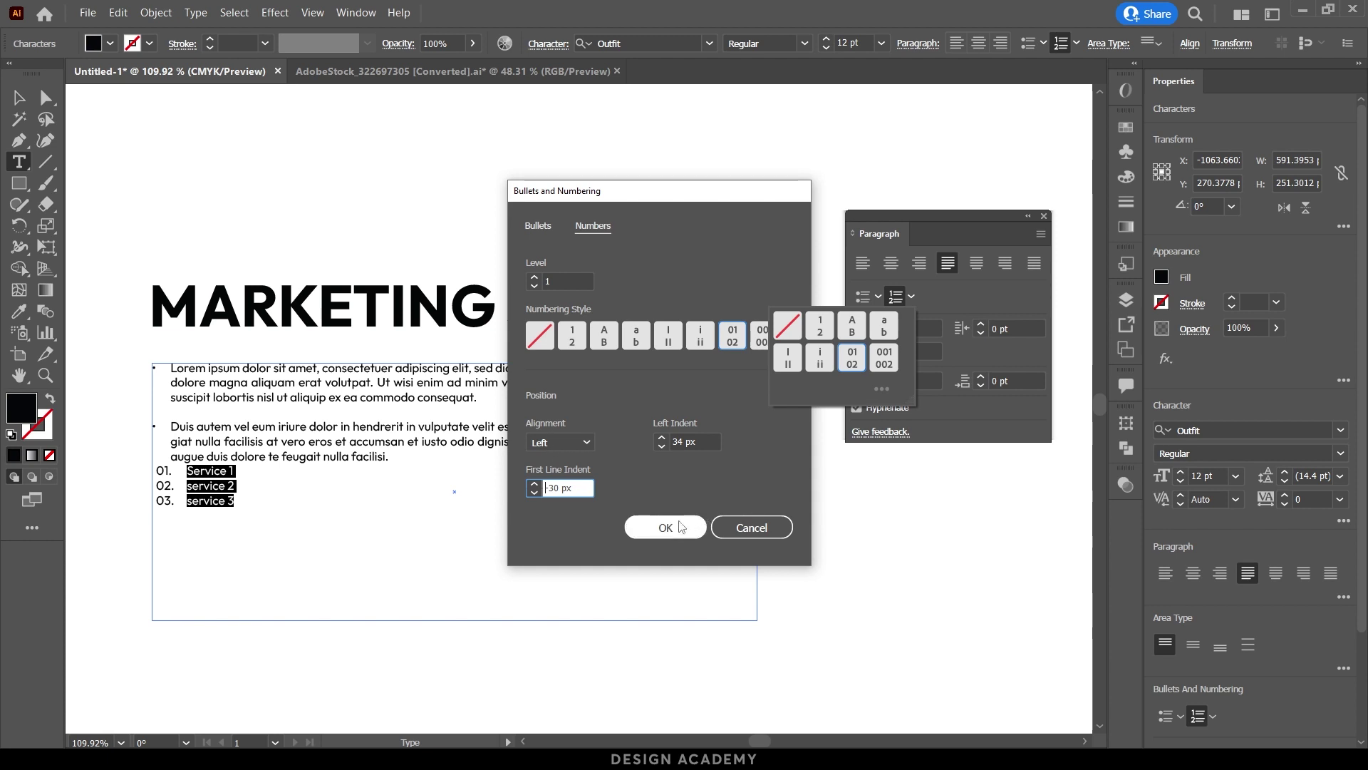
Try right-aligned numbers, keep Alignment Left, confirm and number the three service items.
left_click(572, 450)
left_click(577, 482)
left_click(574, 438)
left_click(566, 501)
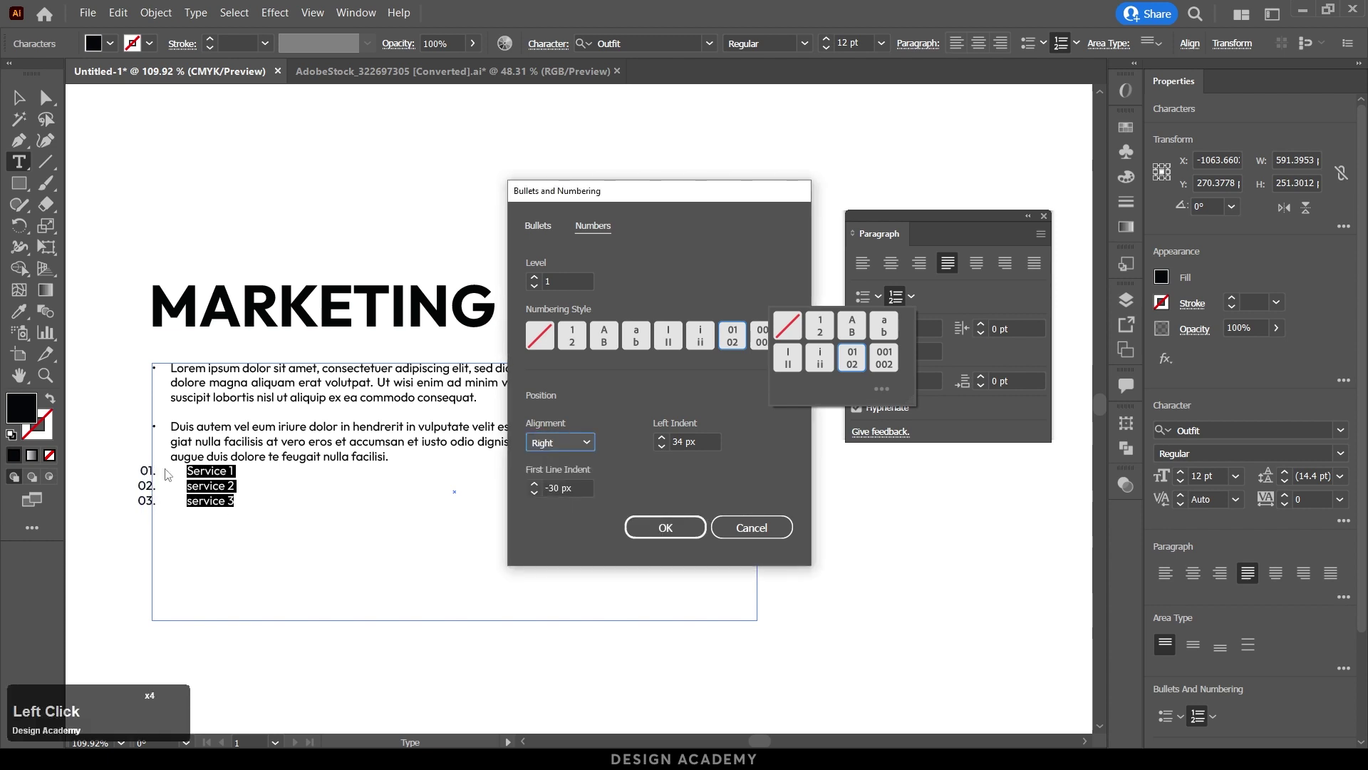
left_click(569, 439)
left_click(565, 461)
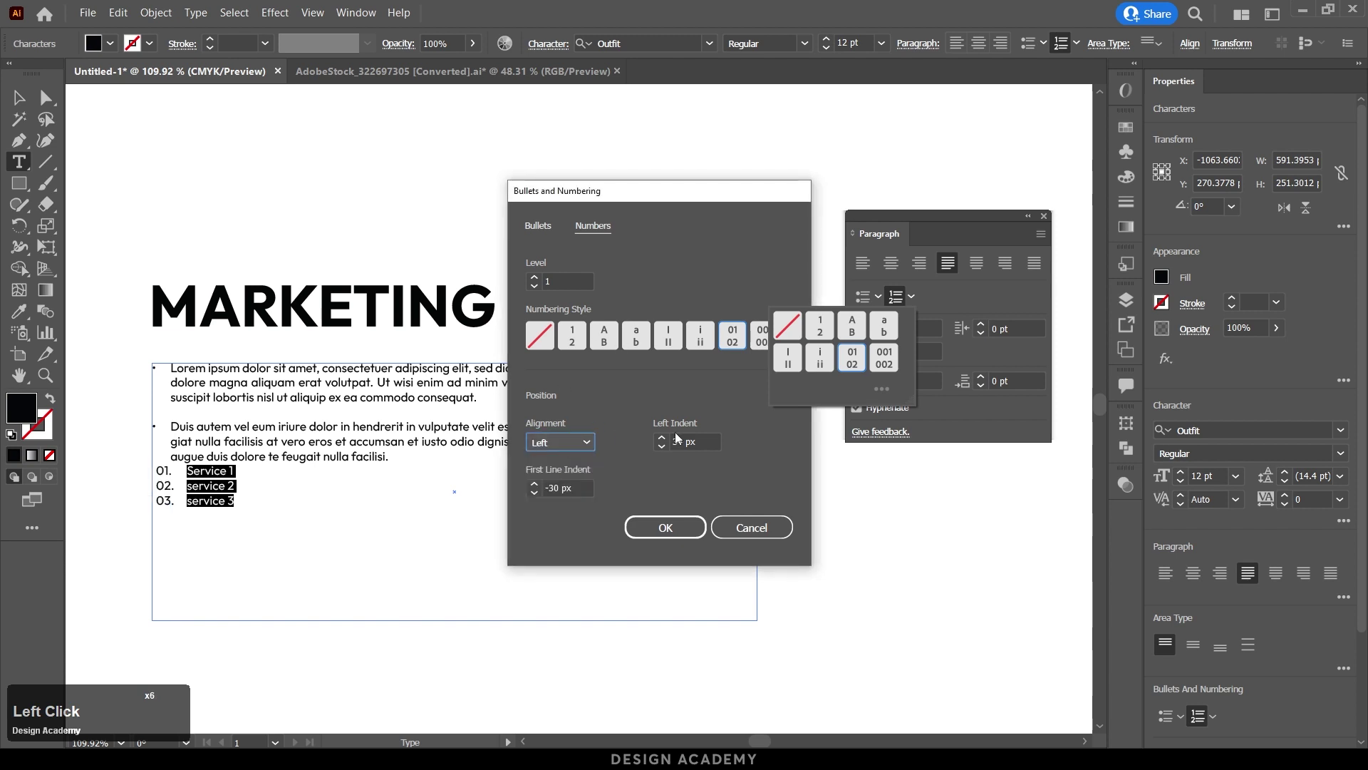
left_click(677, 536)
left_click(947, 309)
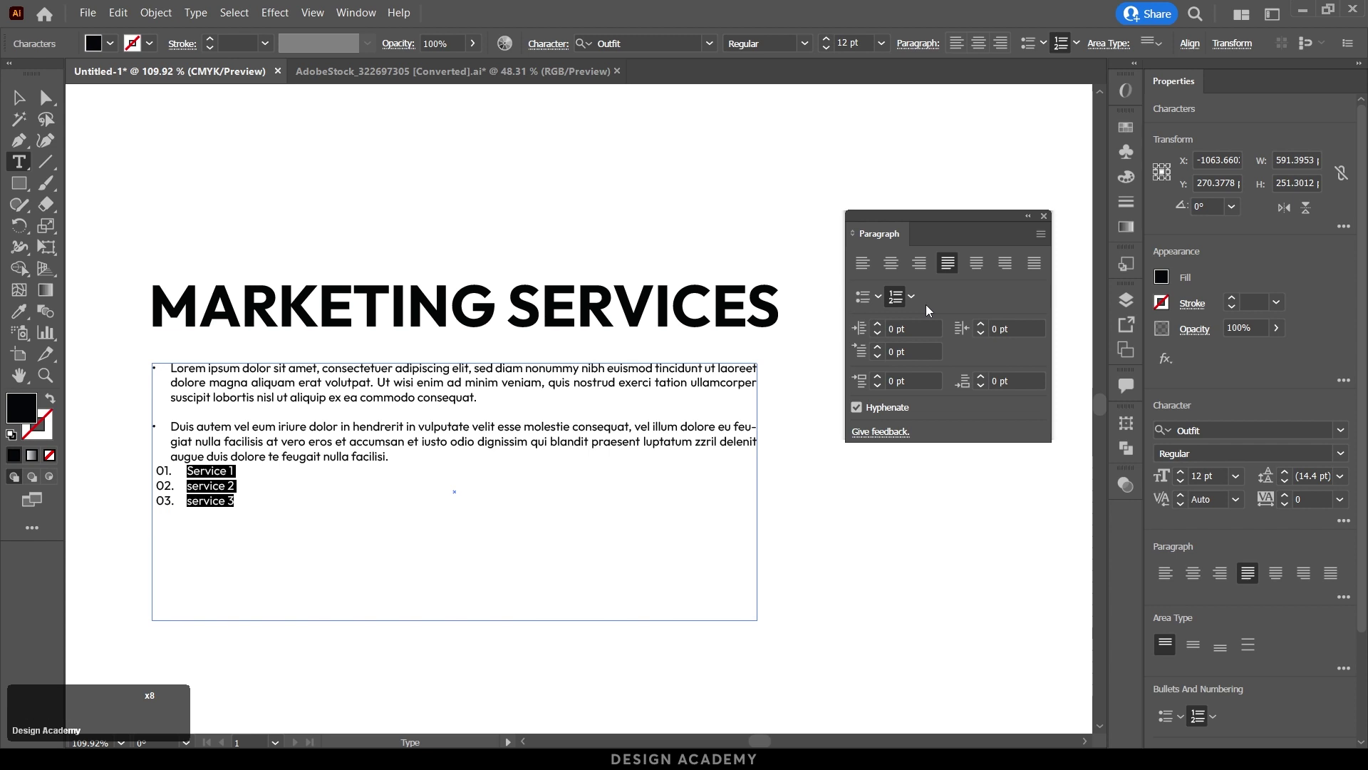
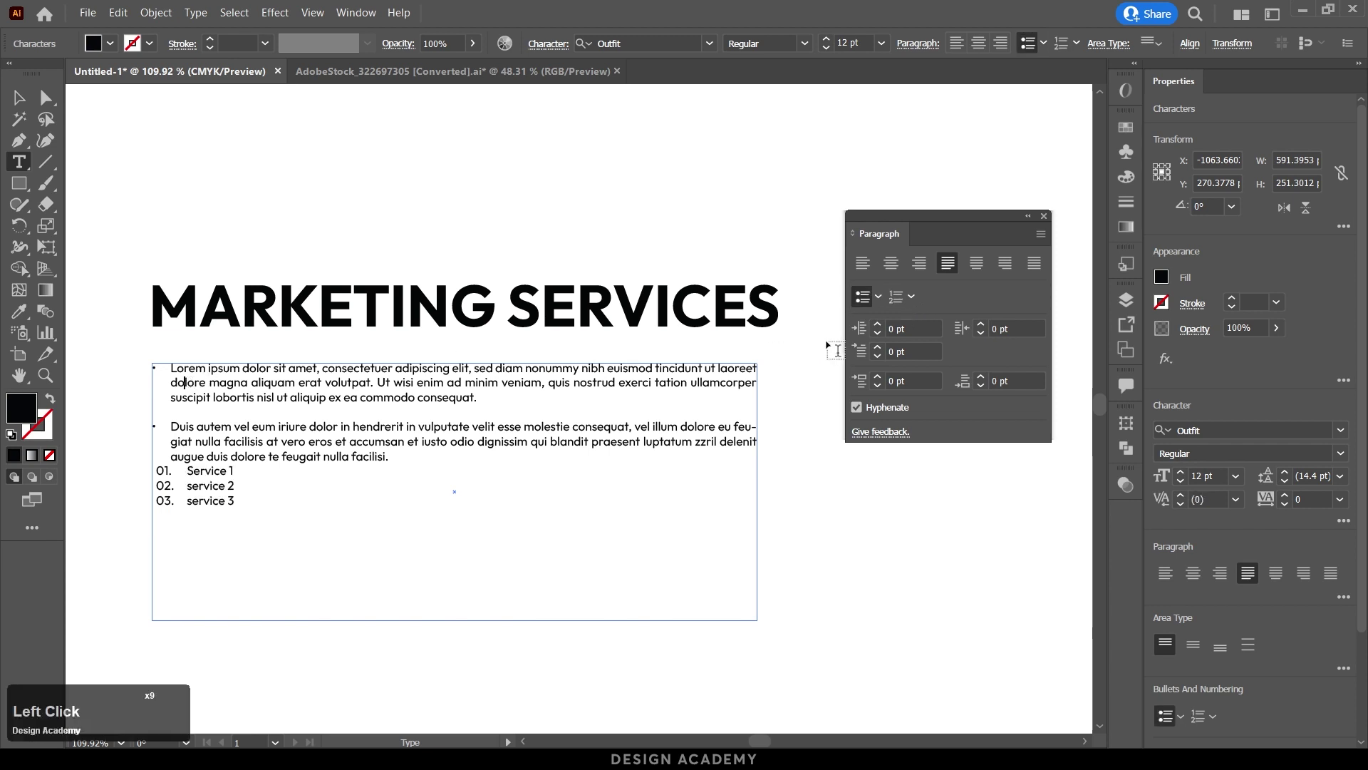
Remove the paragraph bullets and add a blank line before the numbered list.
left_click(868, 299)
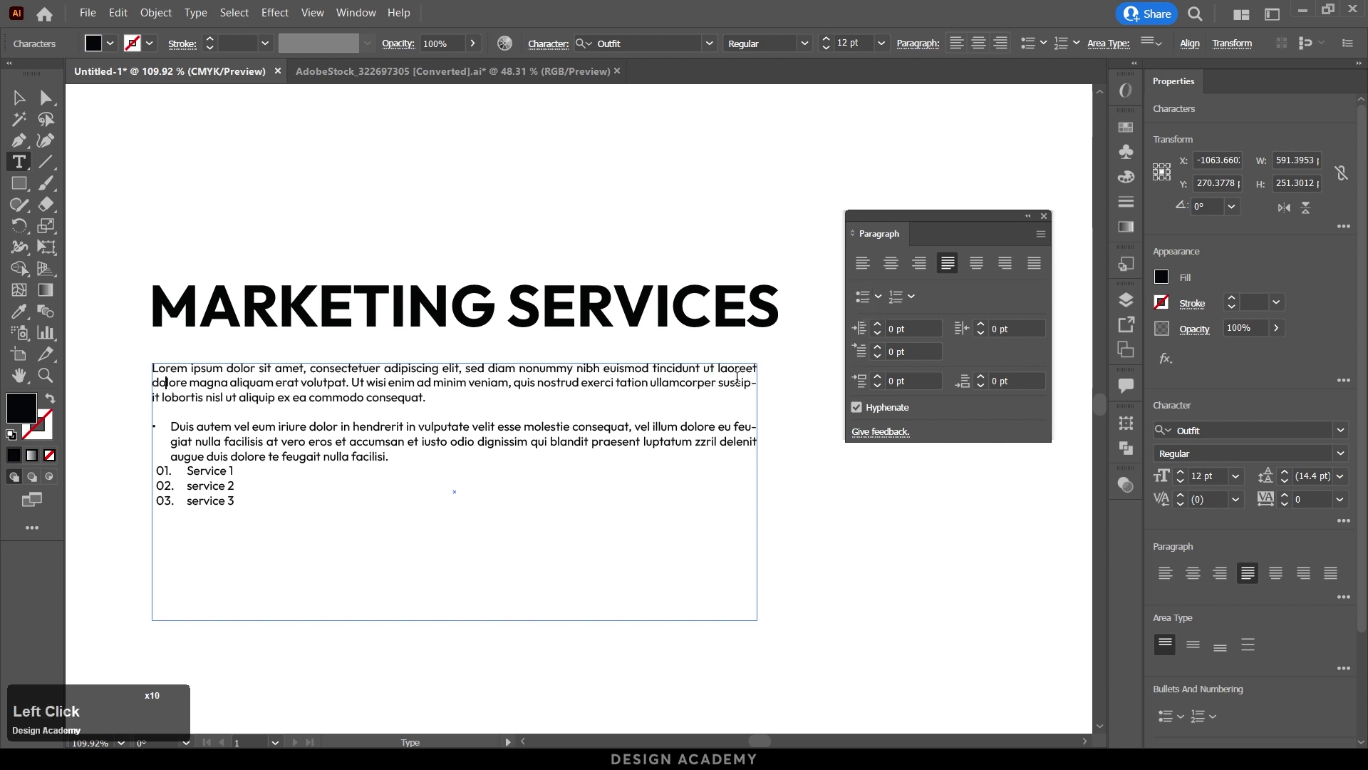
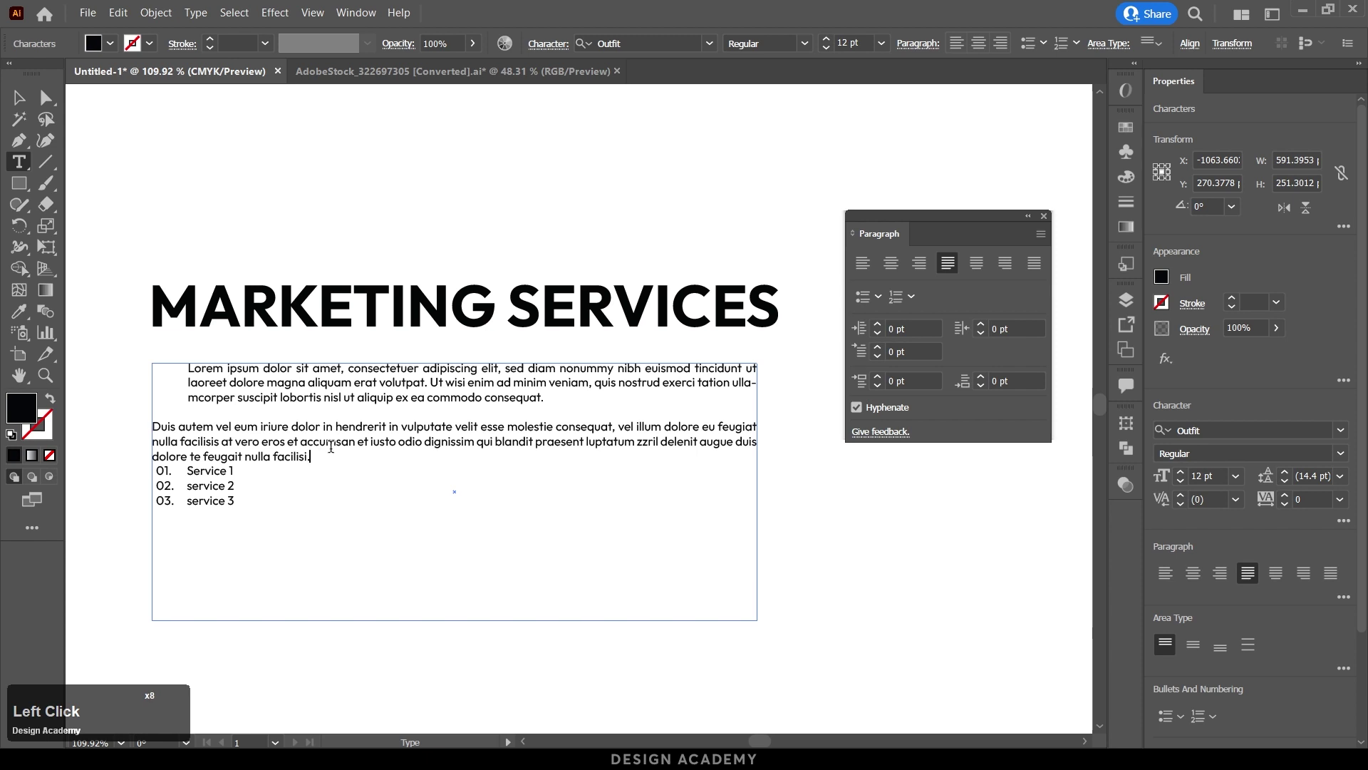
key("Return")
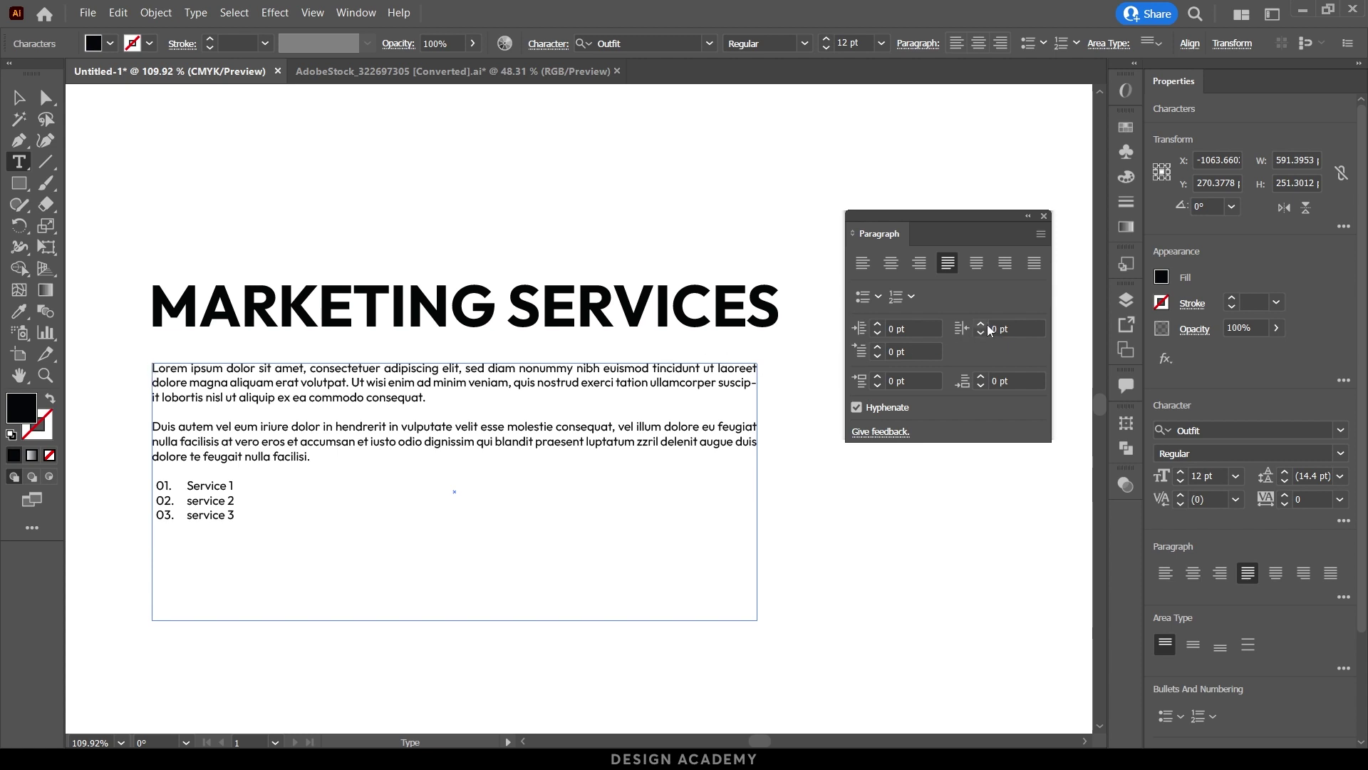
Try larger right indents, reset Right Indent to 0, then add 10 pt Space Before the first paragraph.
left_click(987, 329)
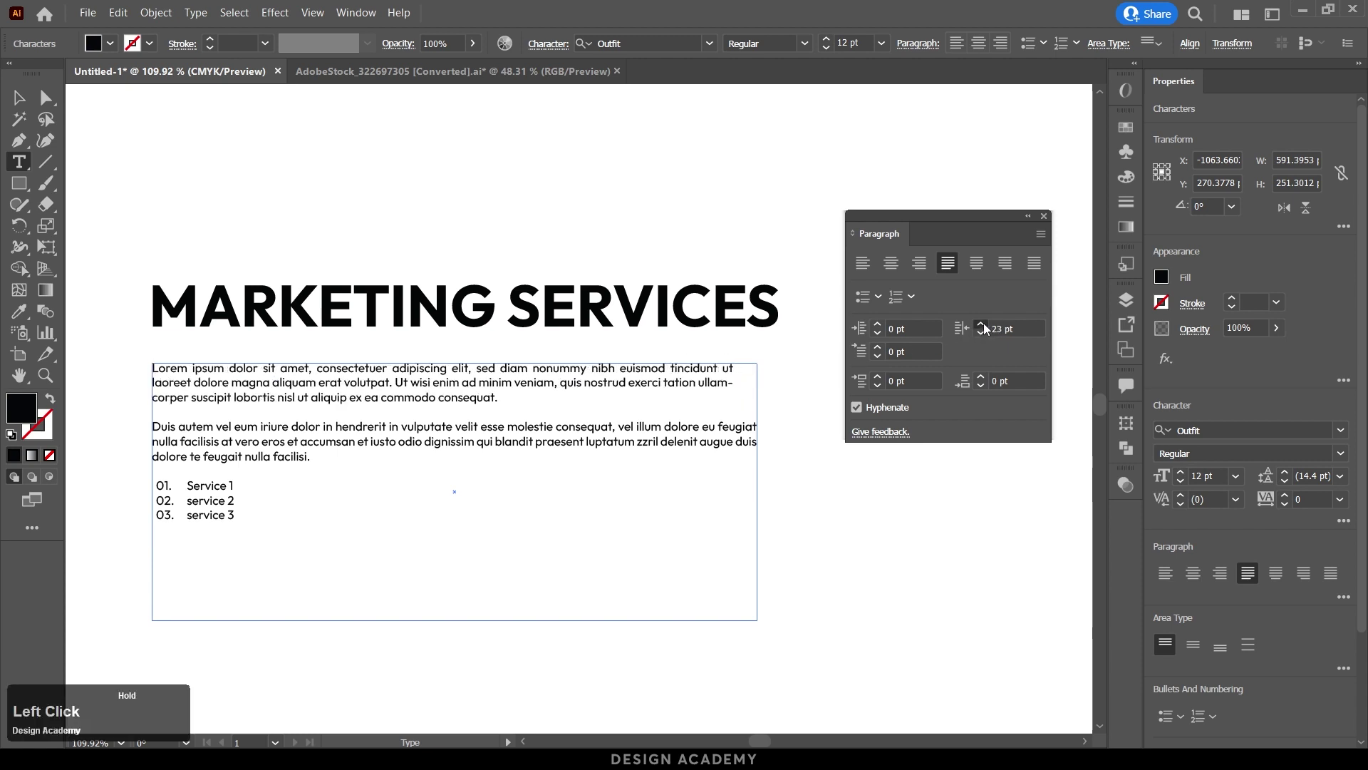
left_click(1017, 321)
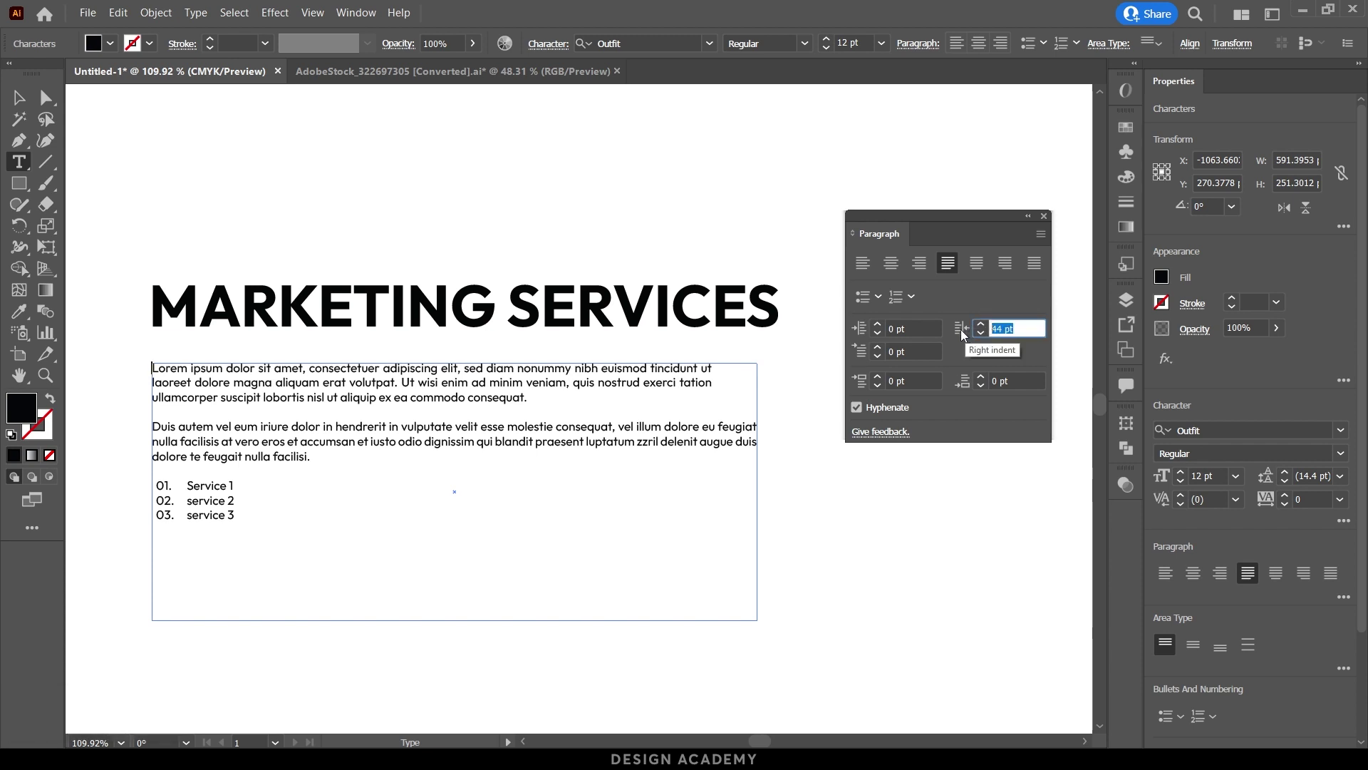
key("KP_0")
key("KP_Enter")
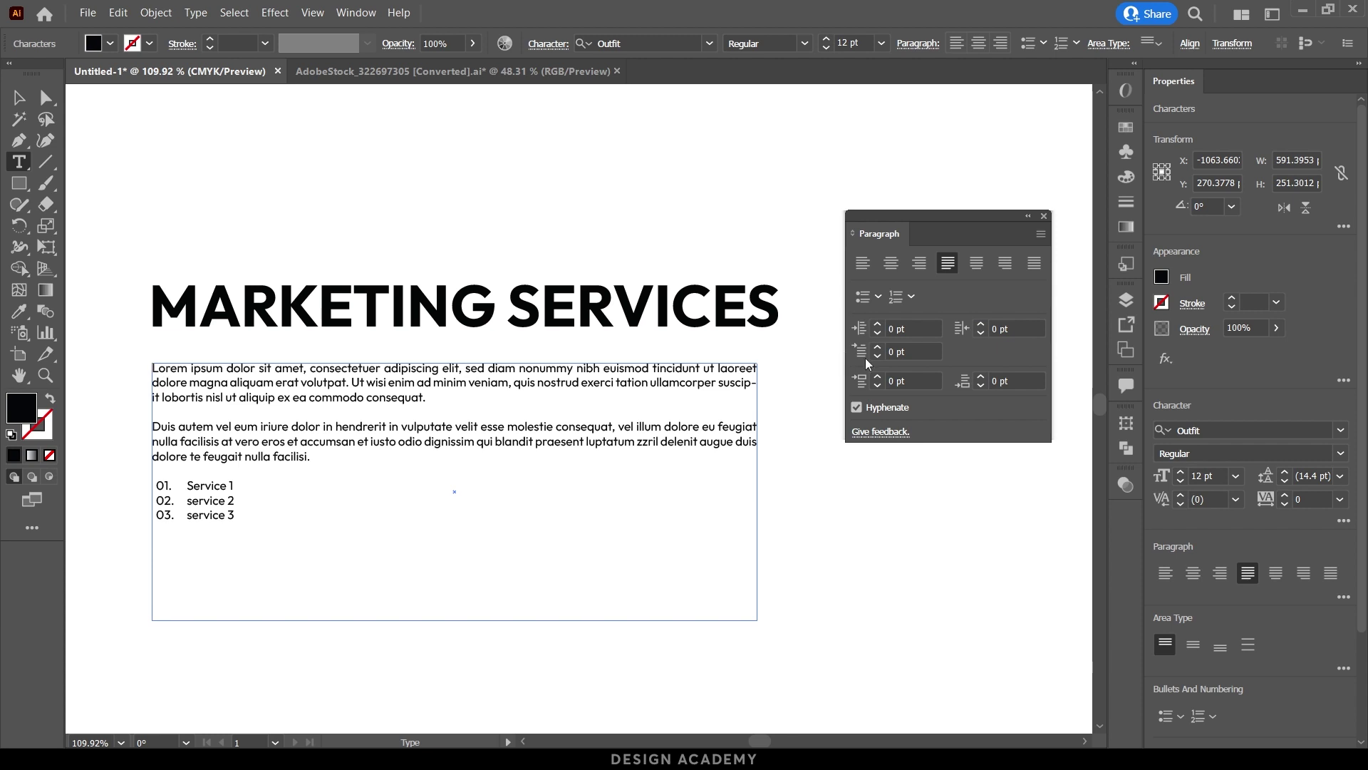
left_click(884, 353)
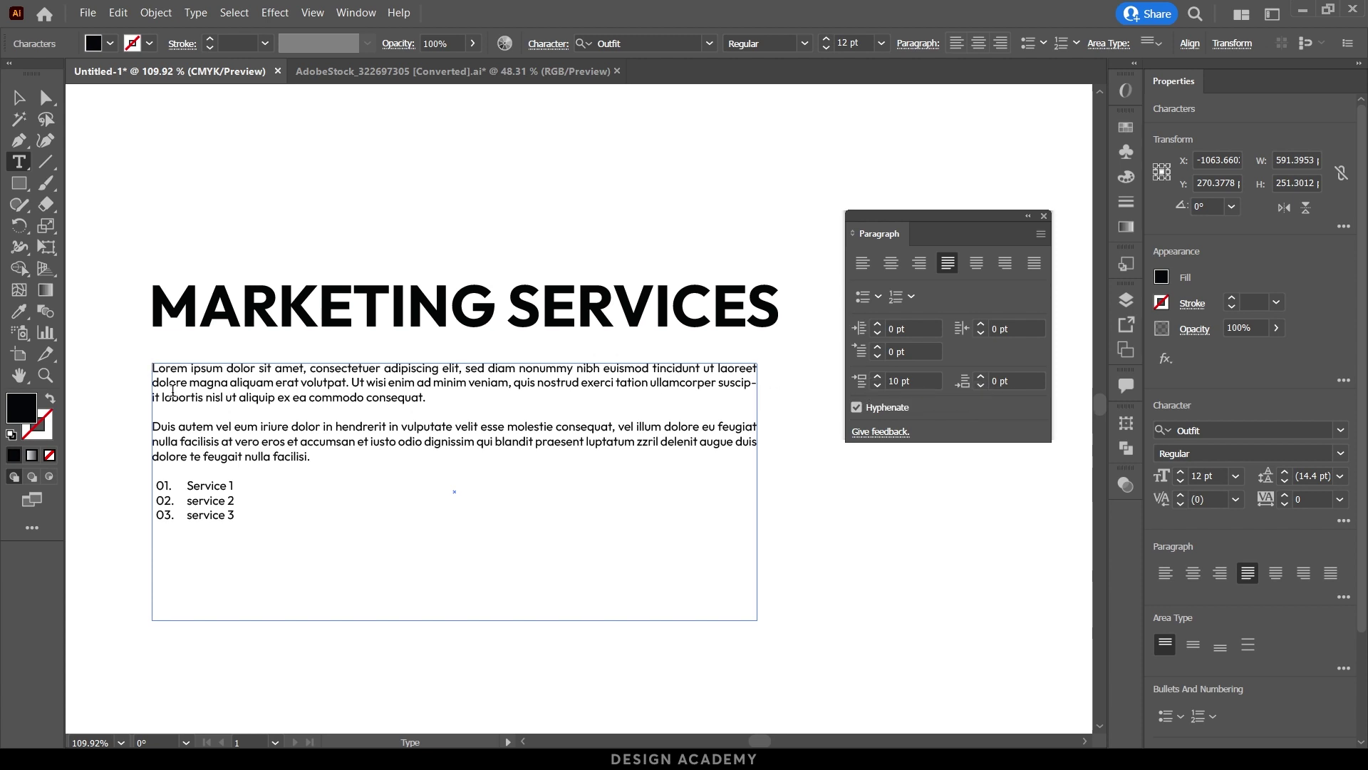
left_click(154, 425)
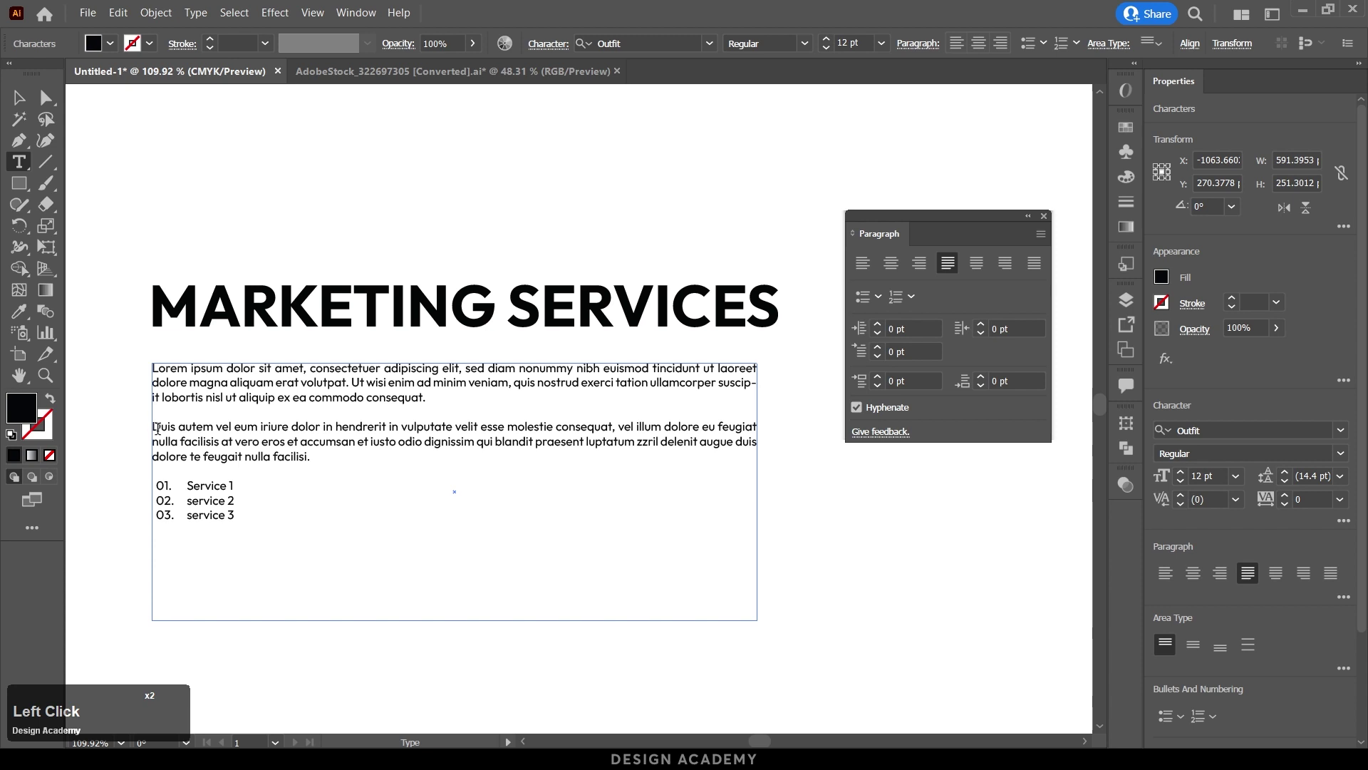
left_click(155, 406)
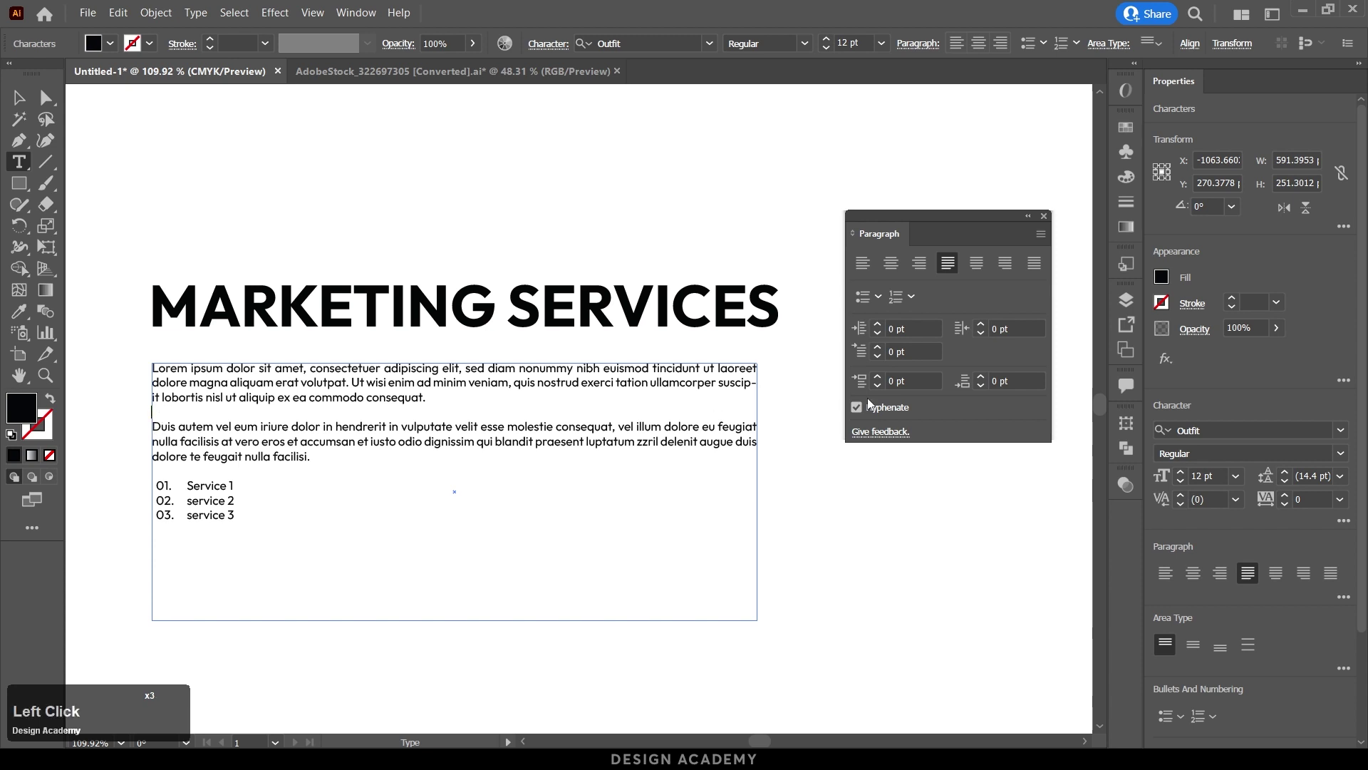
left_click(883, 381)
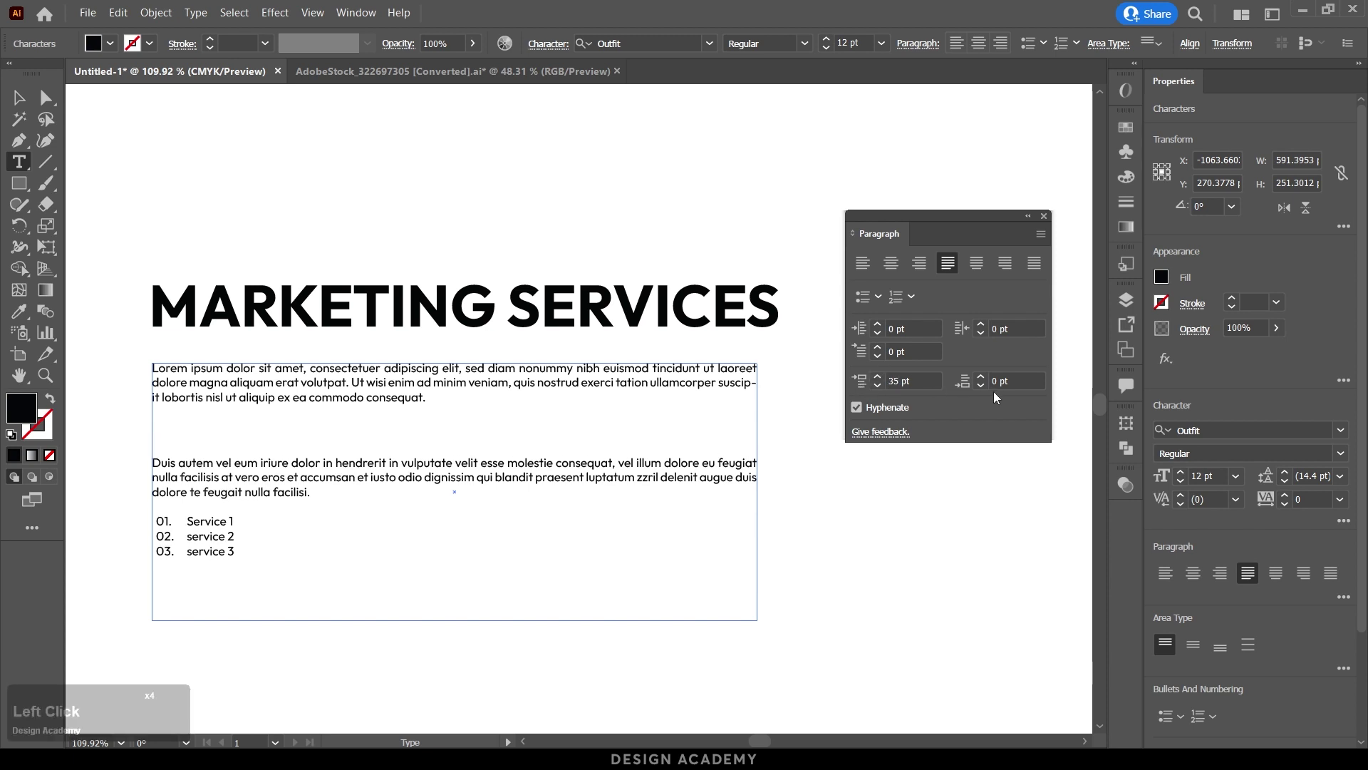
left_click(316, 485)
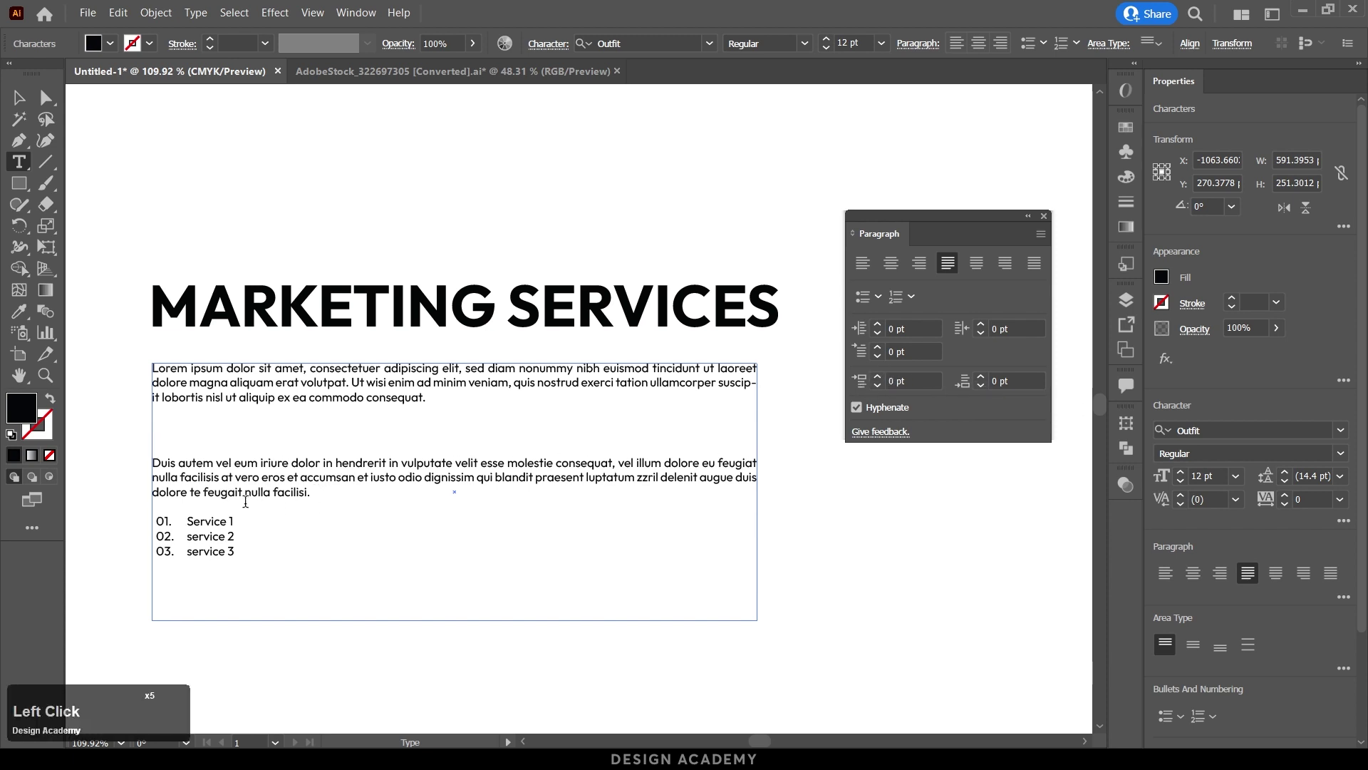
left_click(186, 401)
left_click(983, 380)
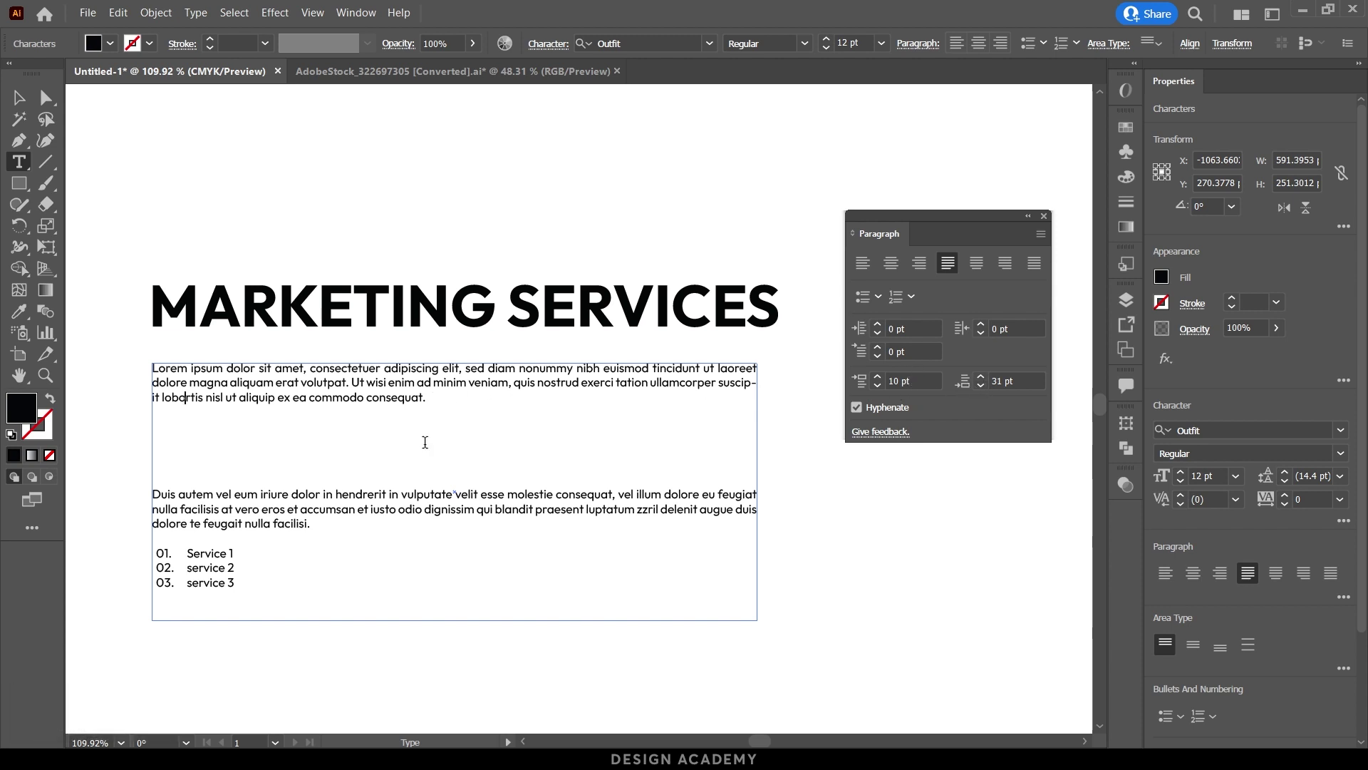
left_click(158, 448)
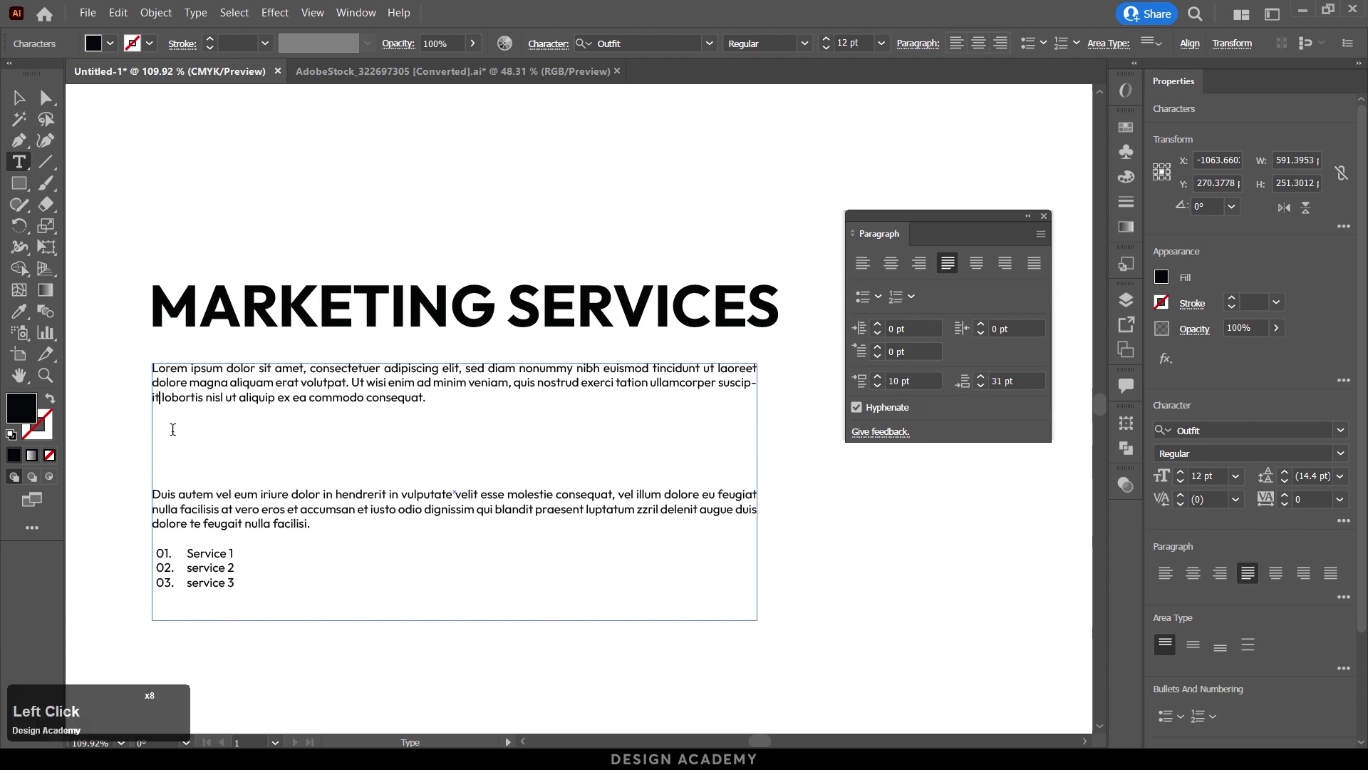
left_click(316, 520)
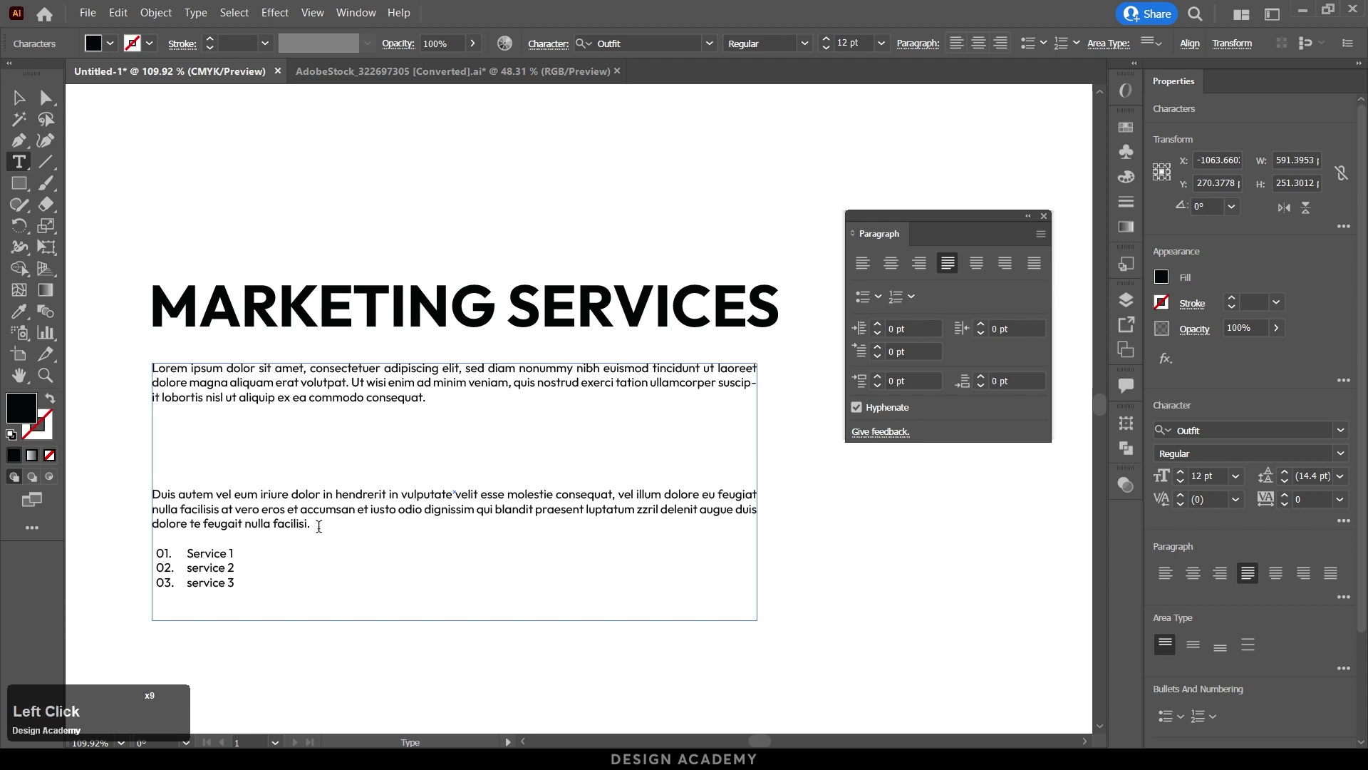
left_click(987, 380)
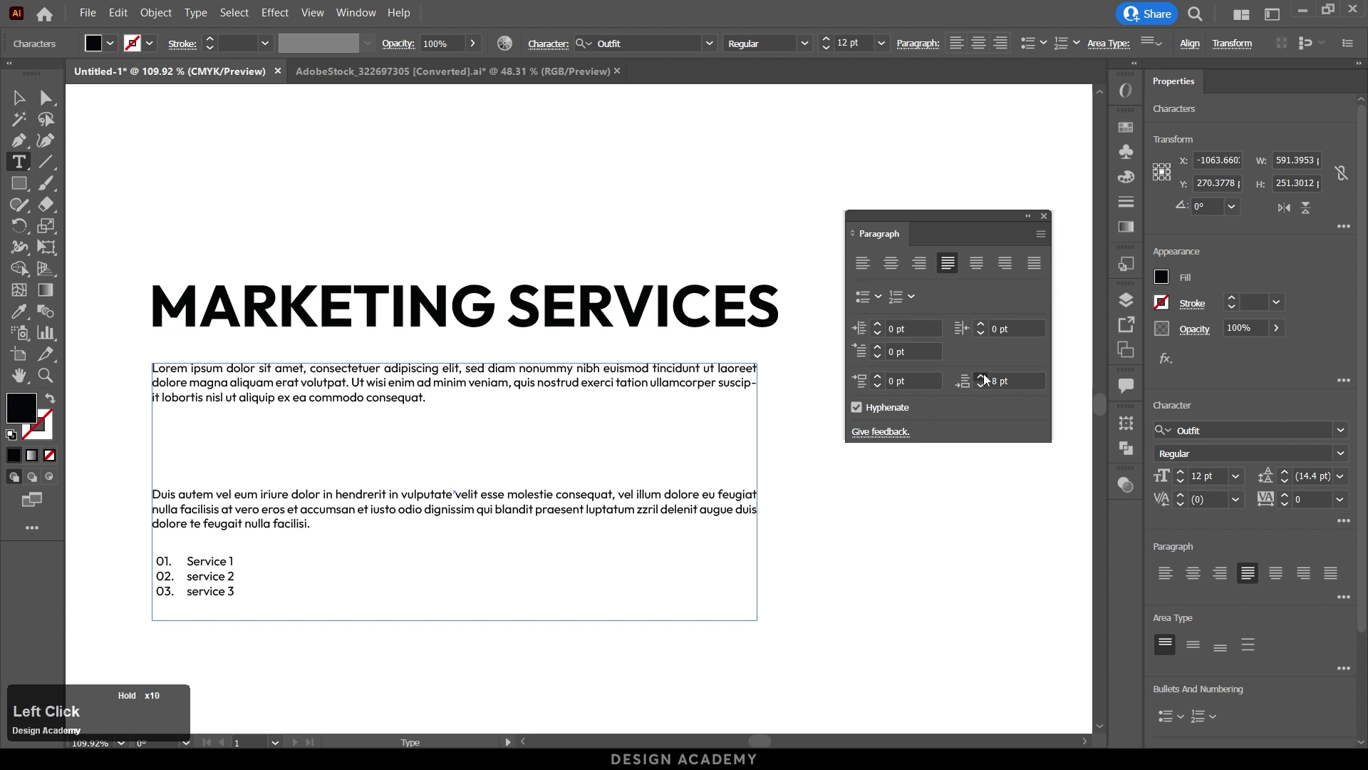
left_click(985, 381)
left_click(988, 392)
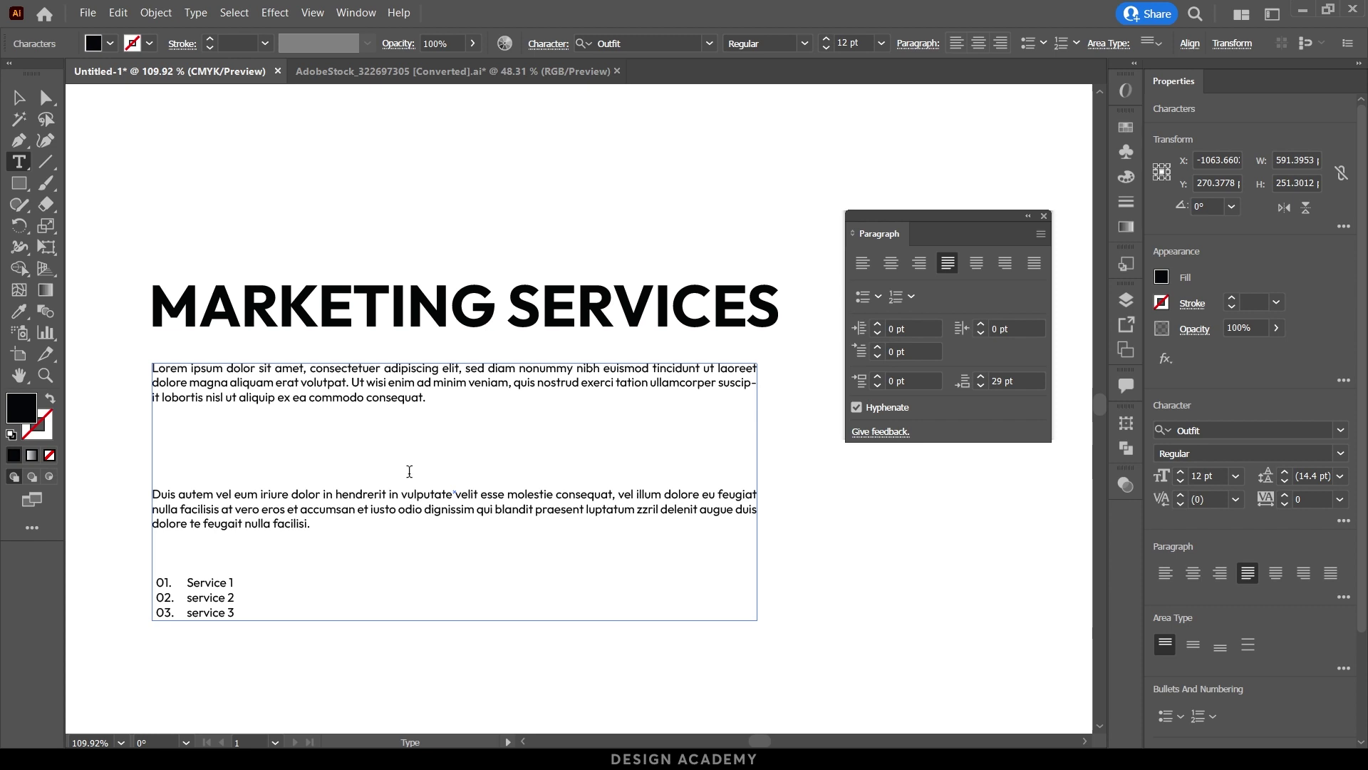
left_click(1022, 376)
key("KP_0")
key("KP_Enter")
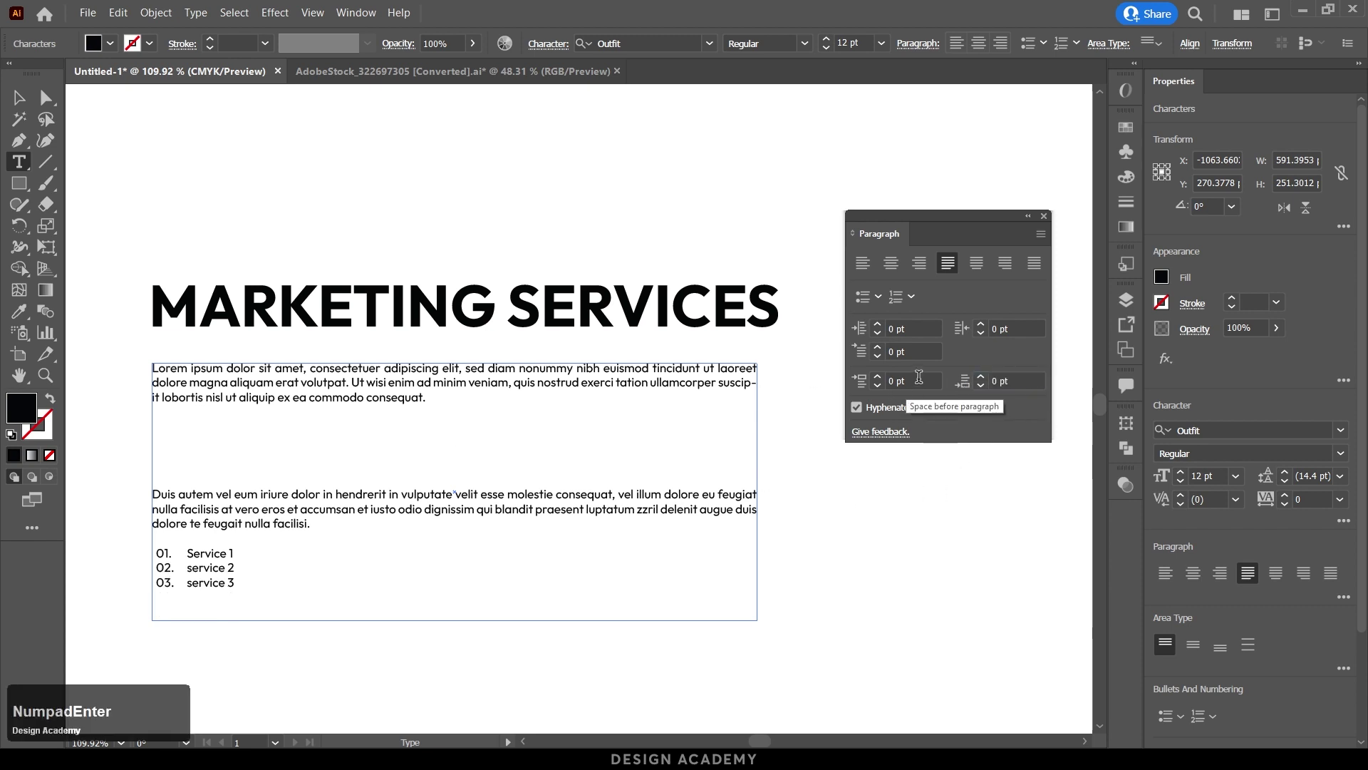
left_click(446, 396)
left_click(916, 373)
key("KP_Decimal")
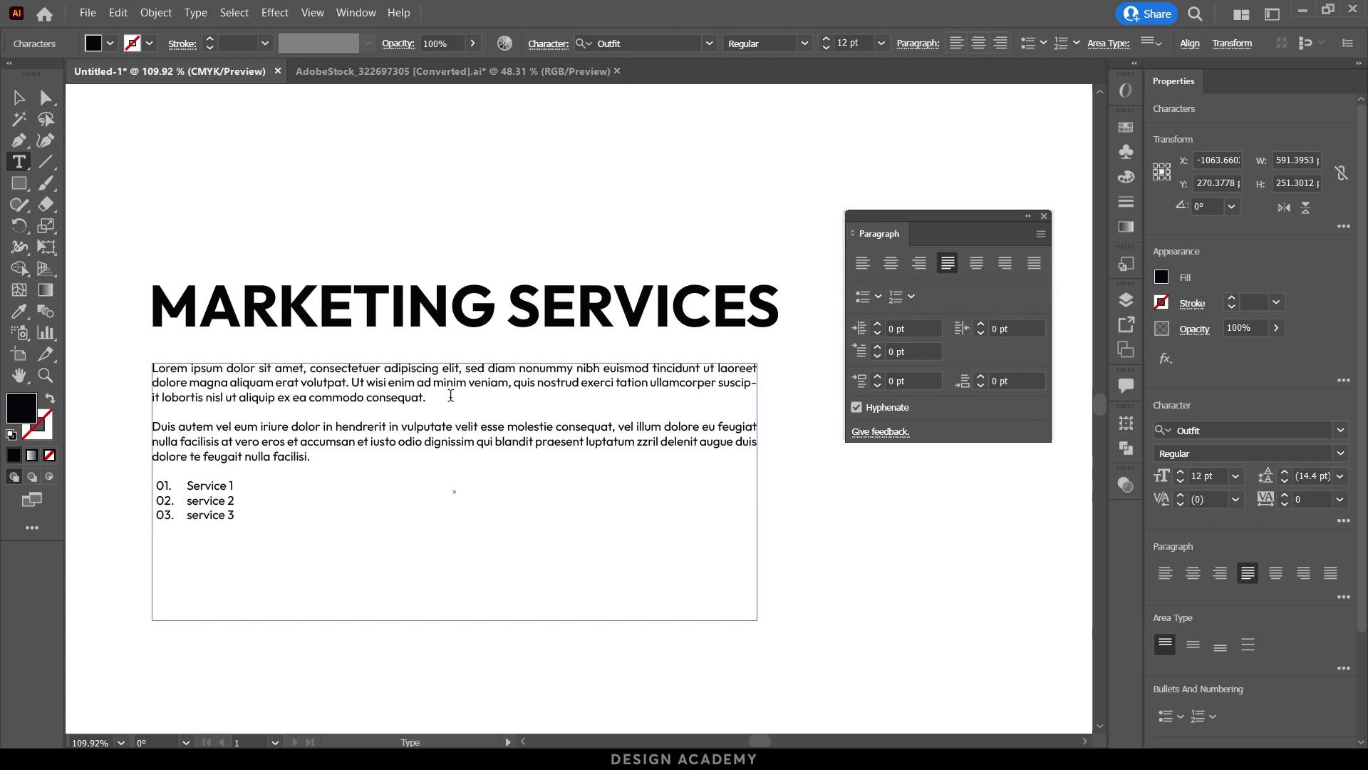
Write the new line 'I am writing a line.' between the two body paragraphs.
key("o")
key("space")
key("shift+space")
type("am")
key("space")
type("writ")
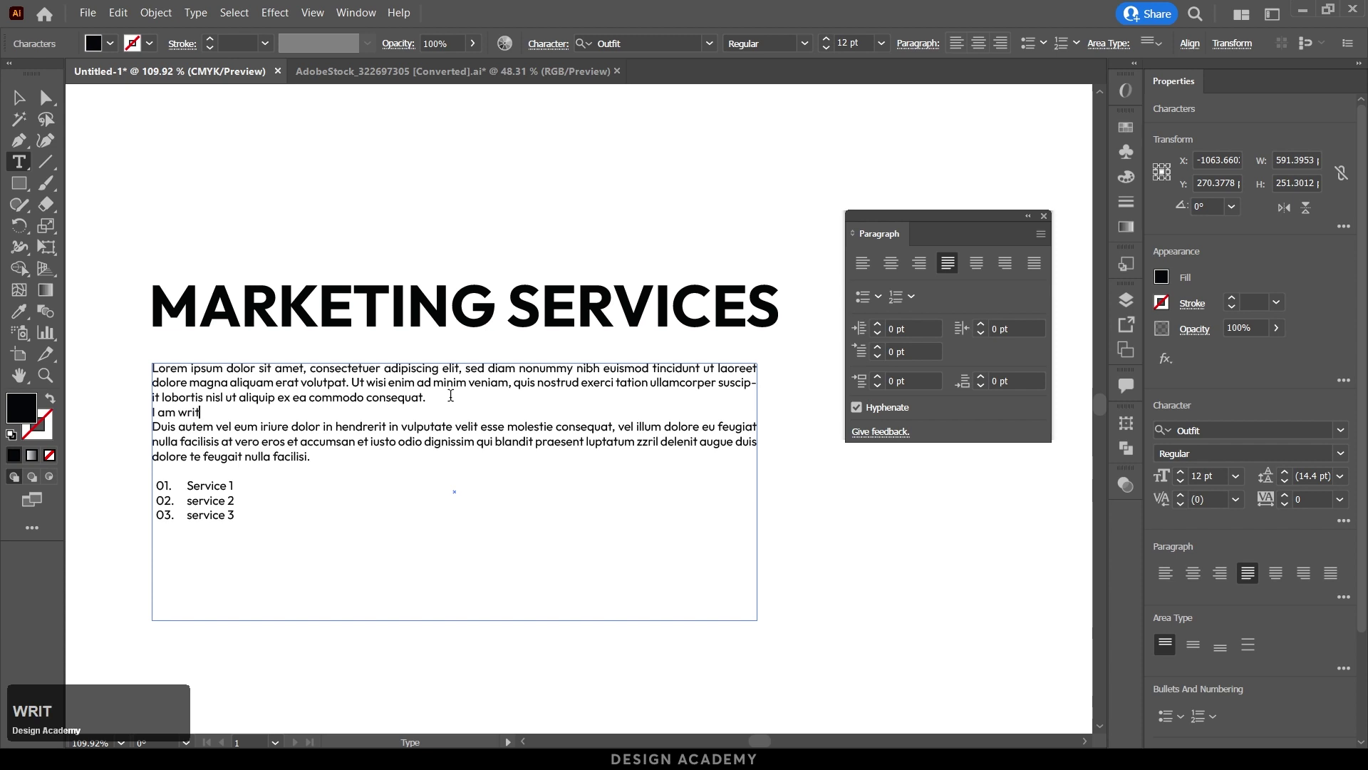
type("in")
key("space")
type("a")
key("space")
type("lle")
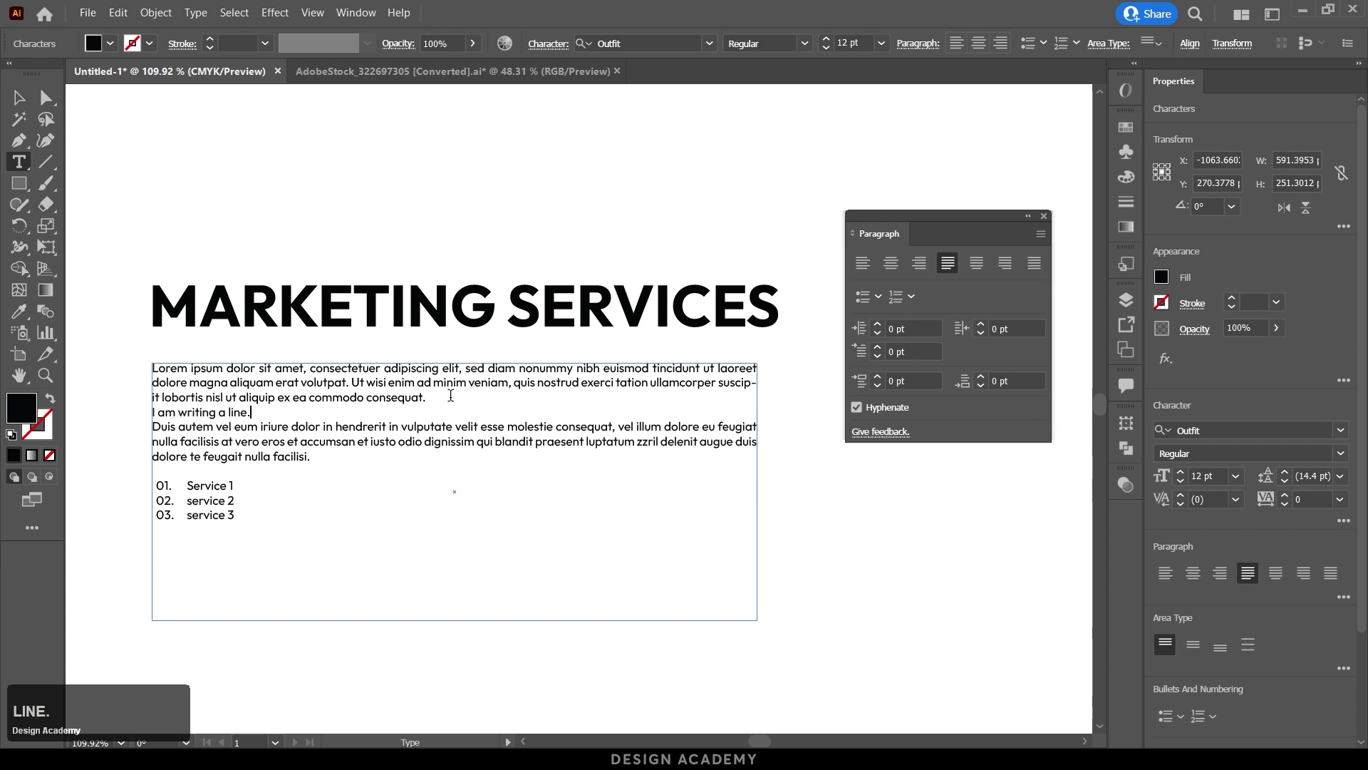
key("Return")
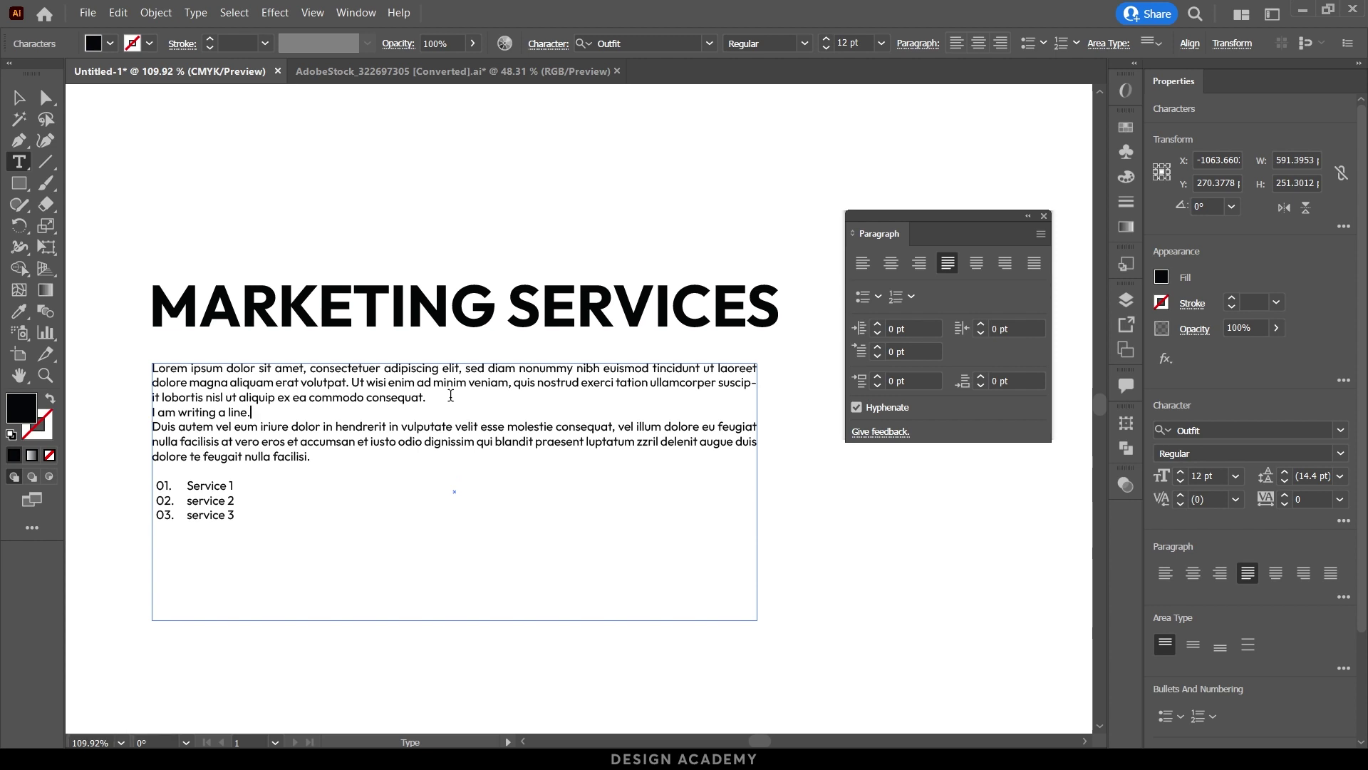
Try Space Before on the new line, then set it back to 0 pt.
left_click(879, 382)
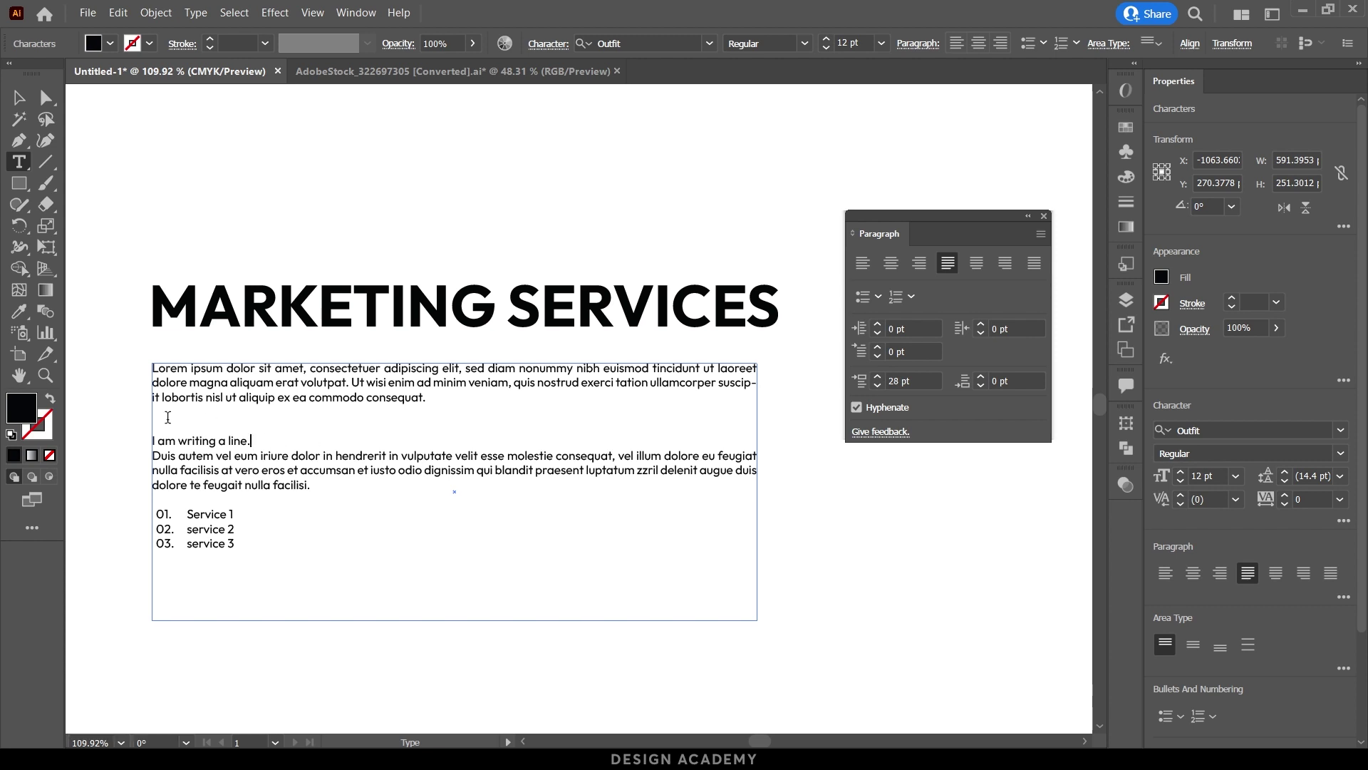
left_click(918, 377)
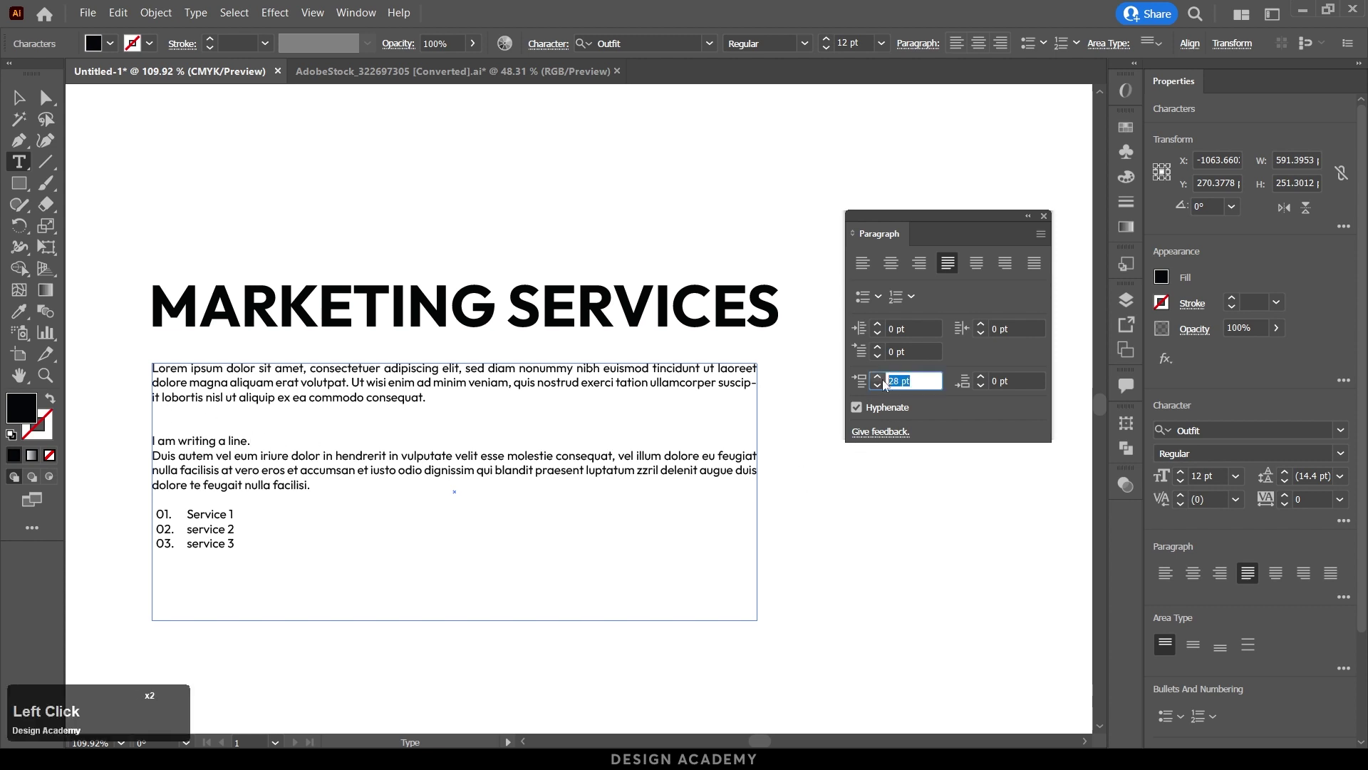
key("KP_0")
key("Return")
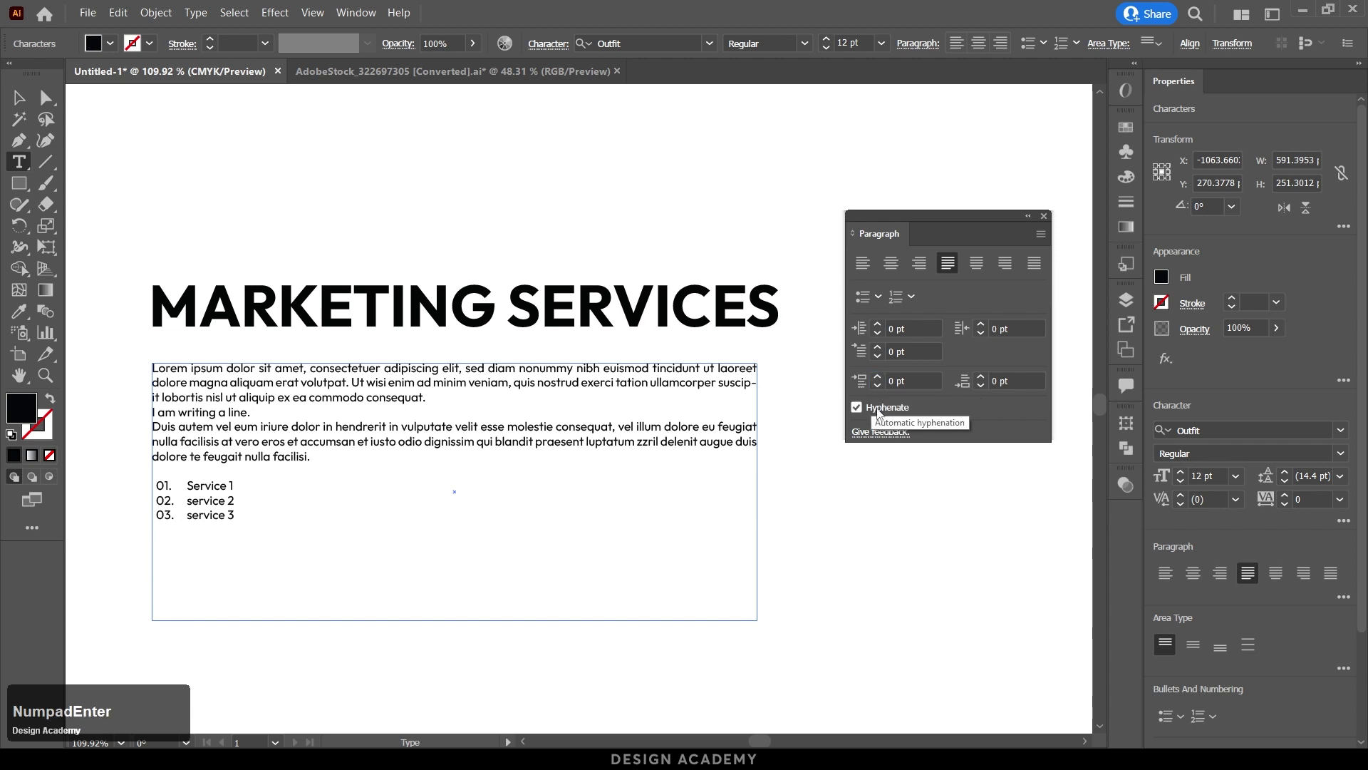
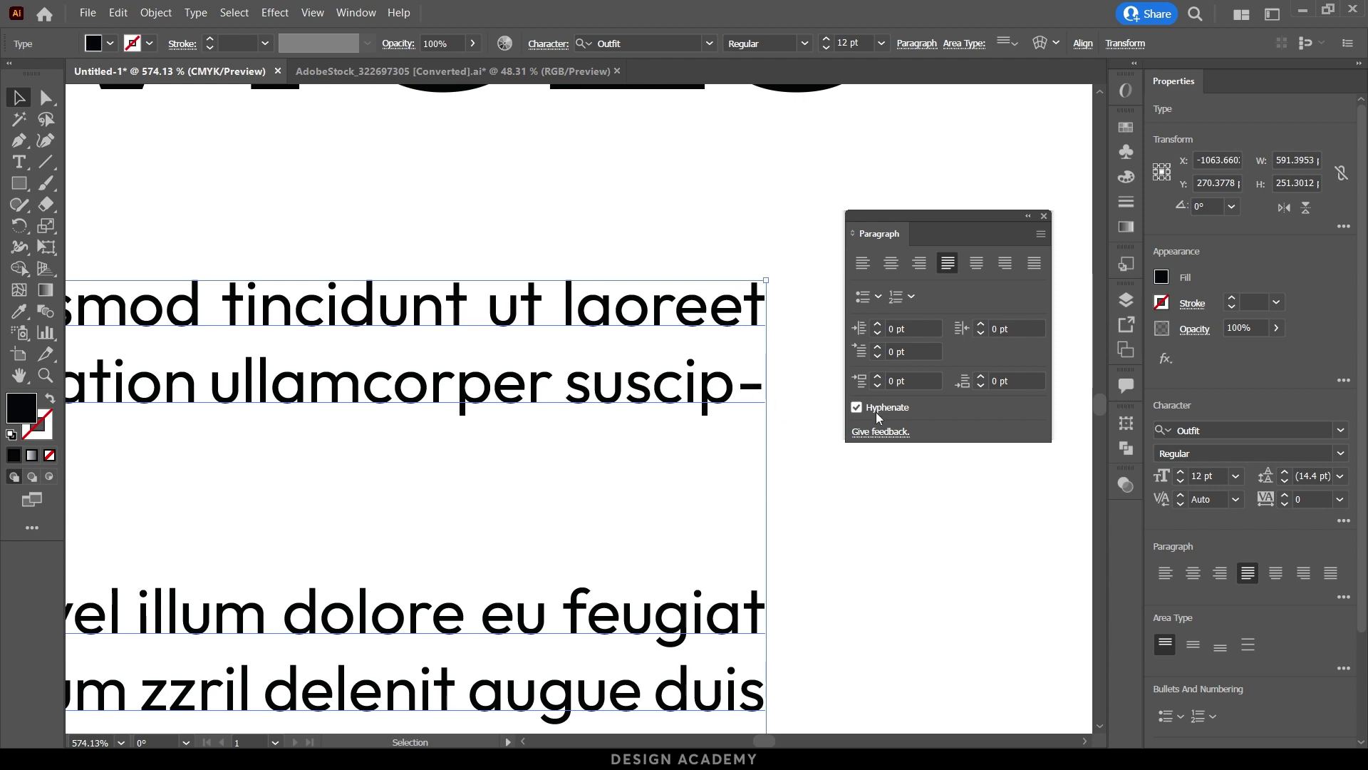
Turn off Hyphenate for the body text in the Paragraph panel.
left_click(882, 413)
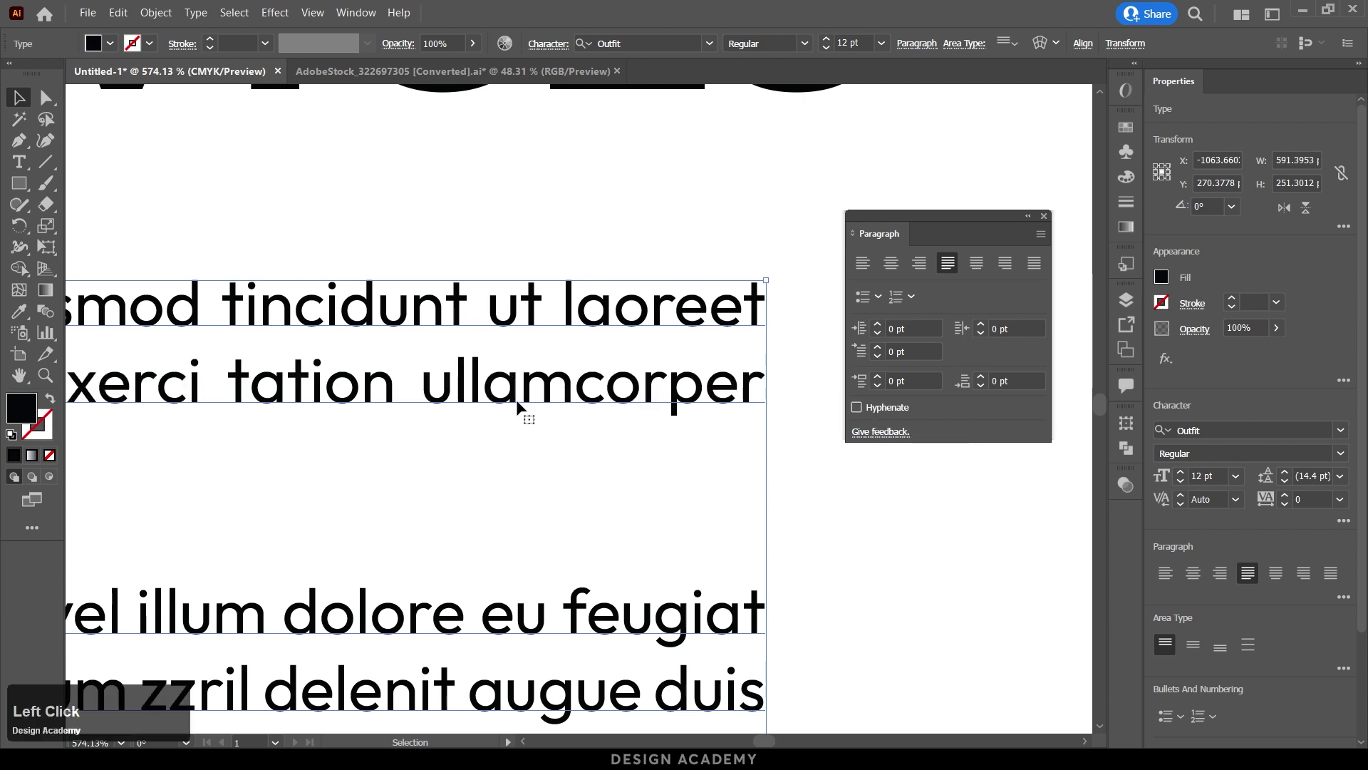
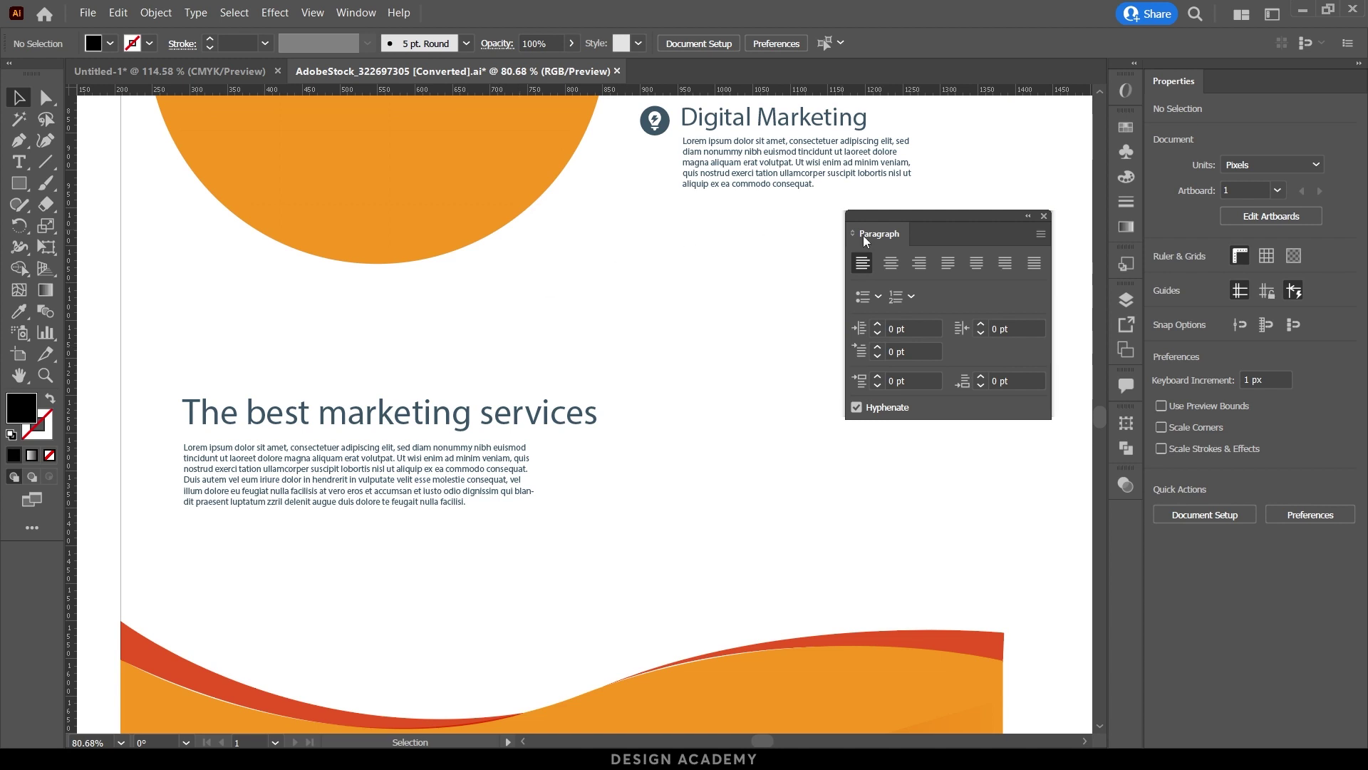
Select the flyer's orange circle and open its Fill swatches.
left_click(908, 231)
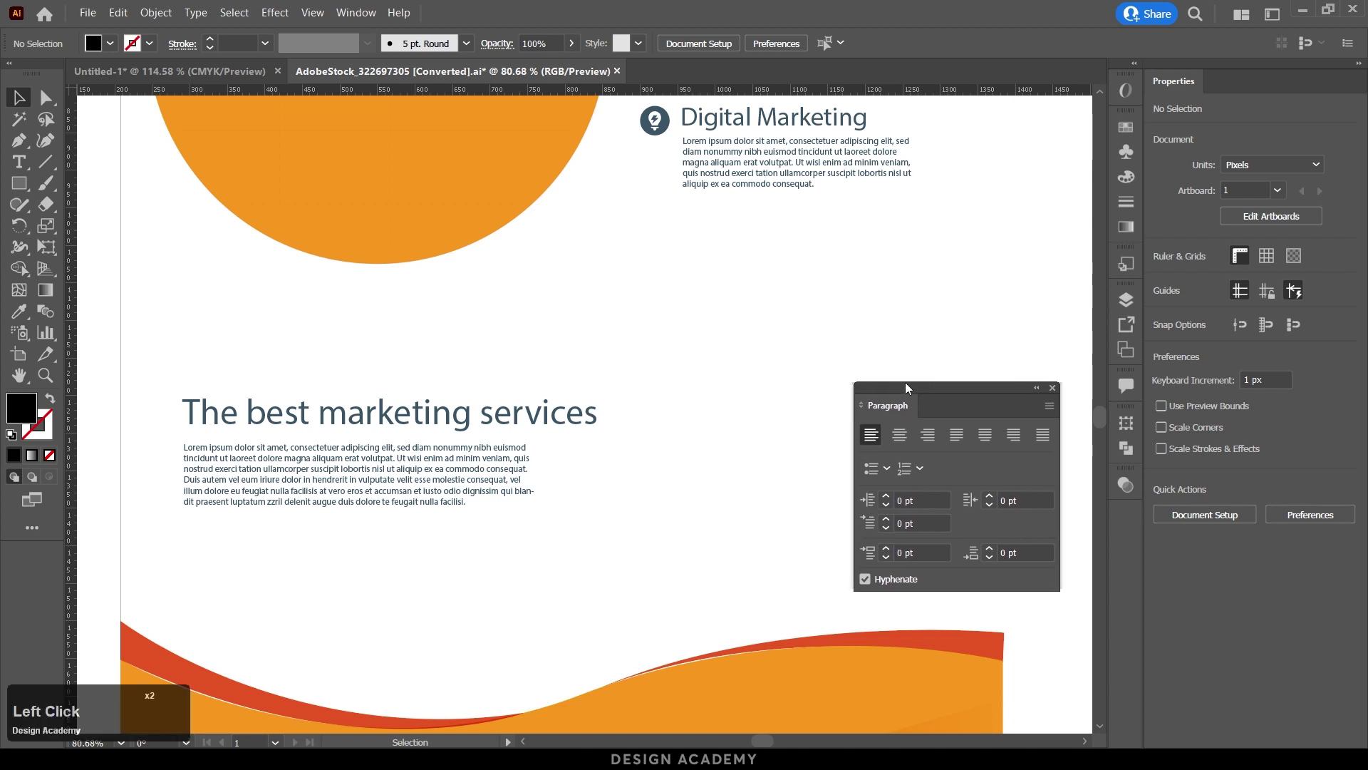
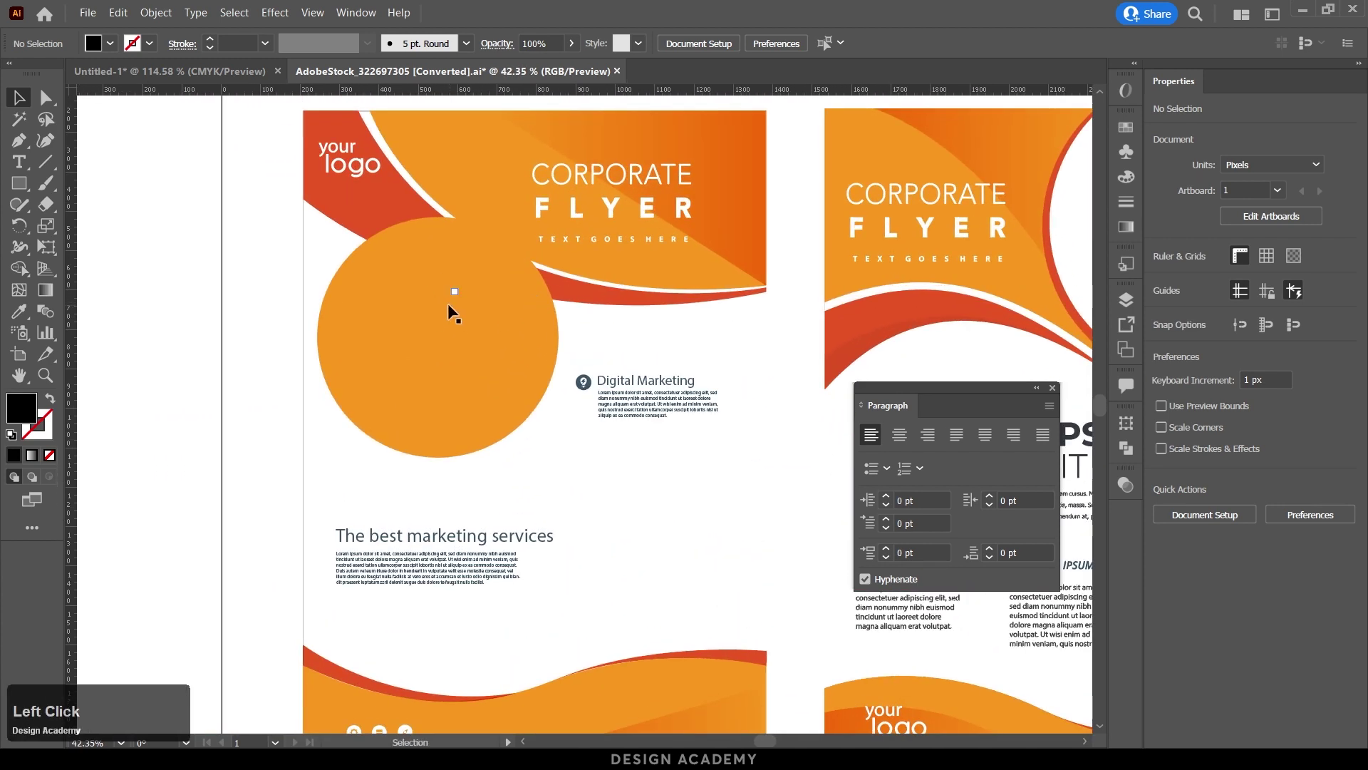
left_click(1170, 285)
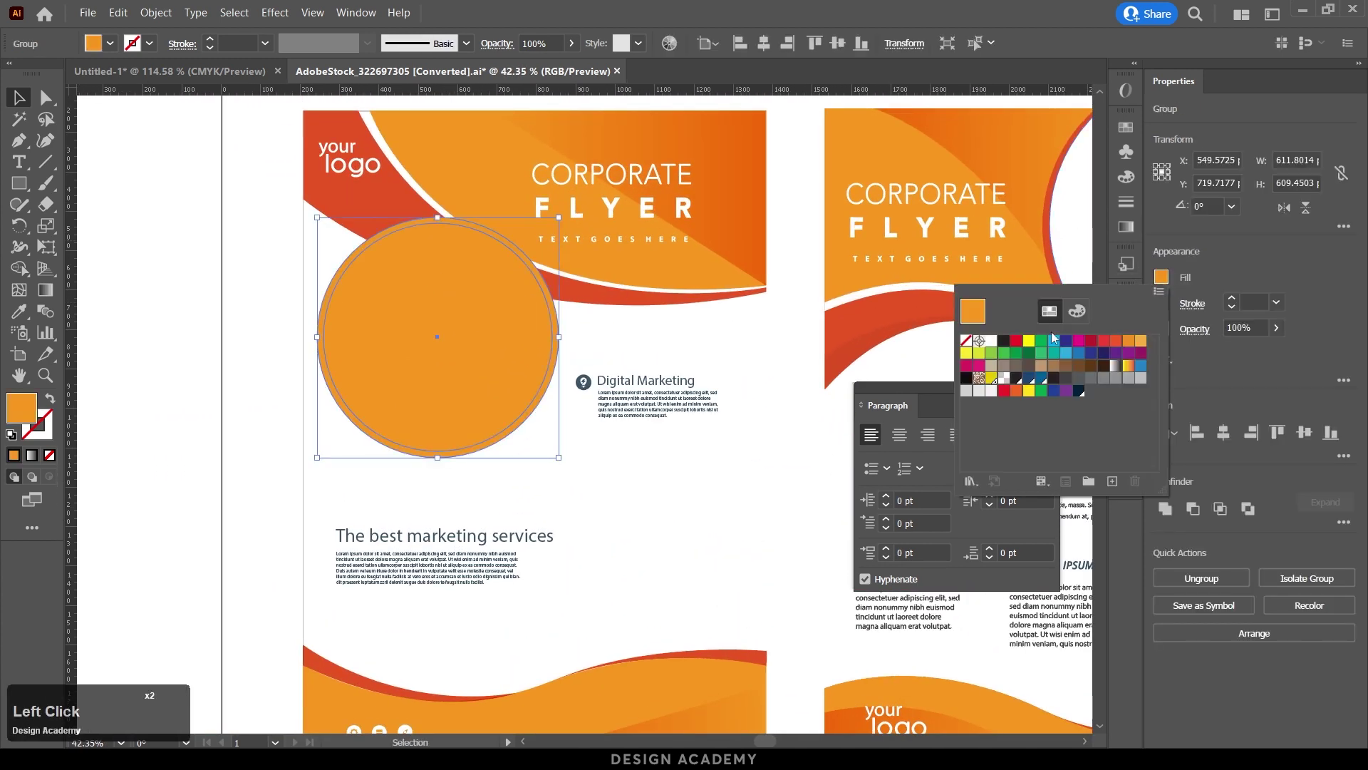
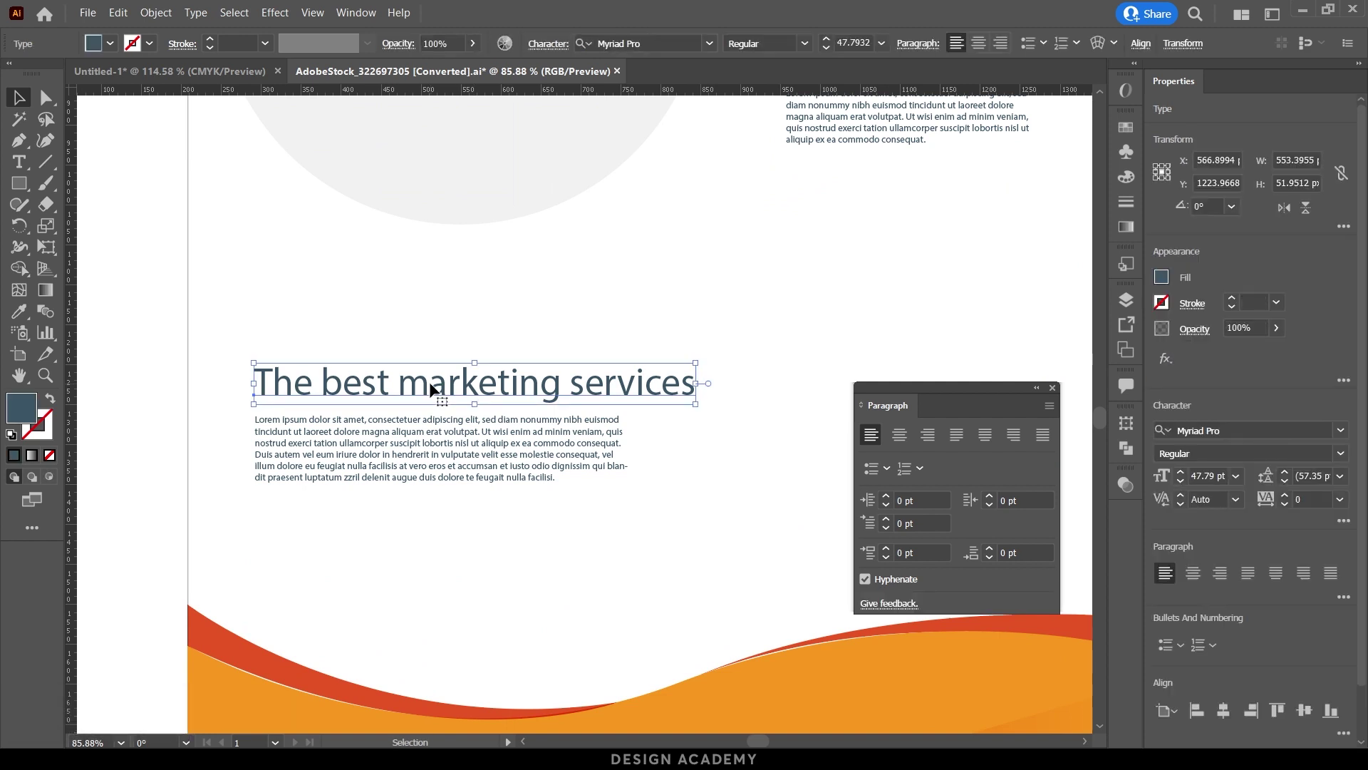
Select the flyer heading and search the font families for Outfit.
left_click(416, 440)
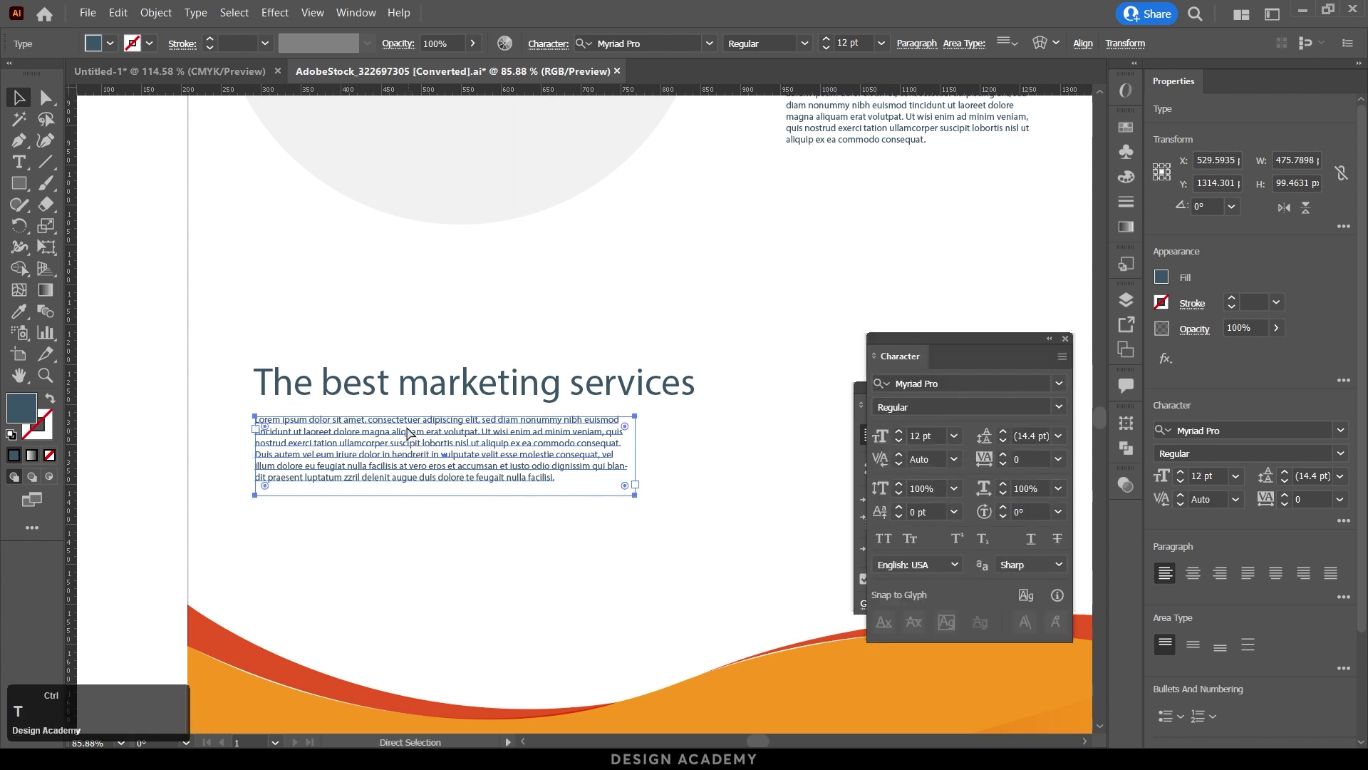
key("t")
left_click(908, 343)
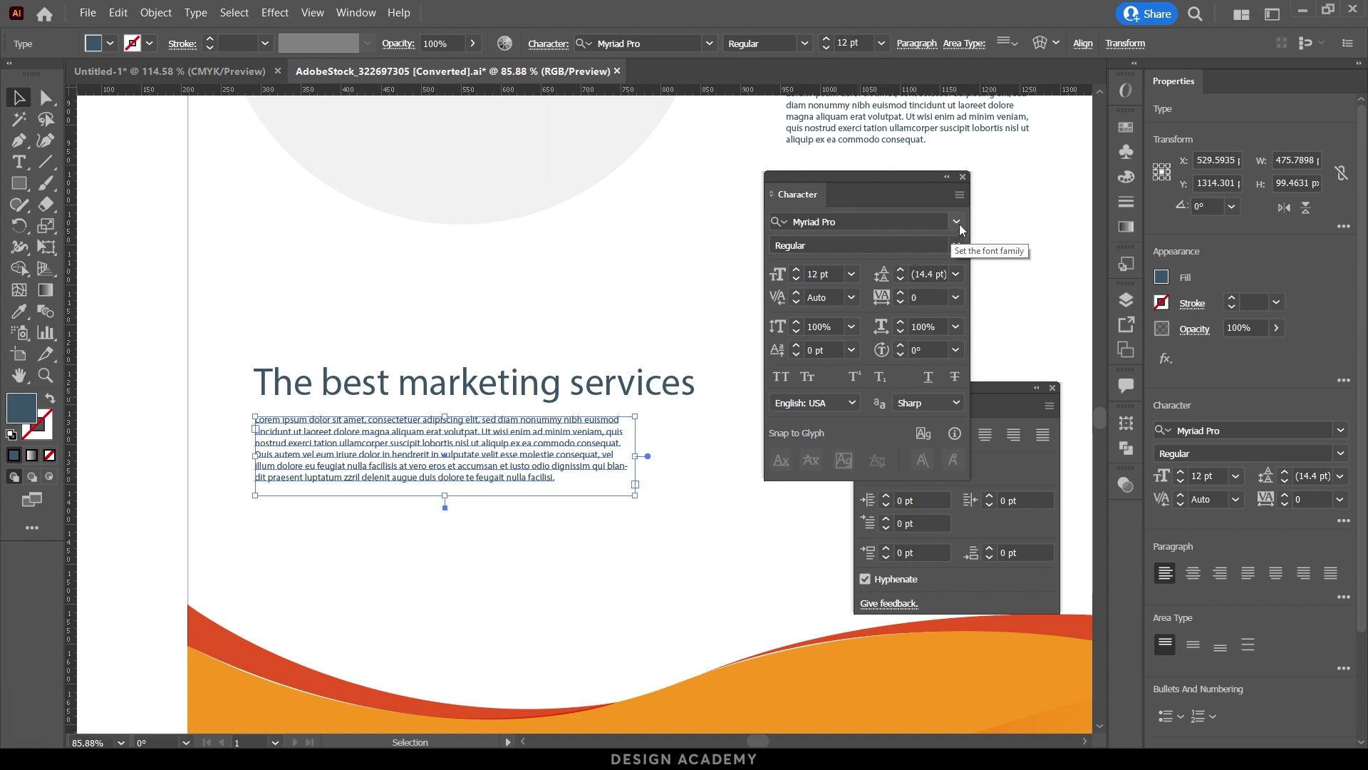
left_click(484, 394)
left_click(962, 227)
scroll("up", 3)
type("outfi")
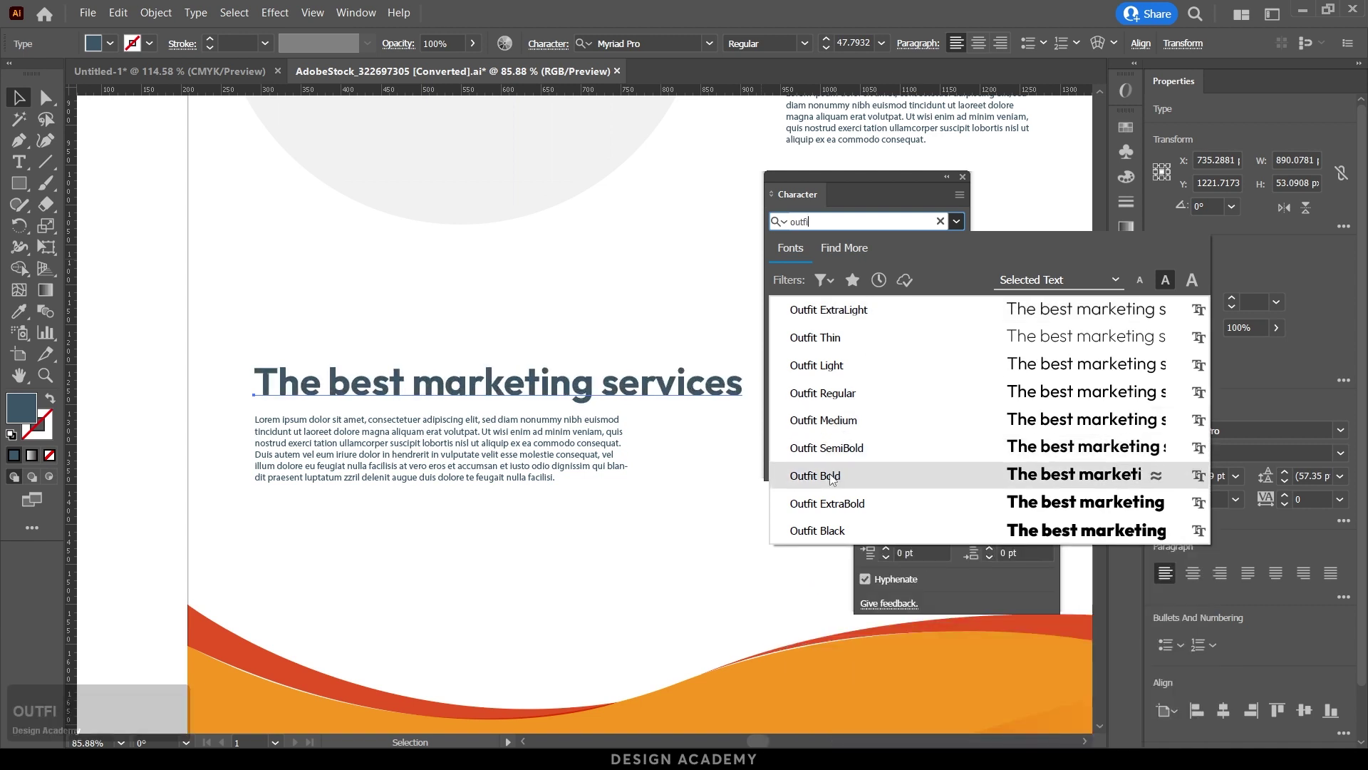
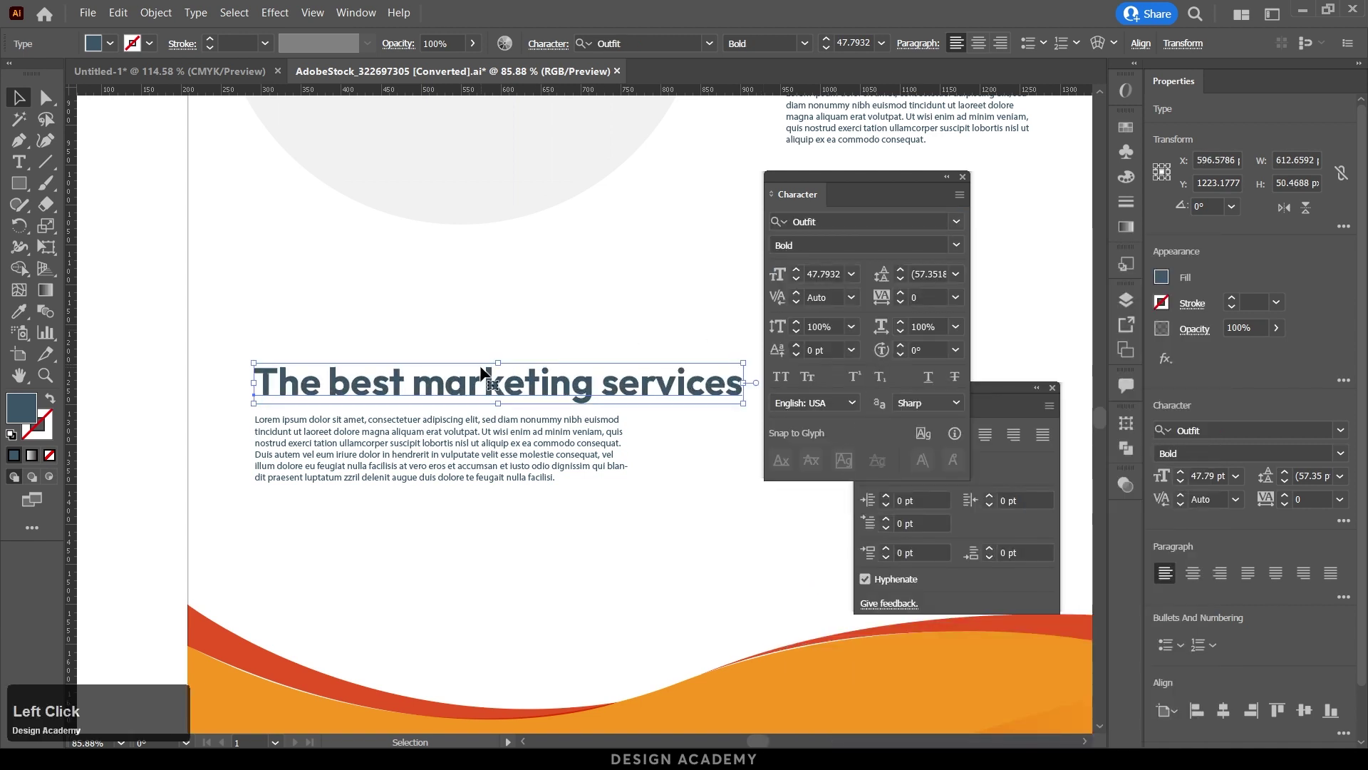
Set THE BEST MARKETING SERVICES heading in Outfit Bold, all capitals.
left_click(786, 381)
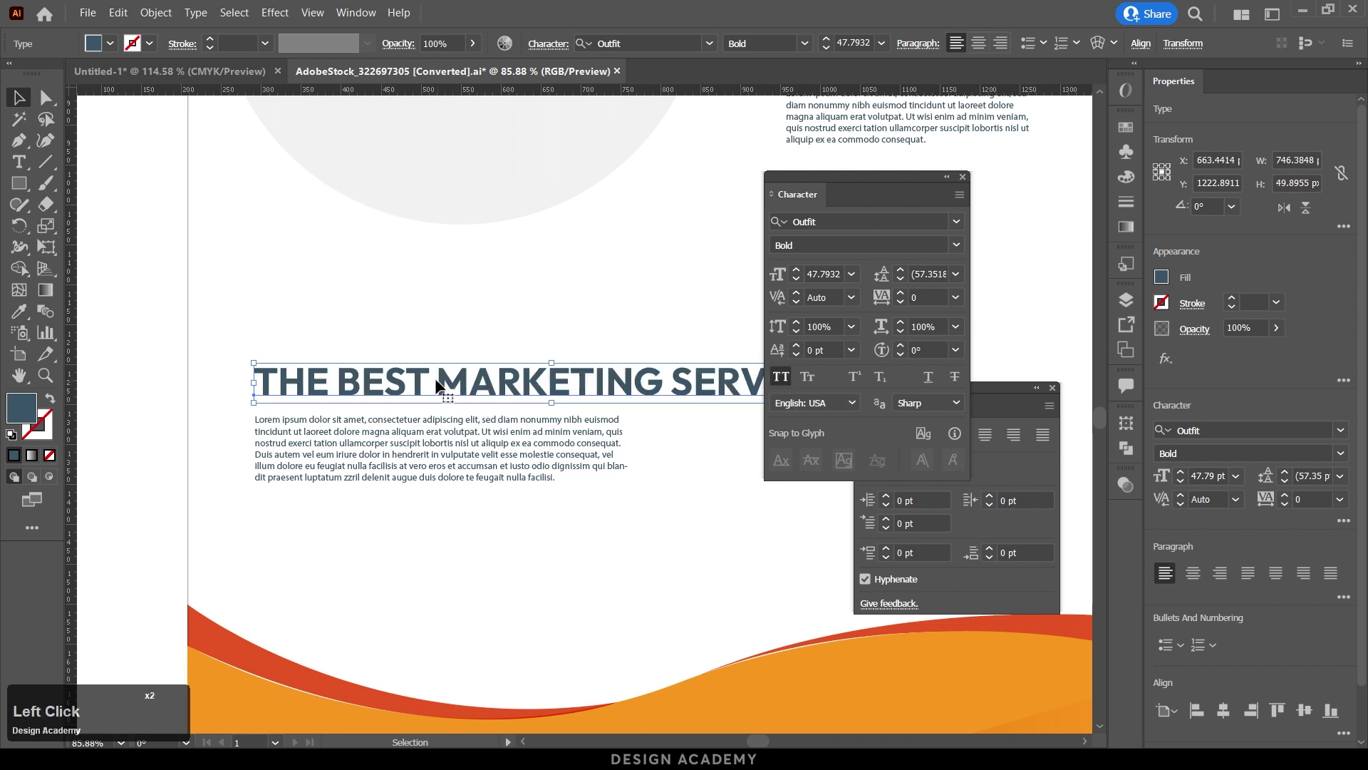
left_click(432, 386)
double_click(432, 386)
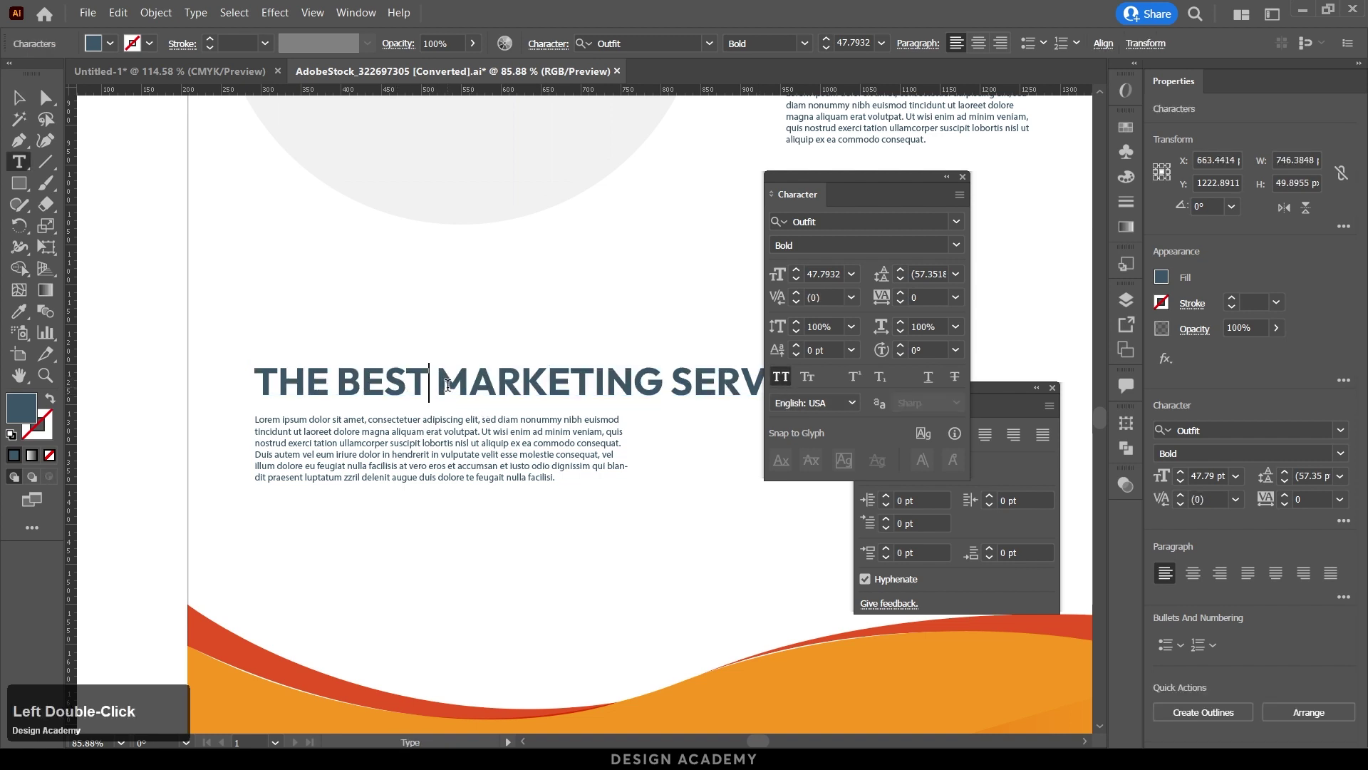
Break the heading into three lines: THE BEST / MARKETING / SERVICES.
key("shift+Right")
key("Return")
key("Right")
key("Right")
key("Right")
key("Right")
key("Right")
key("Right")
key("Right")
key("Right")
key("Right")
key("shift+Left")
key("Return")
key("ctrl+Return")
Move the heading higher on the page and the body paragraph lower.
left_click(363, 401)
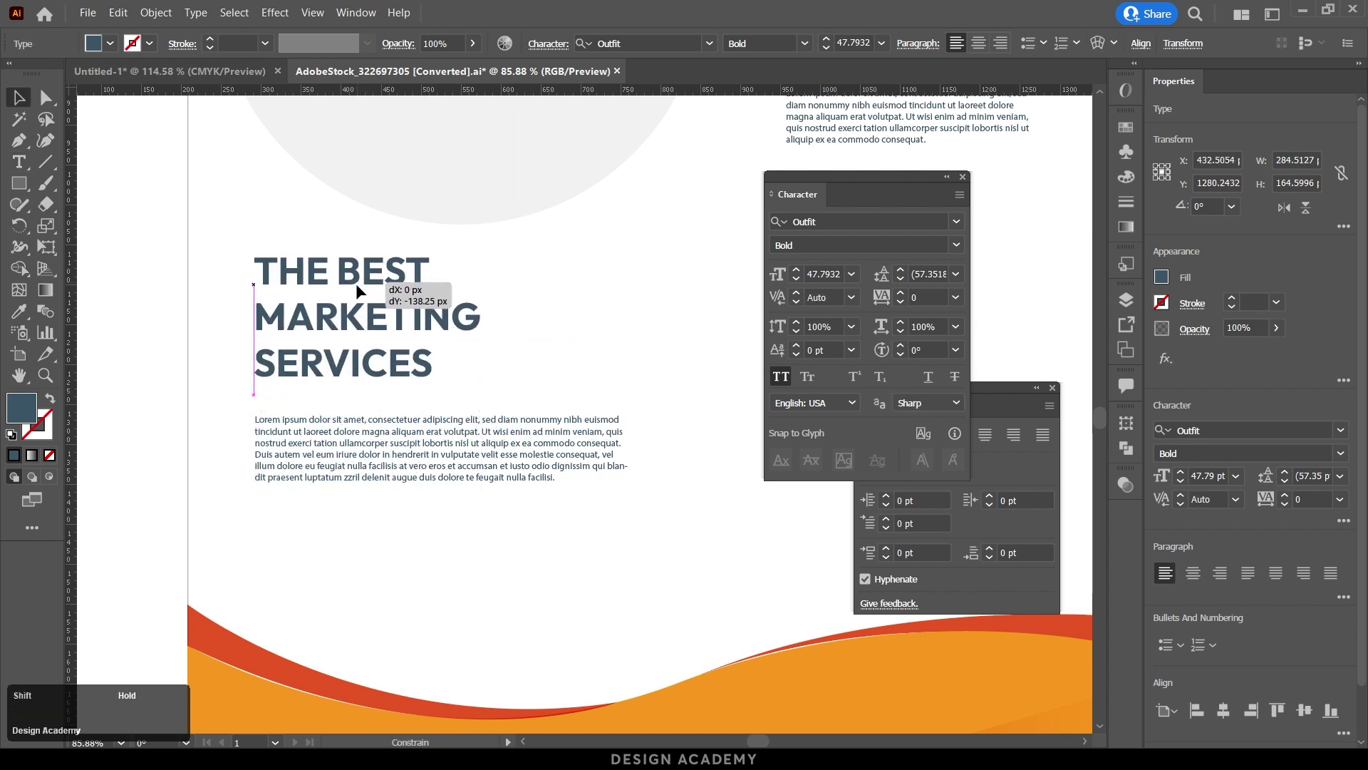
left_click(479, 450)
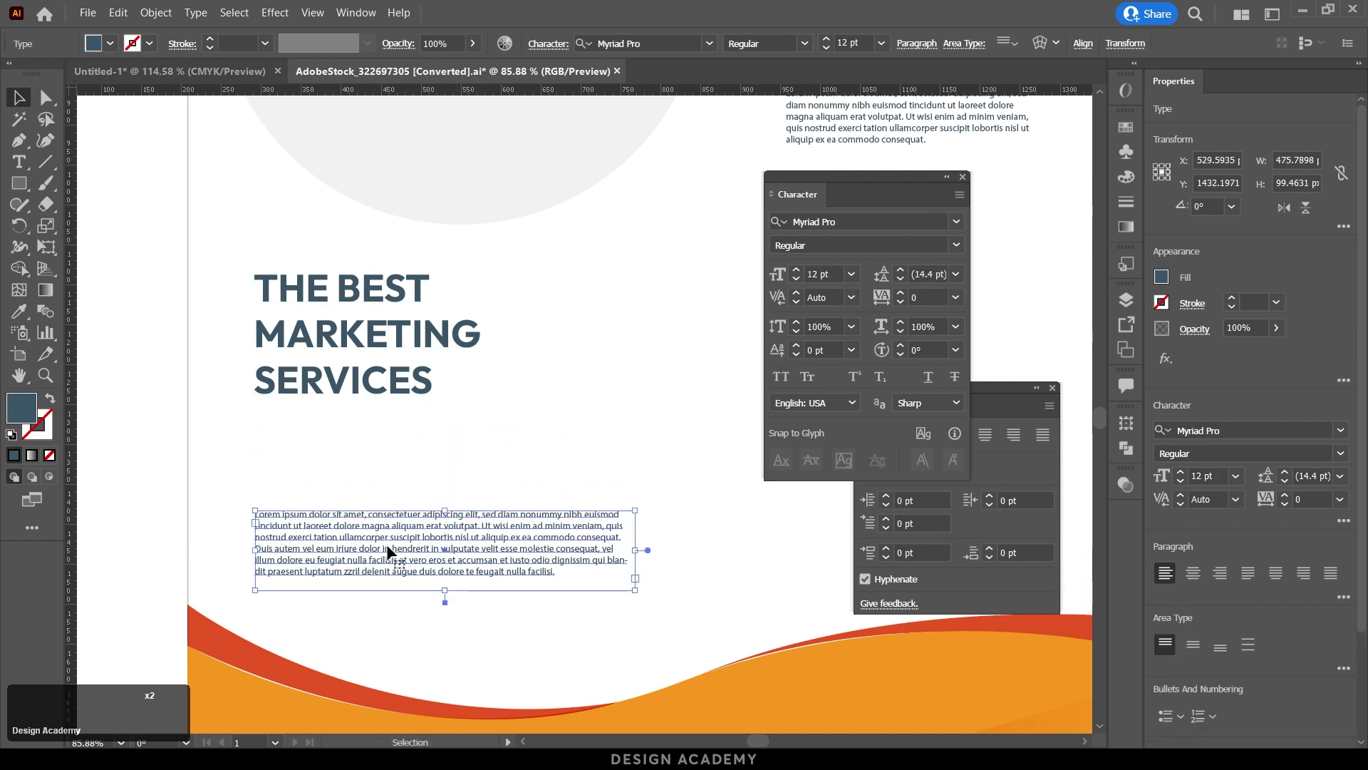
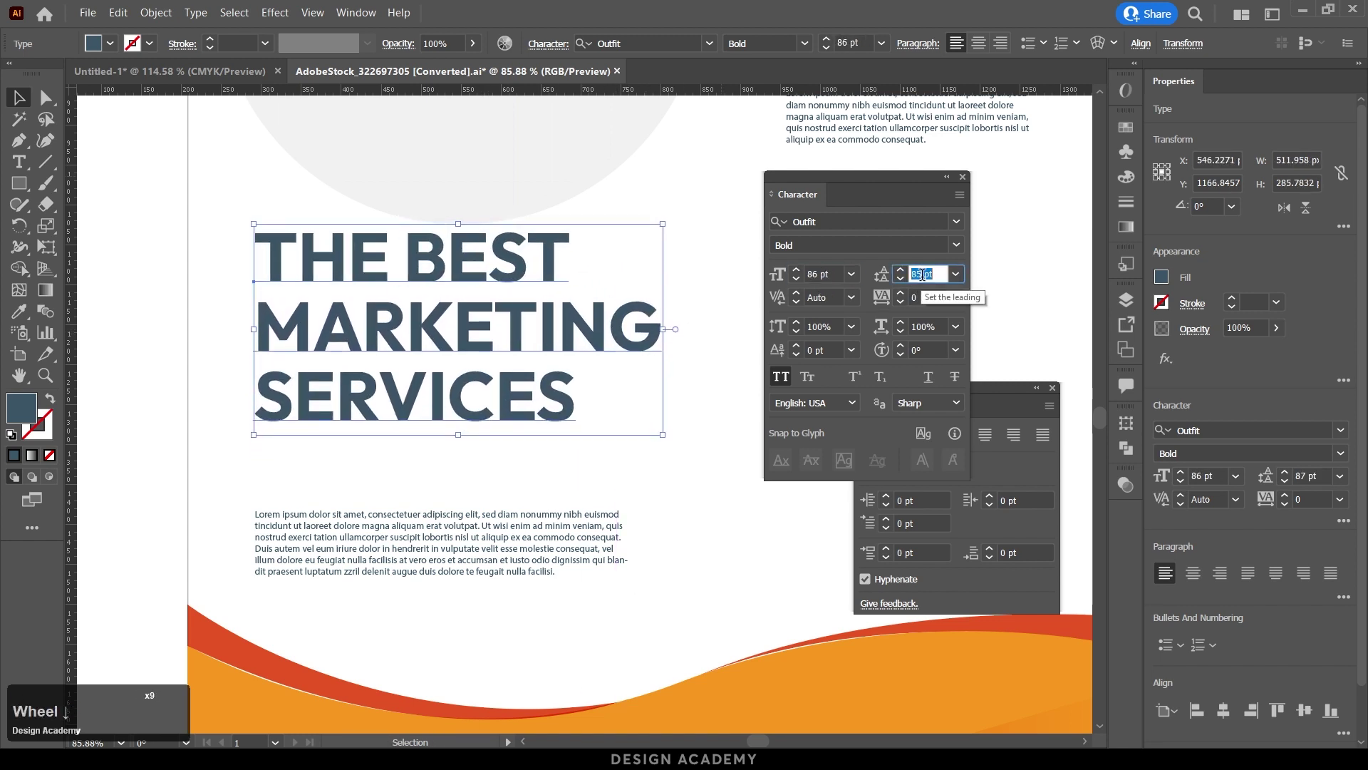
Tighten the heading's leading to 68 pt and select the words THE BEST.
scroll("down", 3)
left_click(422, 302)
left_click(393, 314)
double_click(393, 313)
left_click(393, 314)
Set THE BEST in Outfit Light, keeping MARKETING SERVICES bold.
left_click(960, 227)
left_click(961, 225)
left_click(957, 250)
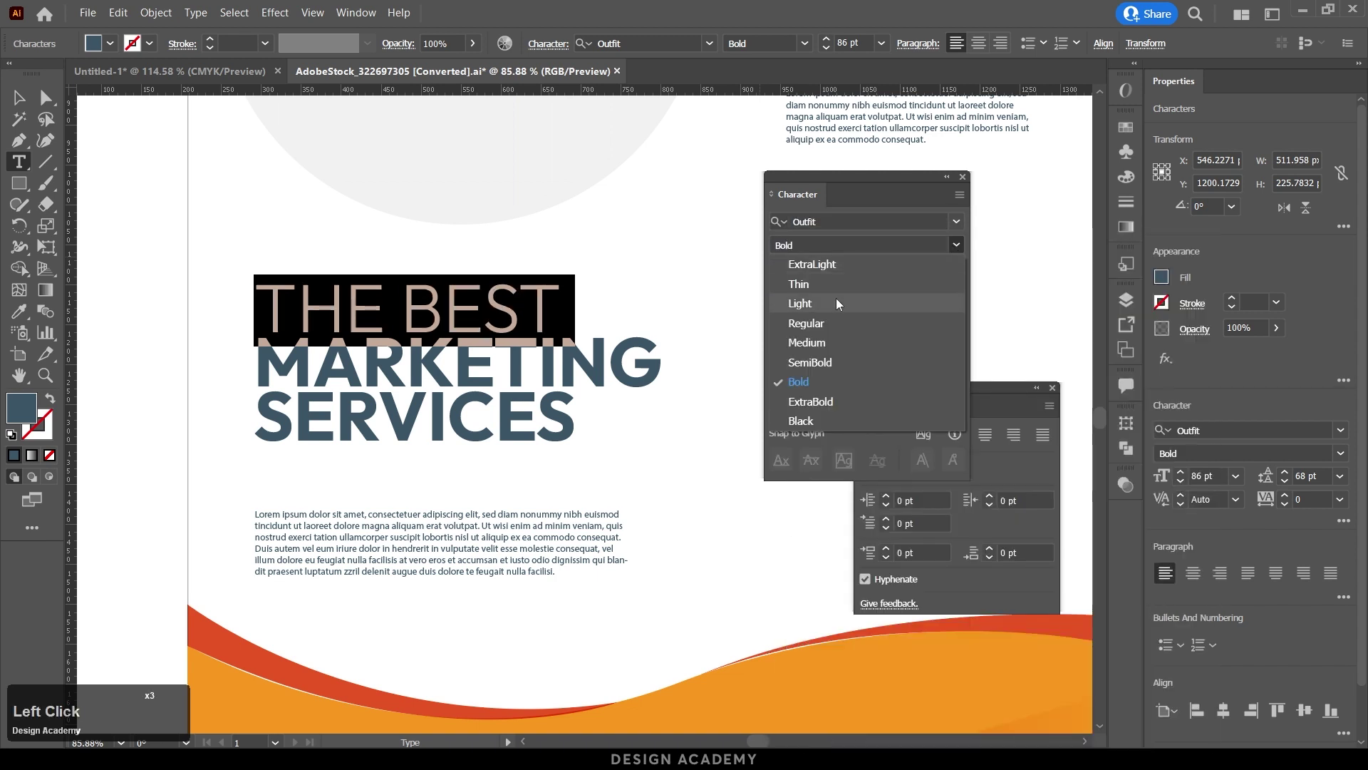
double_click(834, 307)
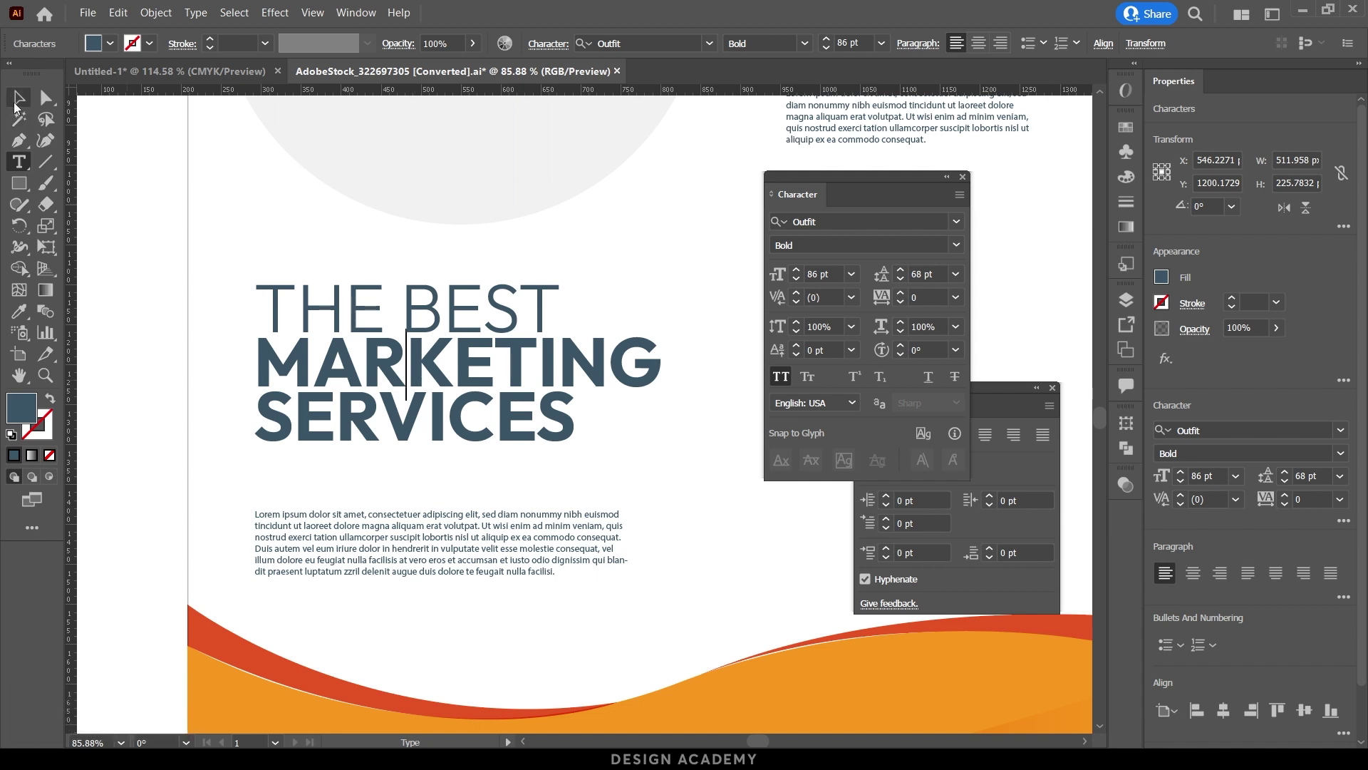
left_click(22, 104)
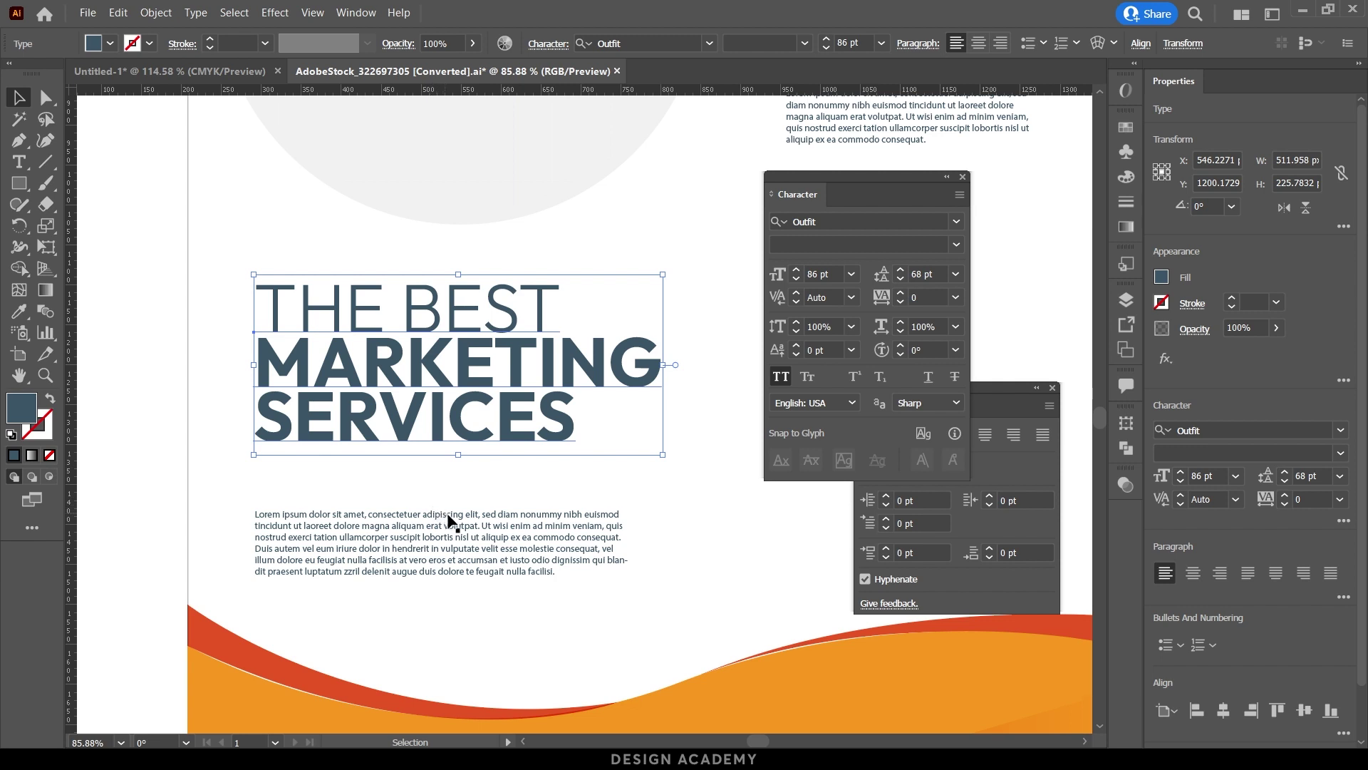
left_click(498, 523)
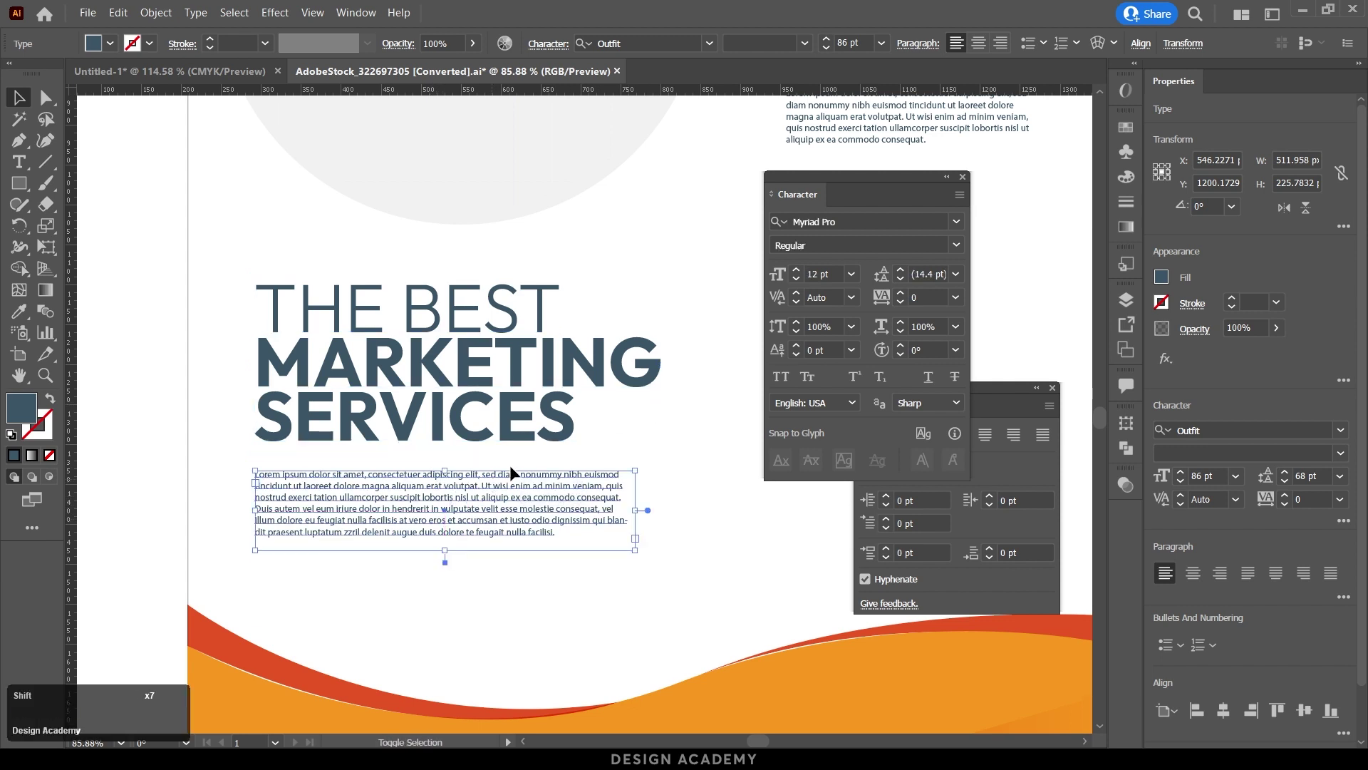
Enlarge the body paragraph to 18 pt in a frame showing all its text.
left_click(854, 277)
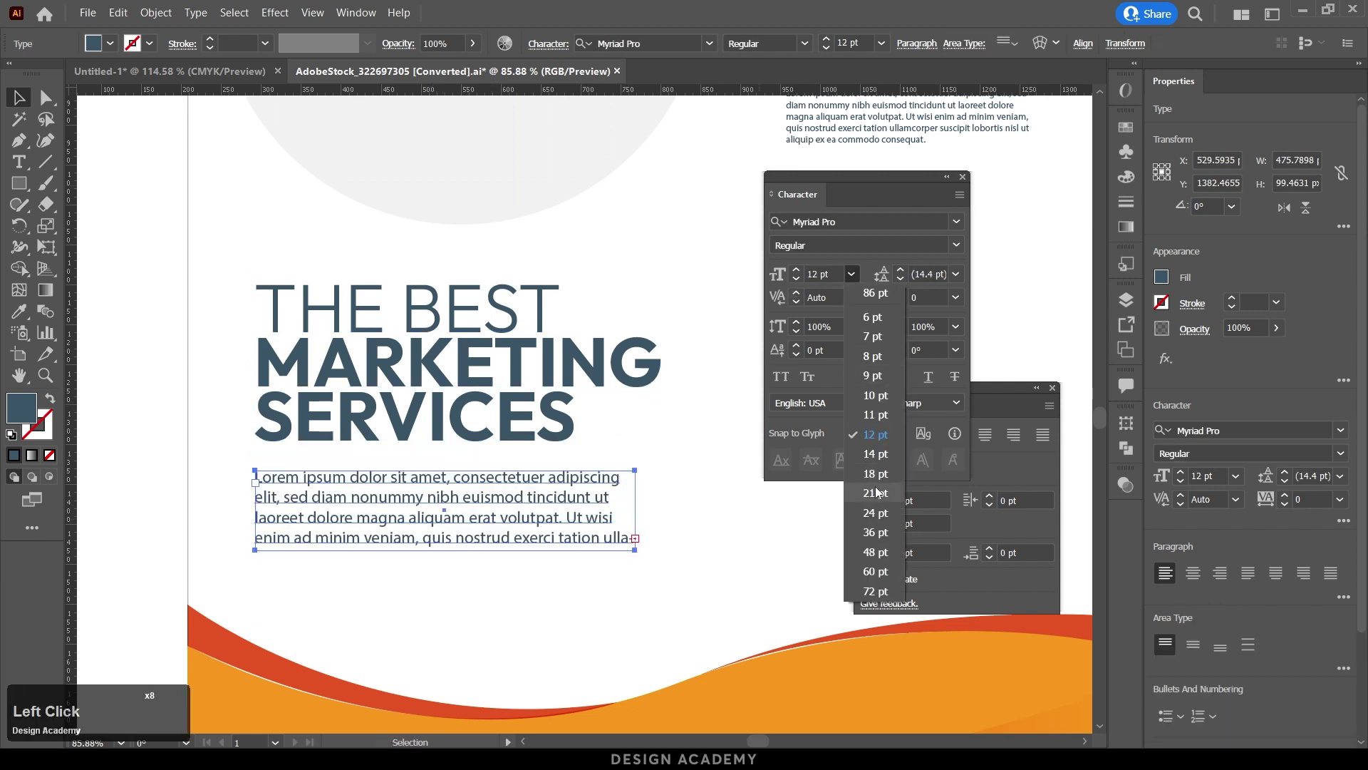
left_click(877, 479)
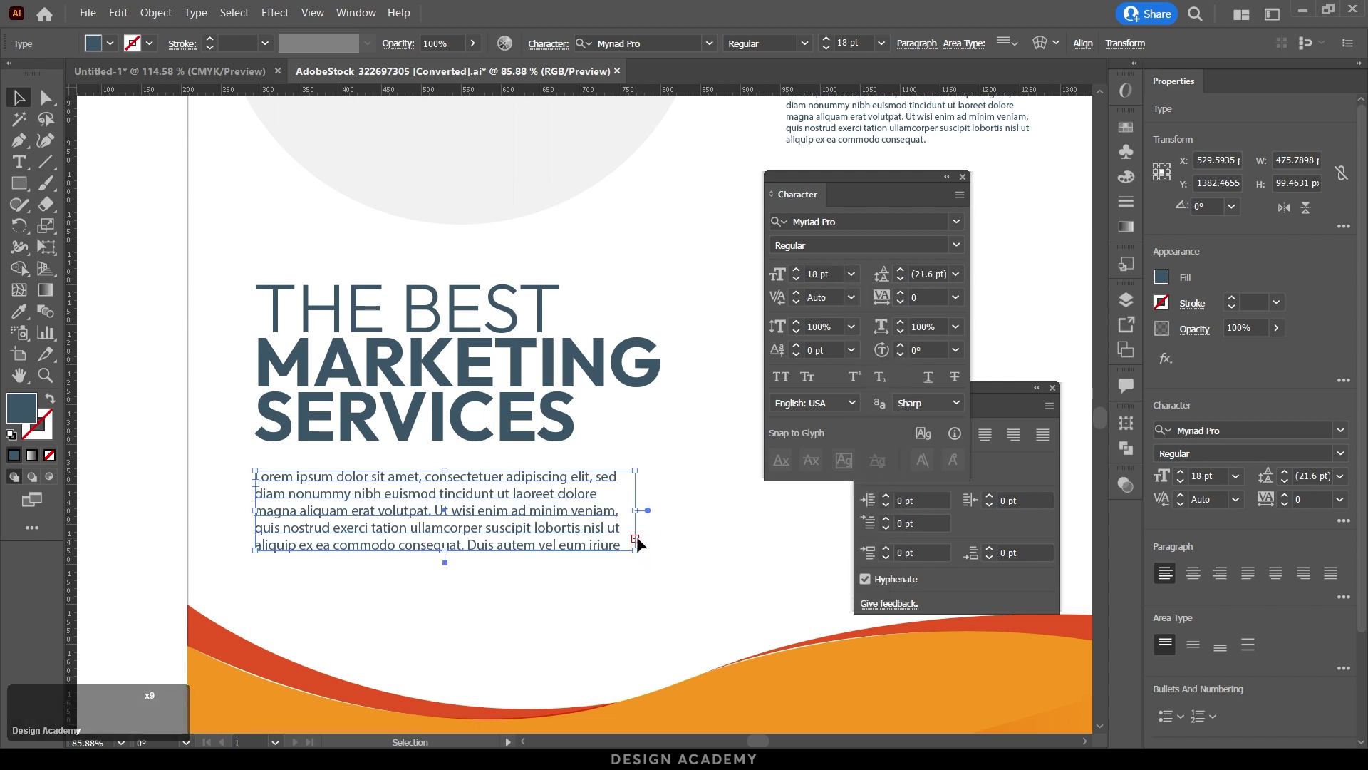
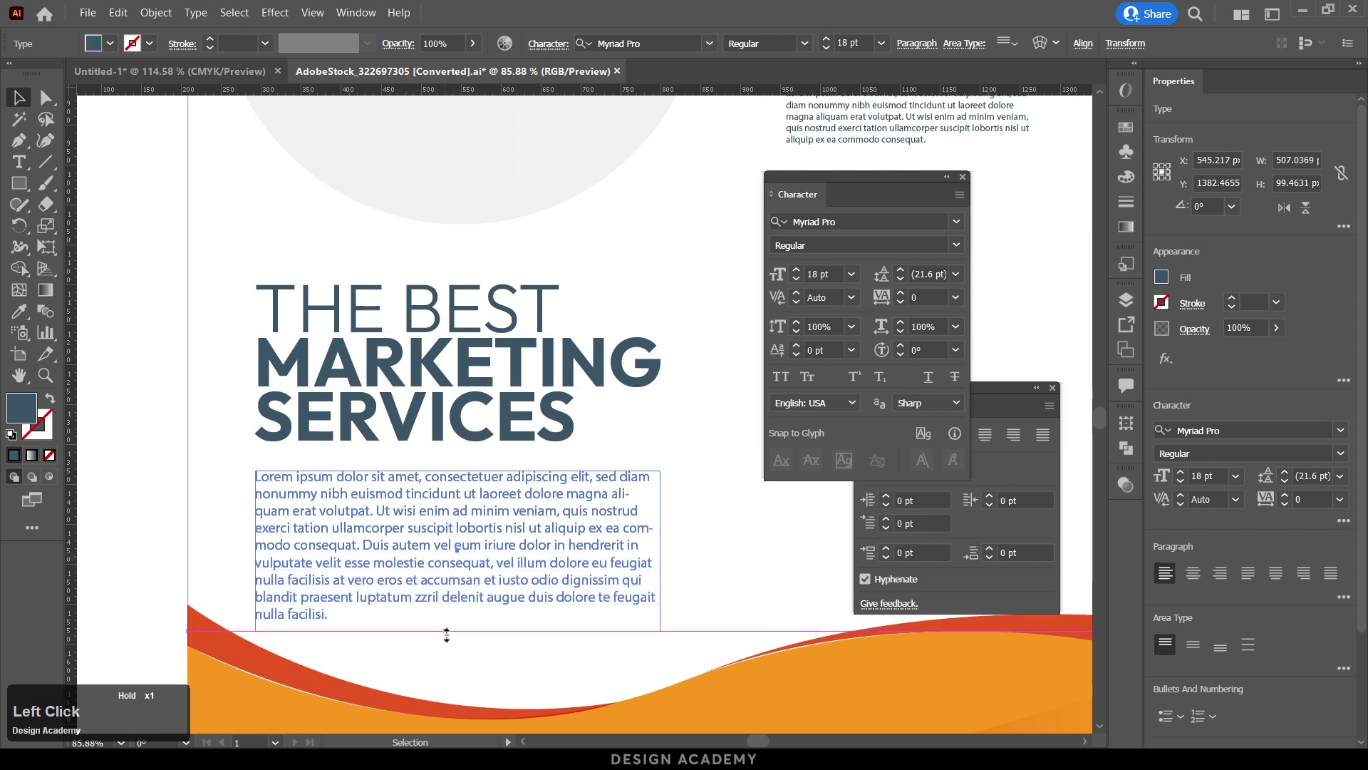
left_click(161, 520)
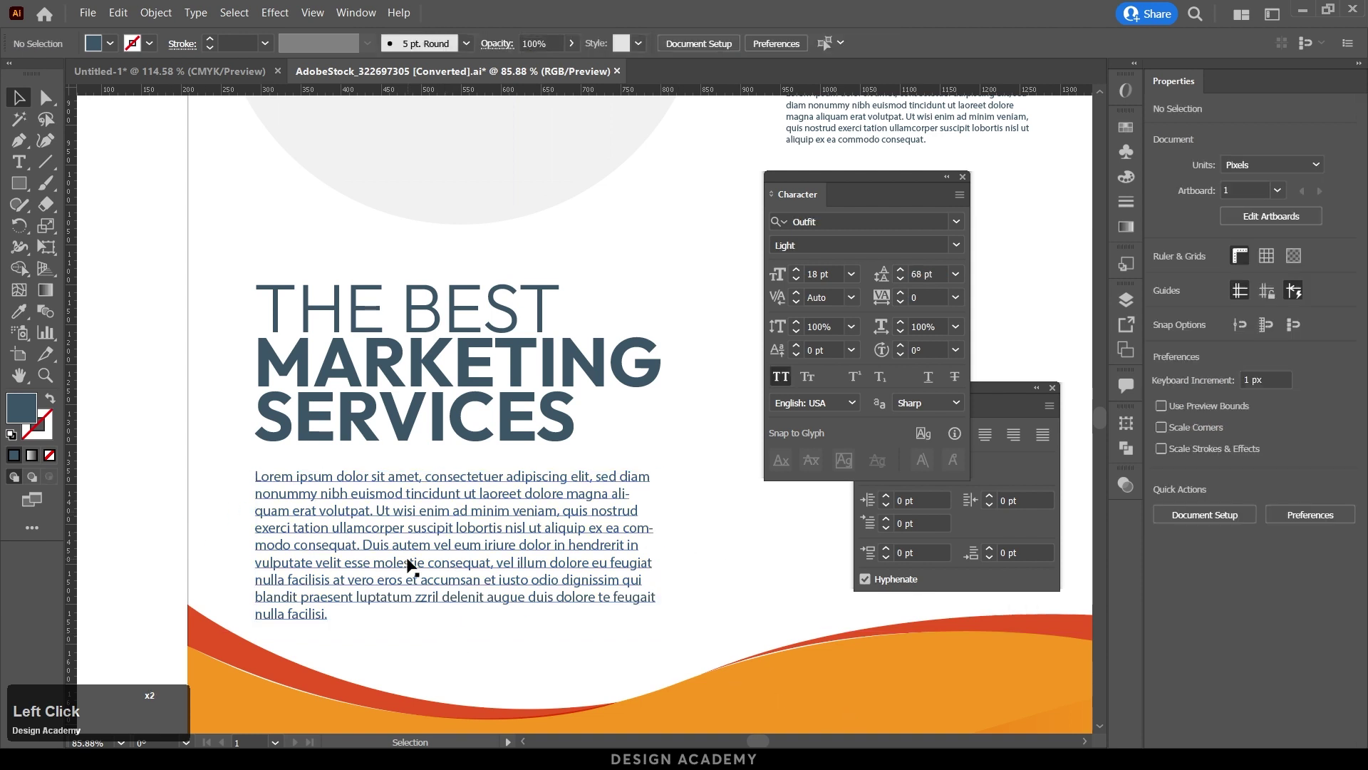
left_click(49, 191)
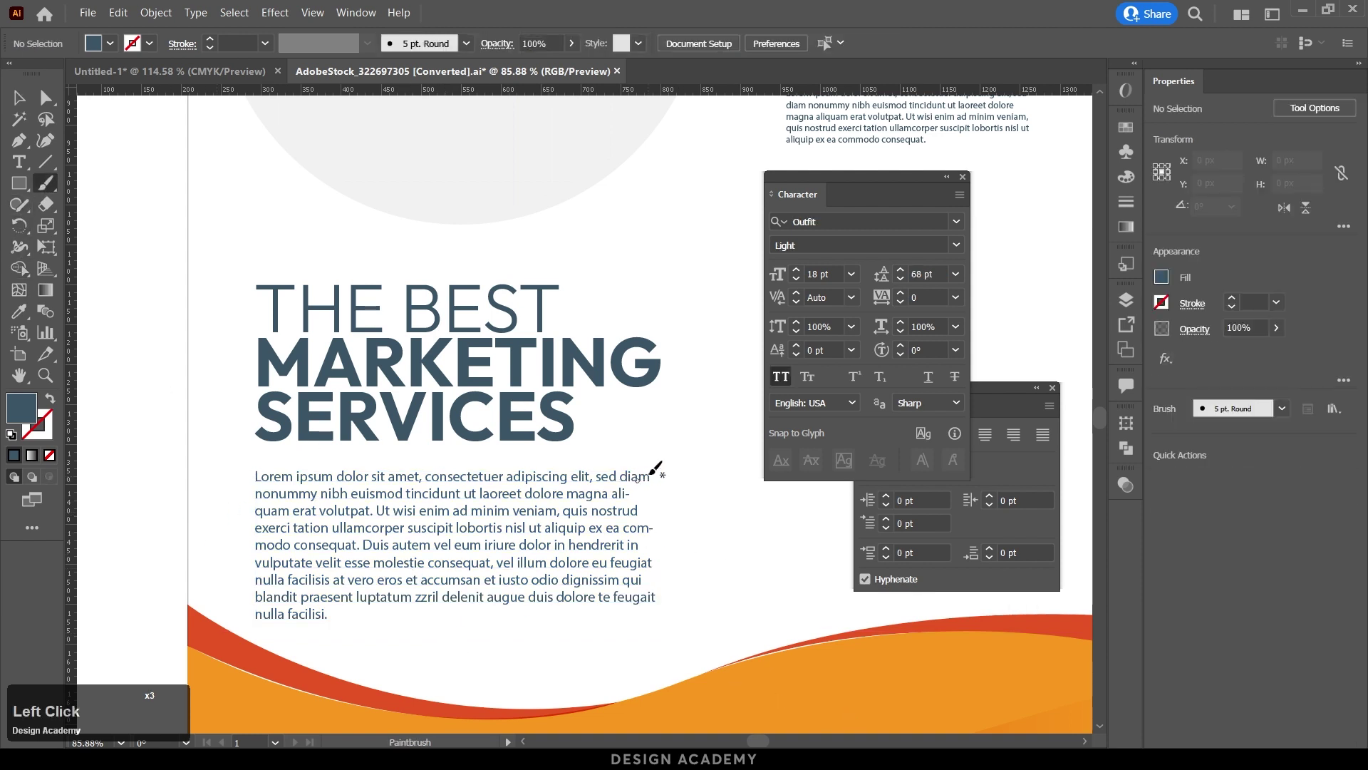
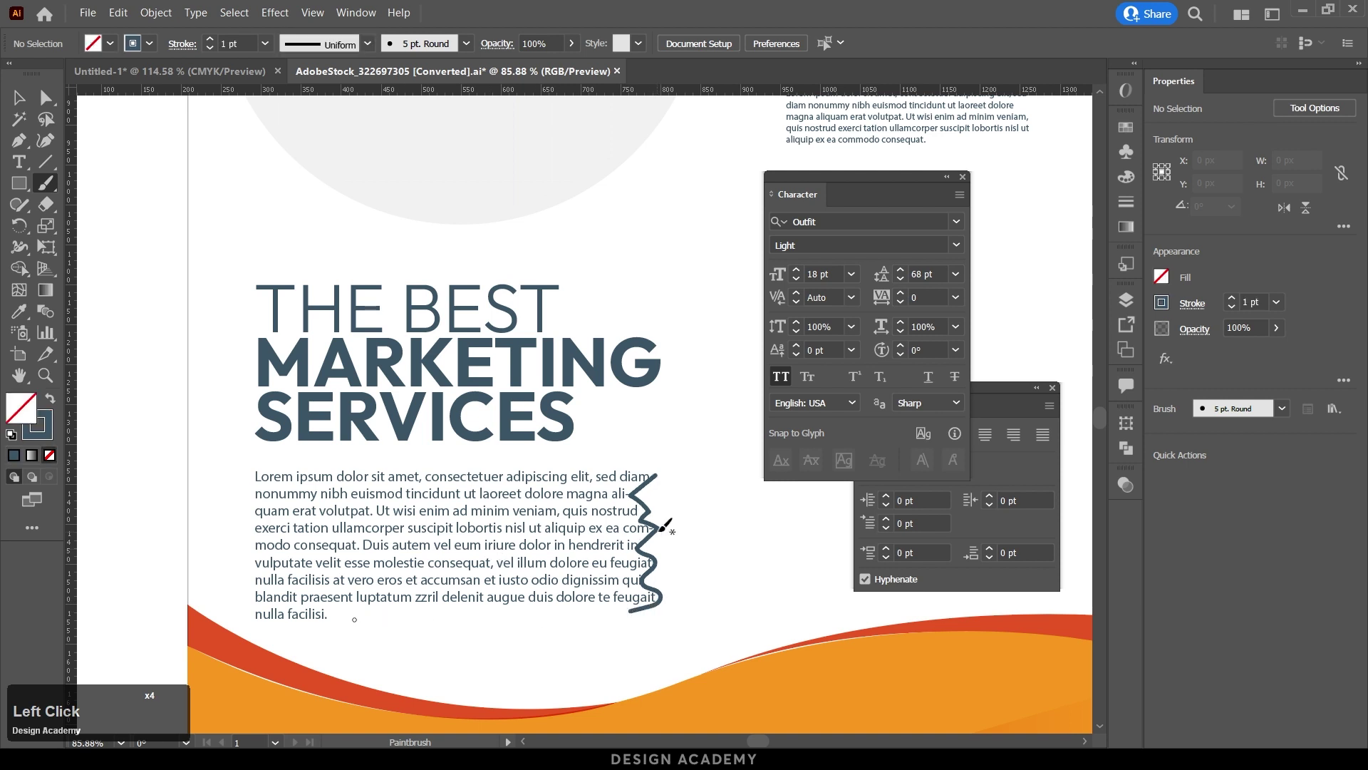
key("ctrl+z")
key("v")
left_click(561, 522)
left_click(1011, 399)
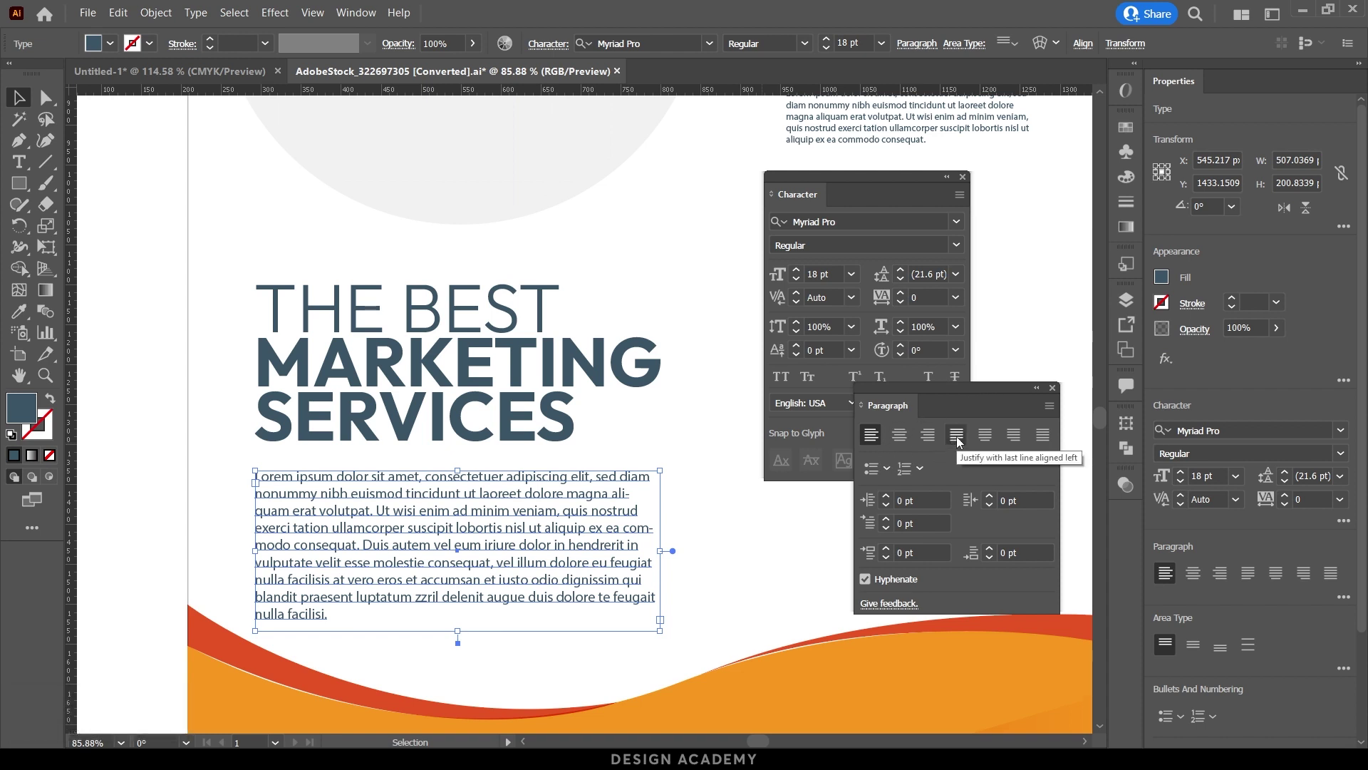
Justify the body paragraph with its last line aligned left.
left_click(961, 441)
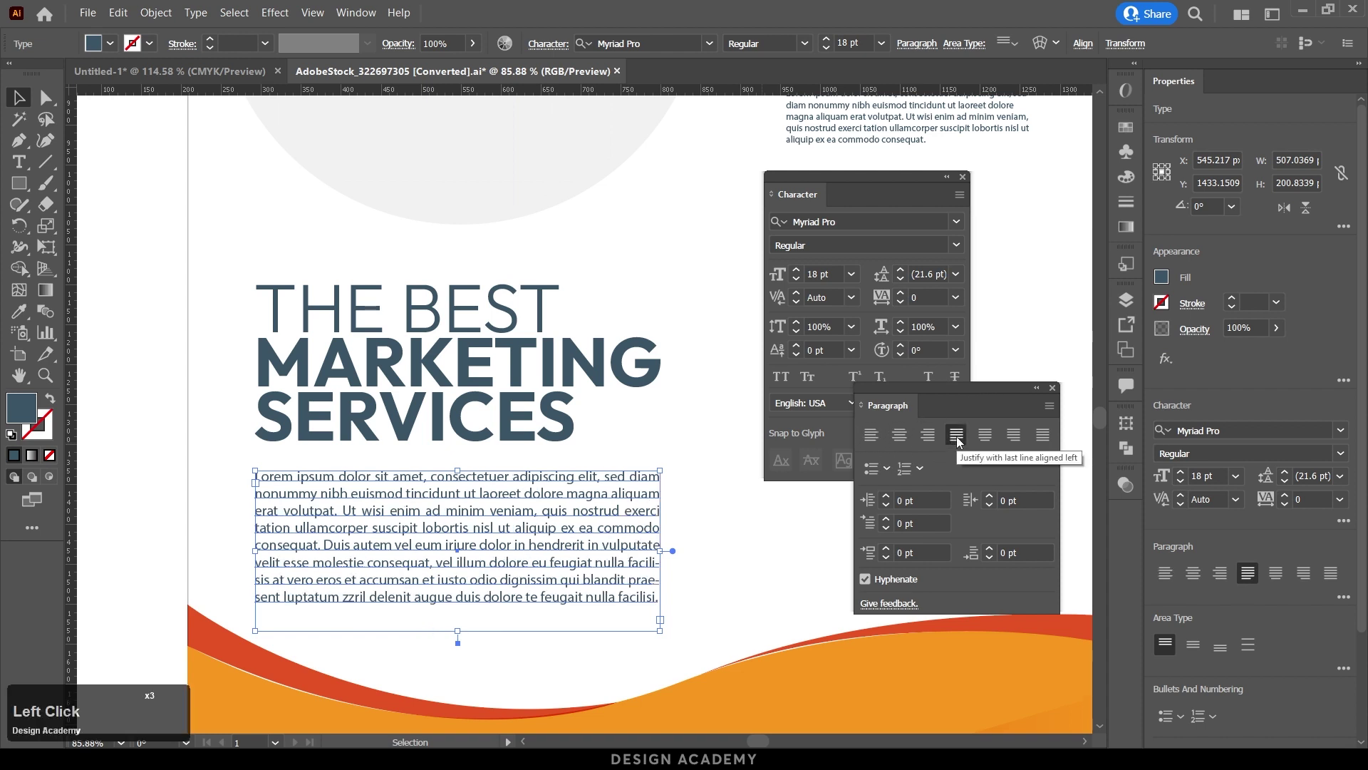
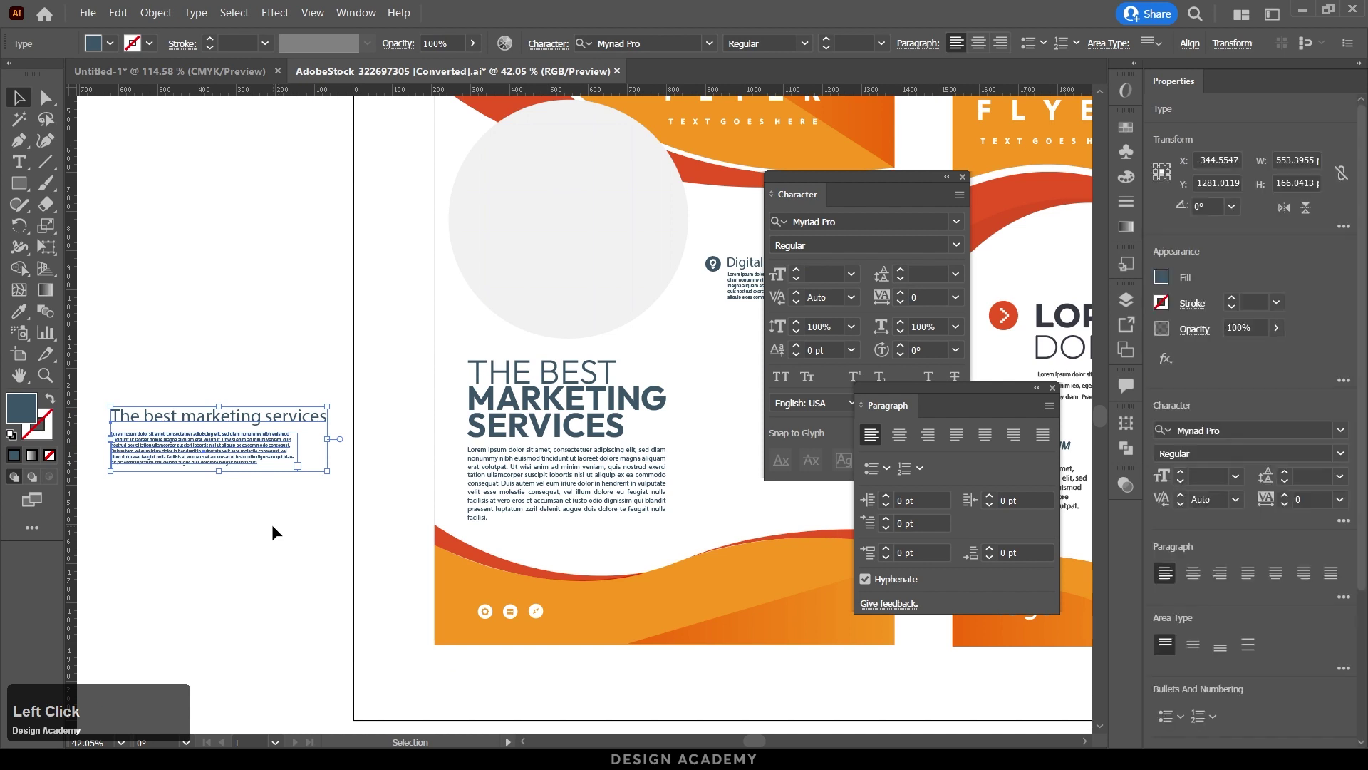
Compare the restyled text against the original heading copy, then deselect.
left_click(279, 518)
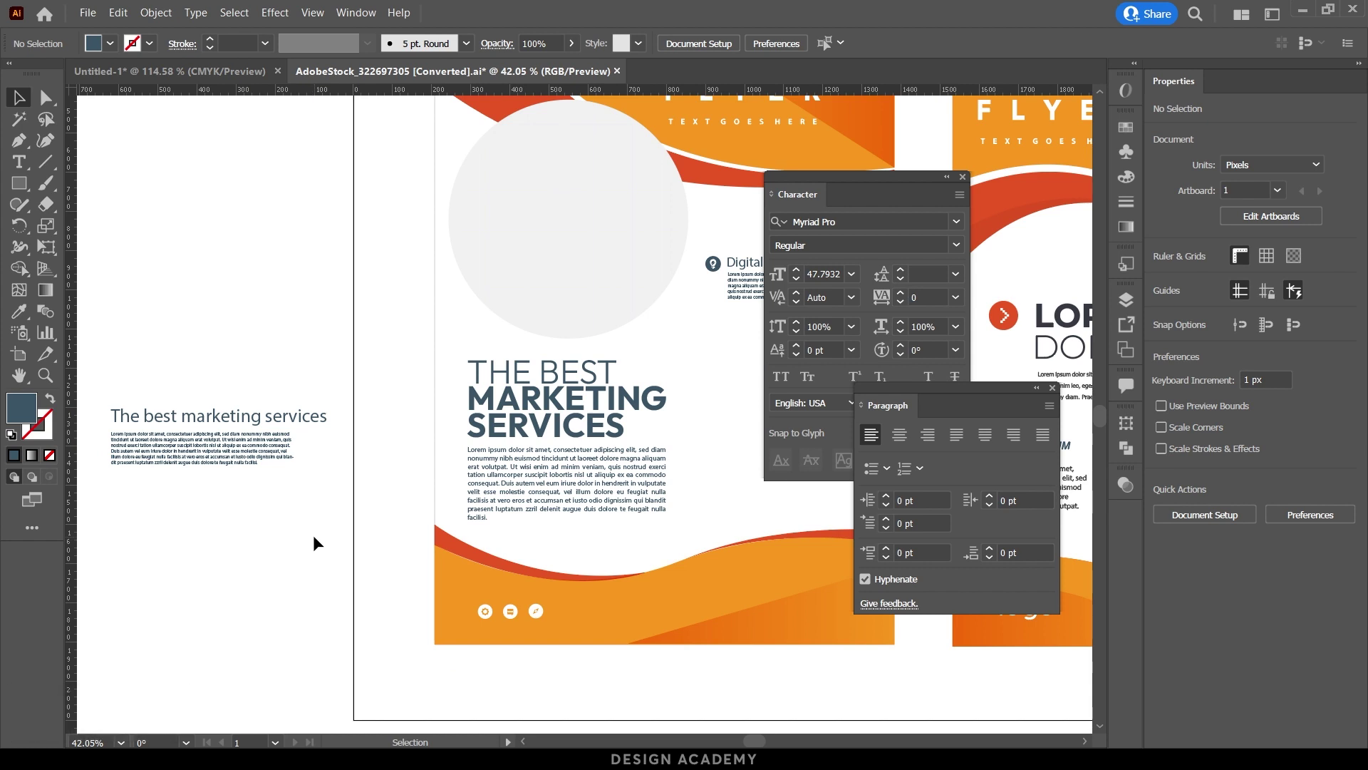
left_click(270, 417)
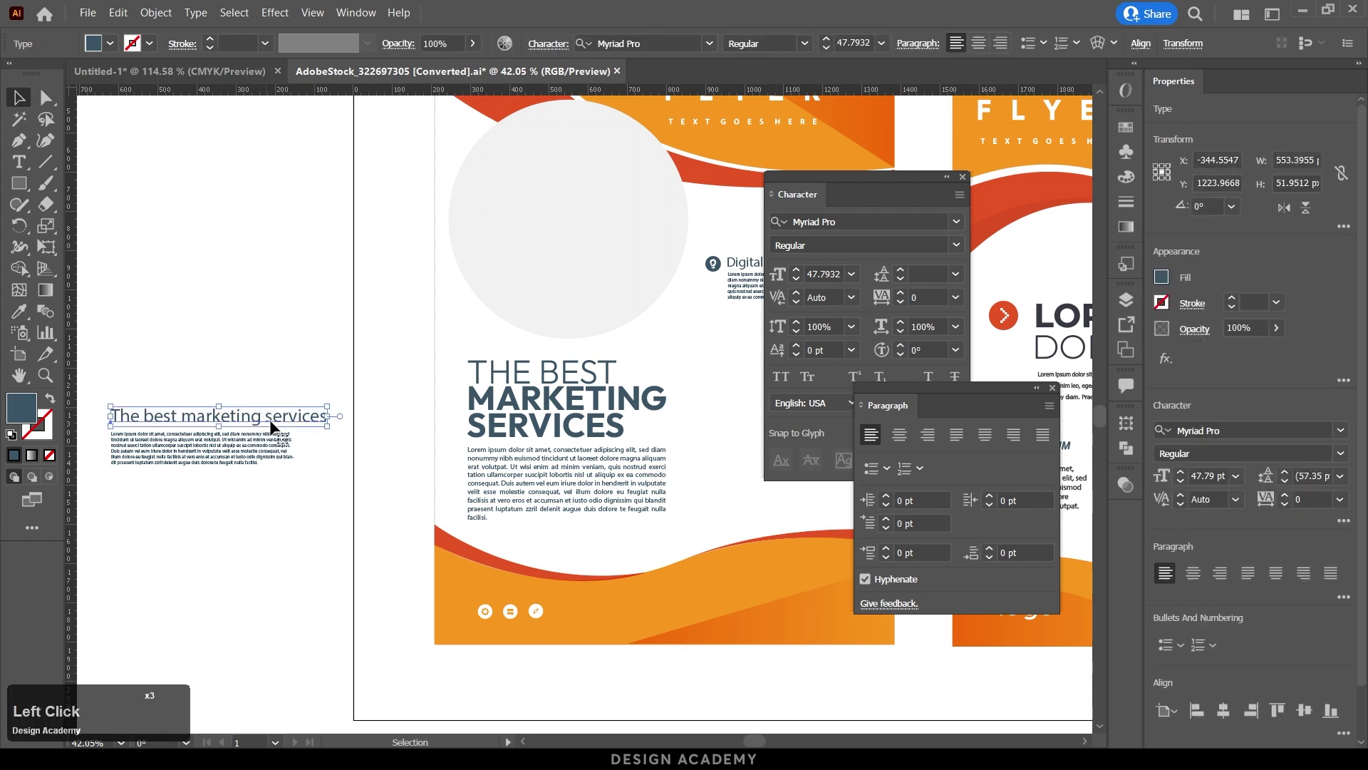
left_click(301, 509)
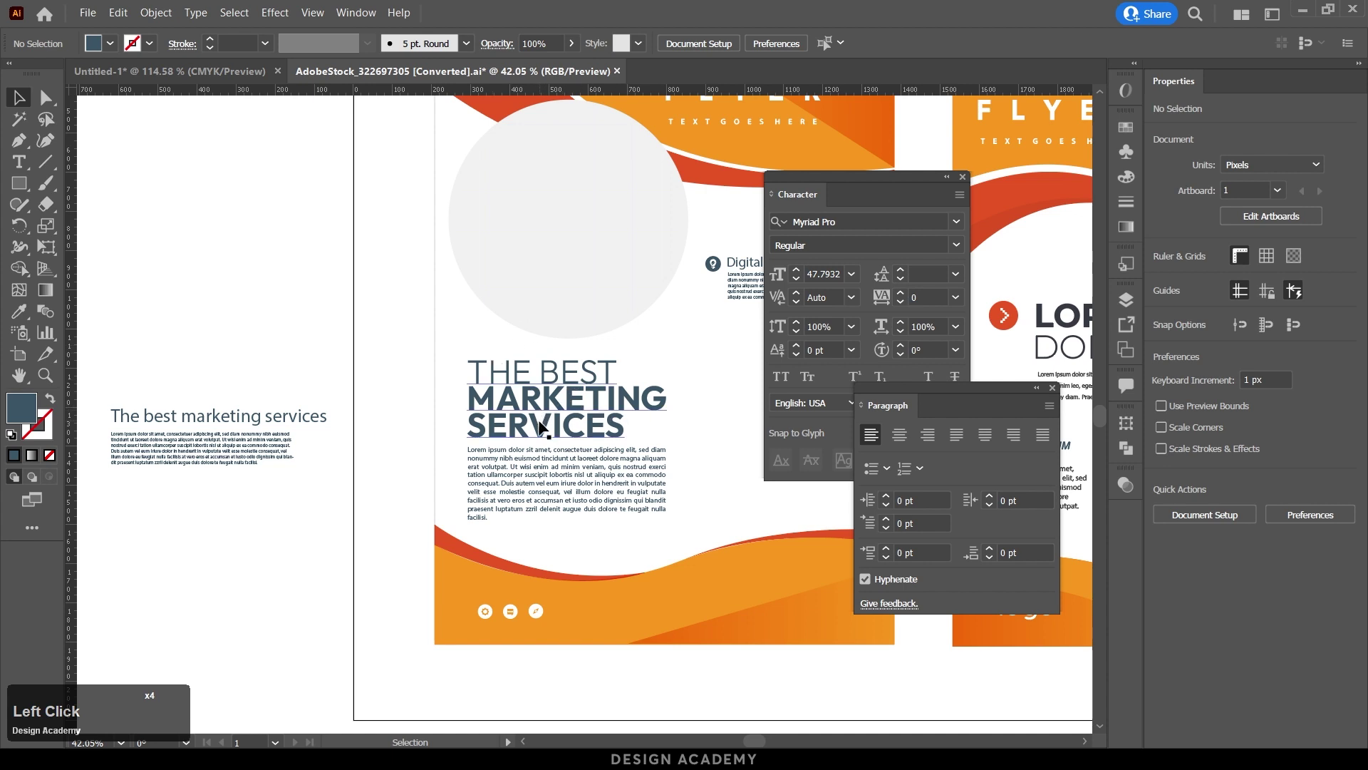
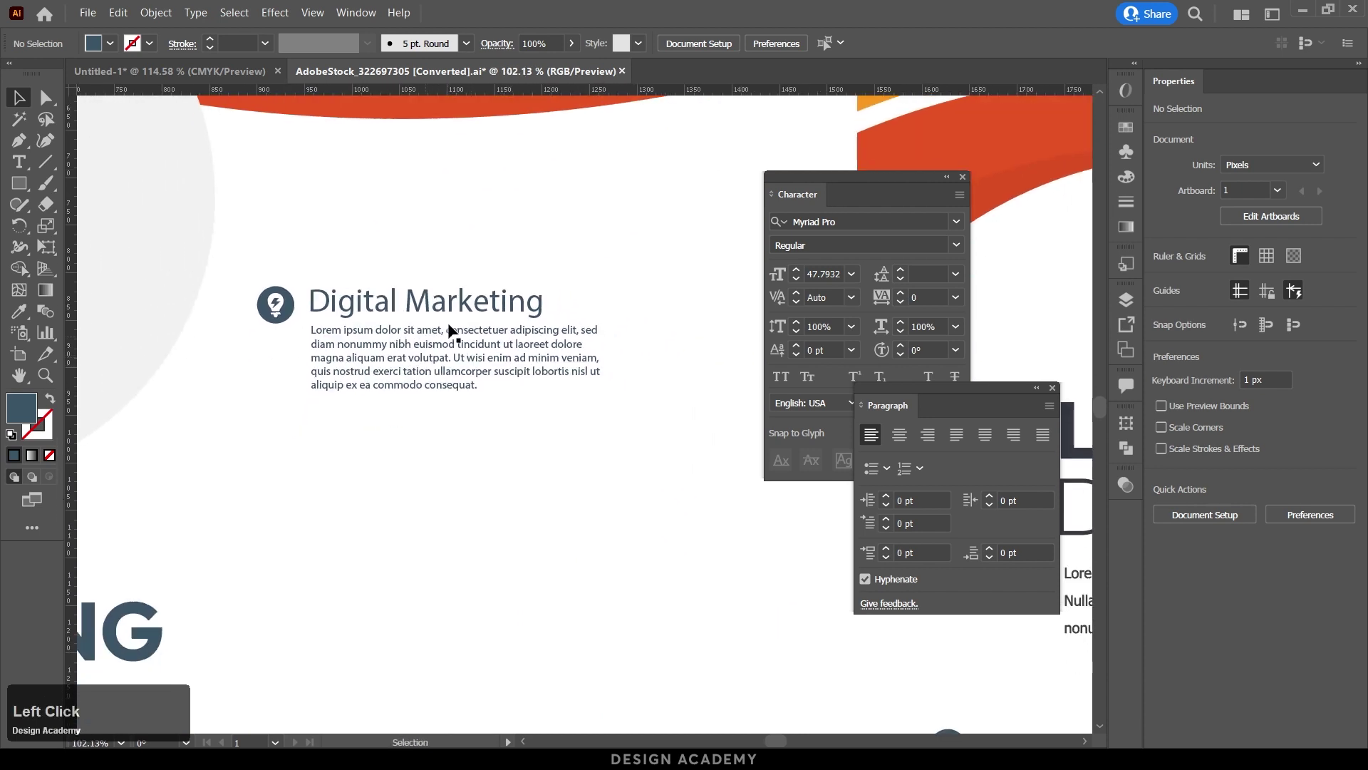
Select the Digital Marketing subheading and search the font families for 'outfi'.
left_click(453, 302)
left_click(833, 221)
type("outfi")
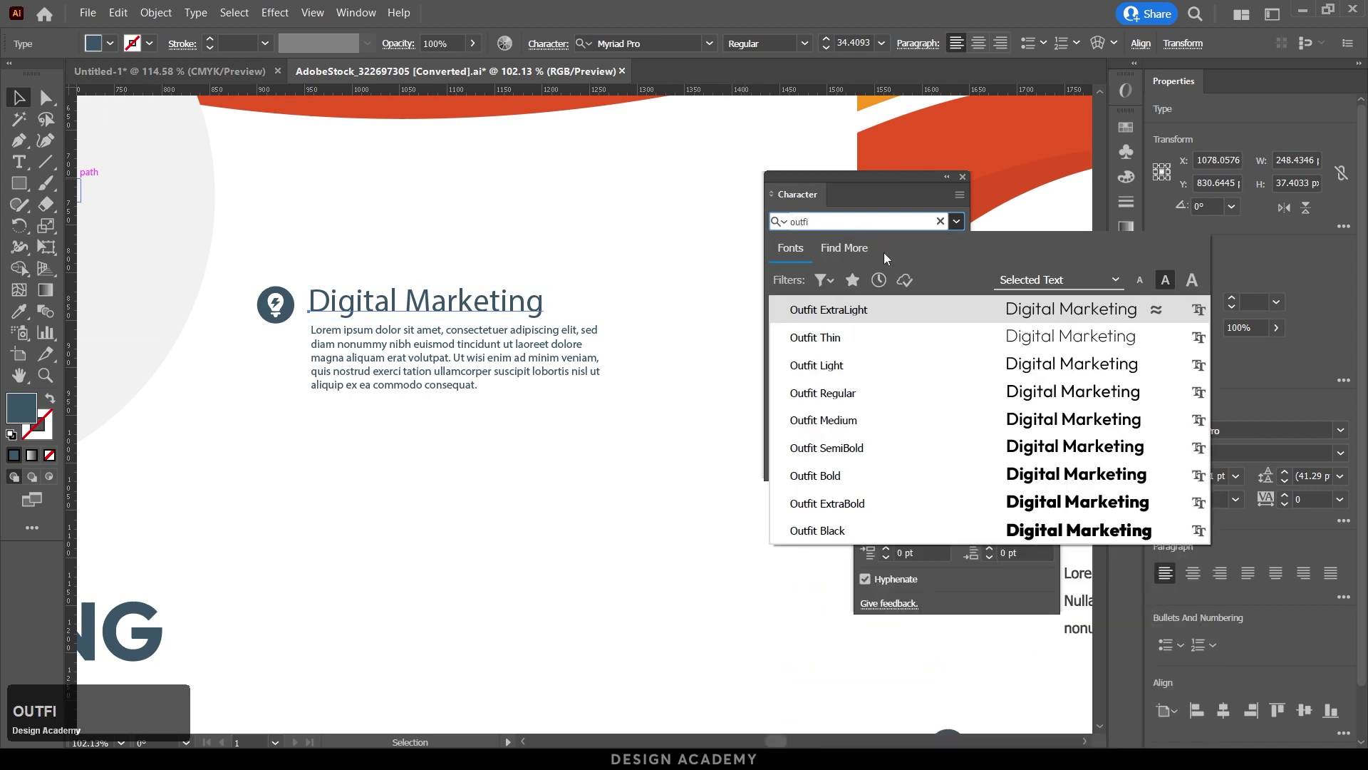